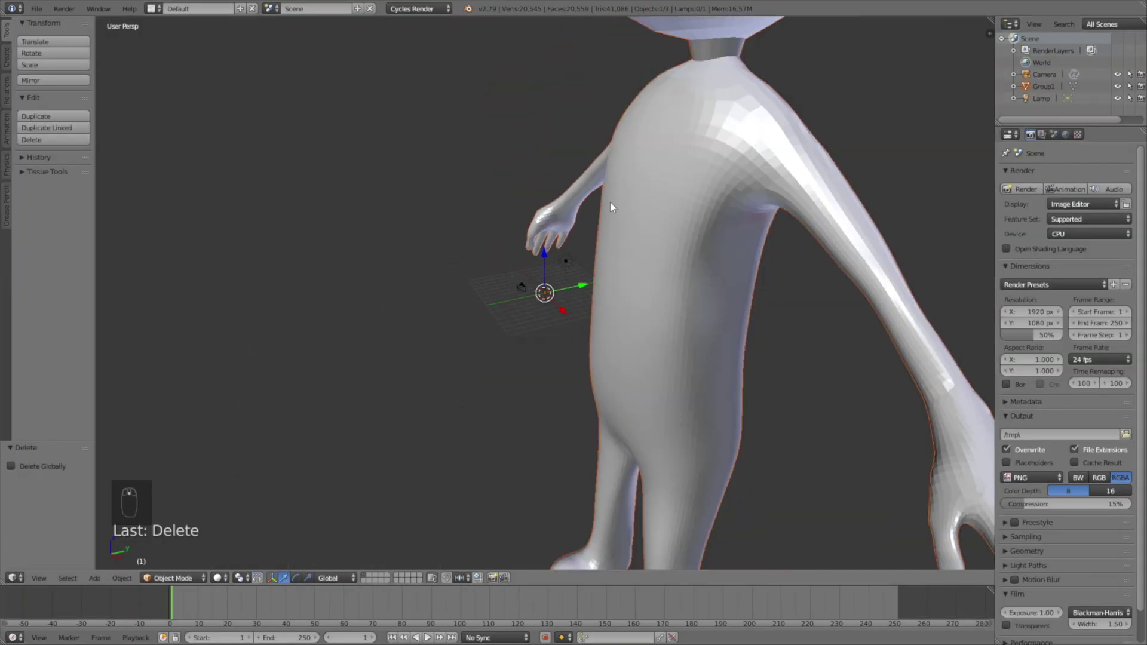
- Scale the character mesh to about 0.76 and set its origin to the geometry centre
{"action": "key", "text": "s"}
{"action": "left_click_drag", "start_coordinate": [576, 271], "coordinate": [641, 238]}
{"action": "left_click", "coordinate": [672, 225]}
{"action": "key", "text": "s"}
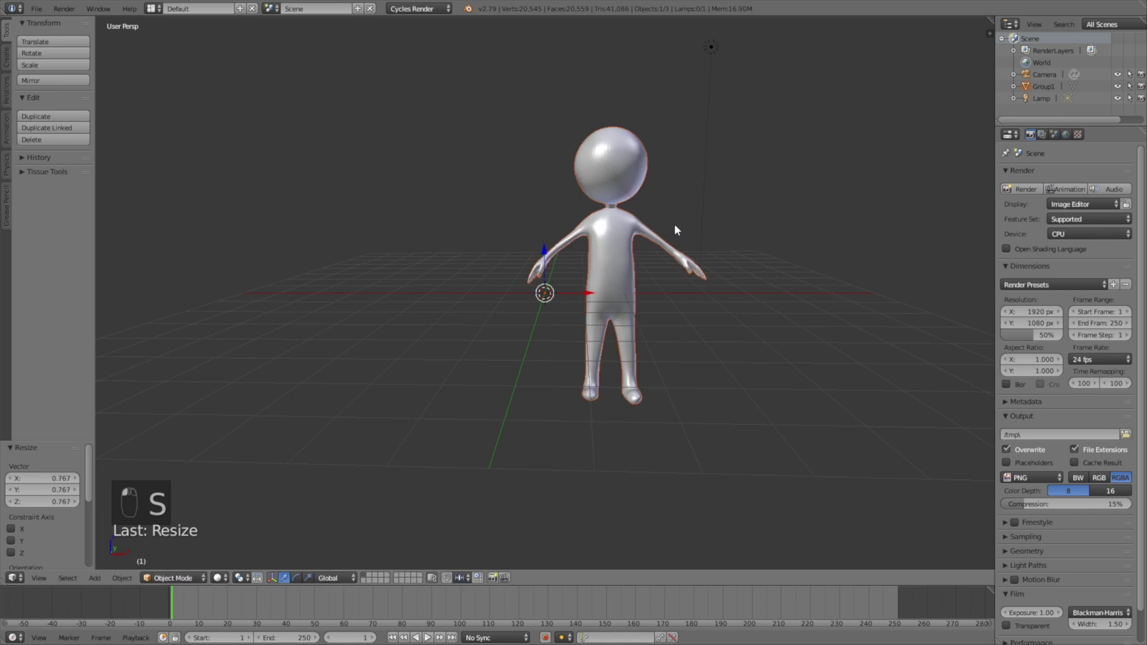
{"action": "key", "text": "space"}
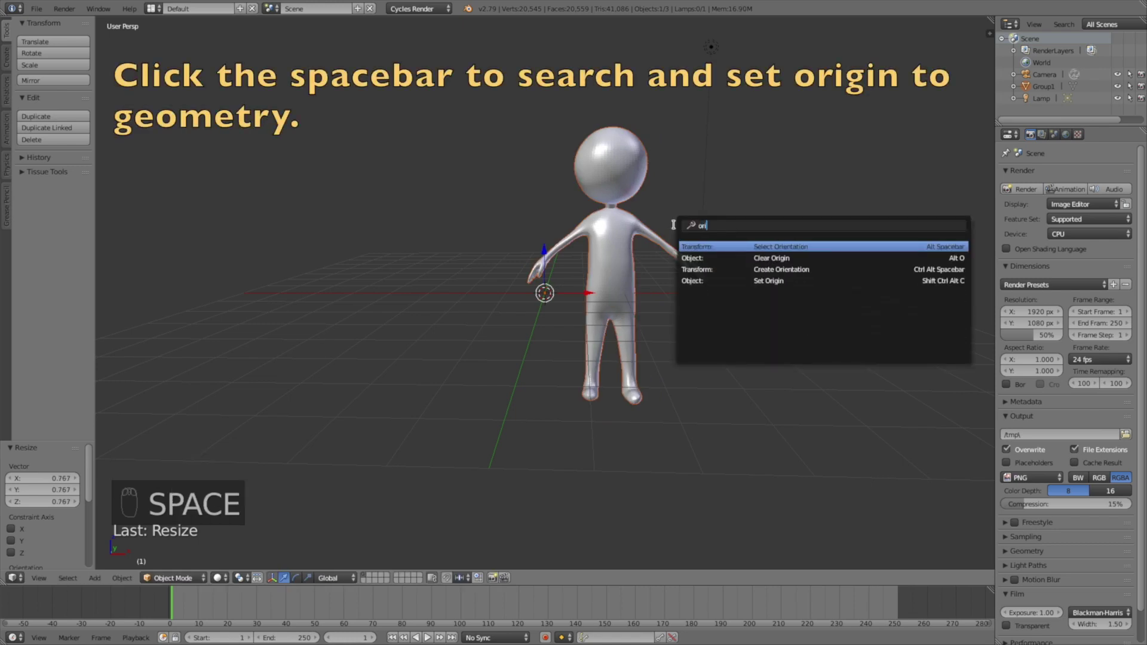
{"action": "key", "text": "Down"}
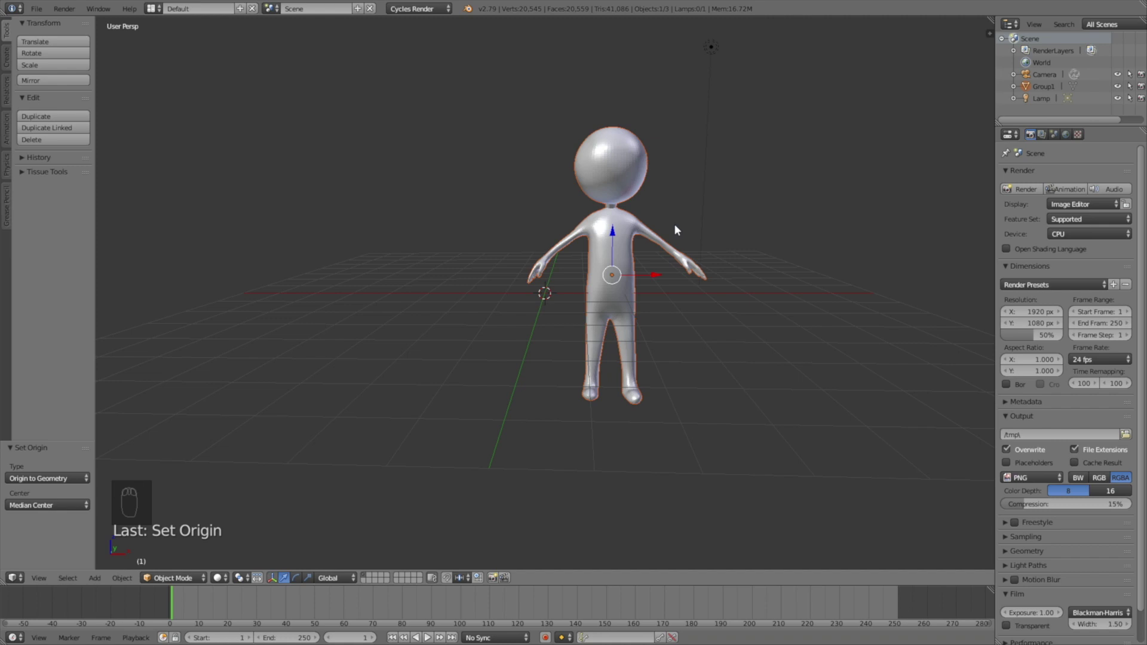
- In front orthographic view, centre the character along X, stand its feet on the ground, and place the 3D cursor at the hips
{"action": "key", "text": "KP_1"}
{"action": "key", "text": "KP_5"}
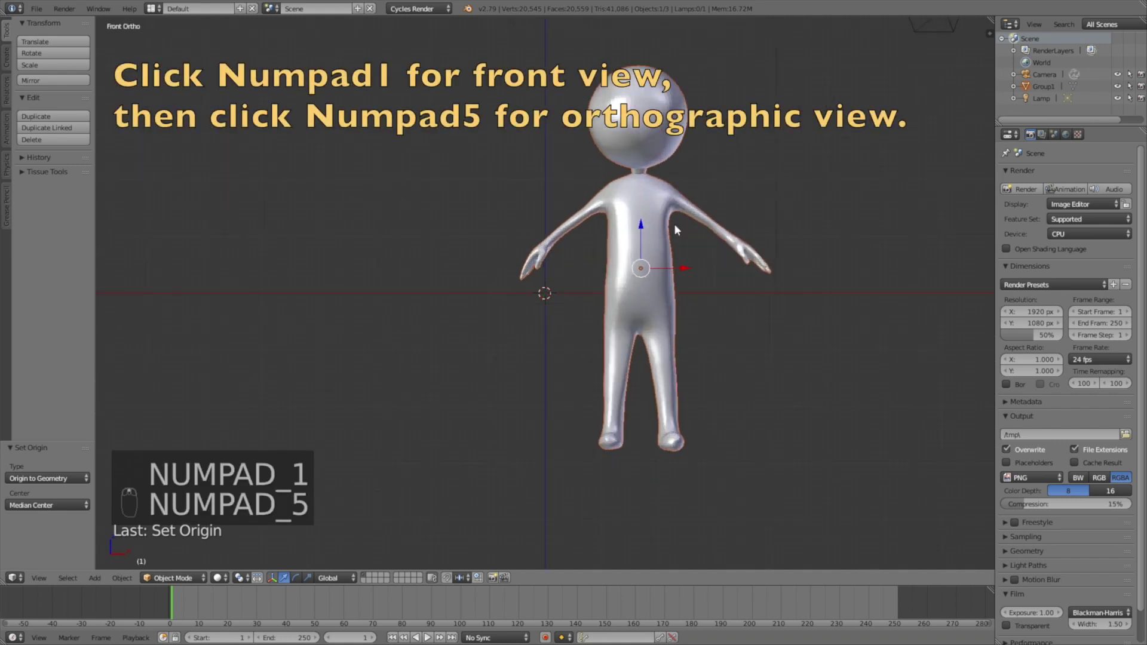
{"action": "key", "text": "g"}
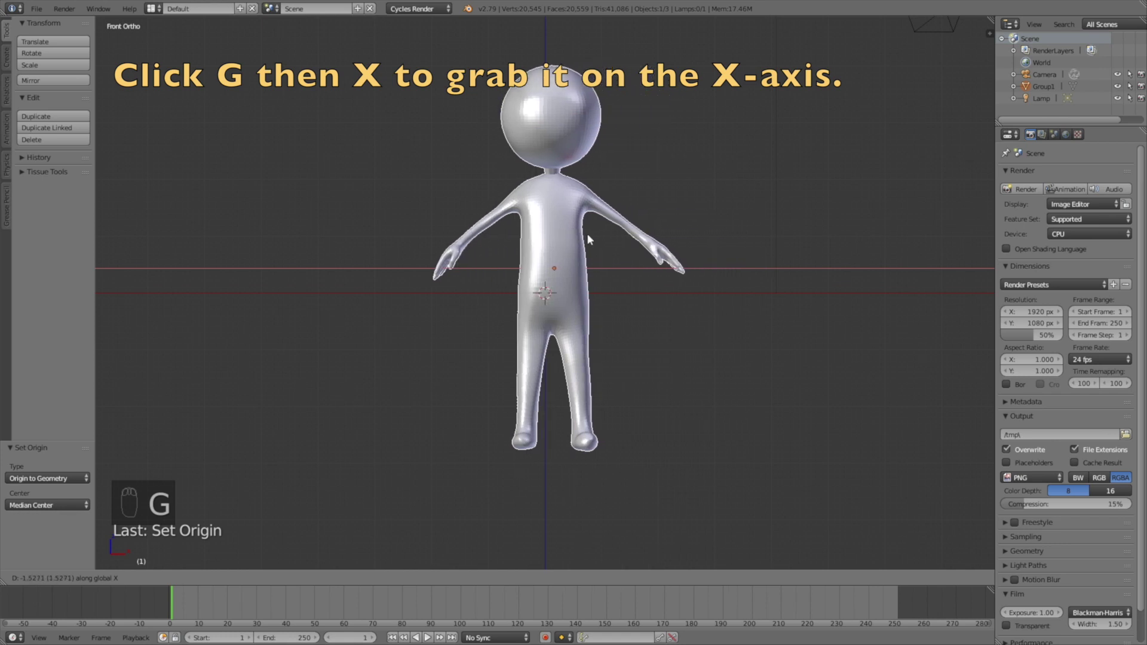
{"action": "key", "text": "g"}
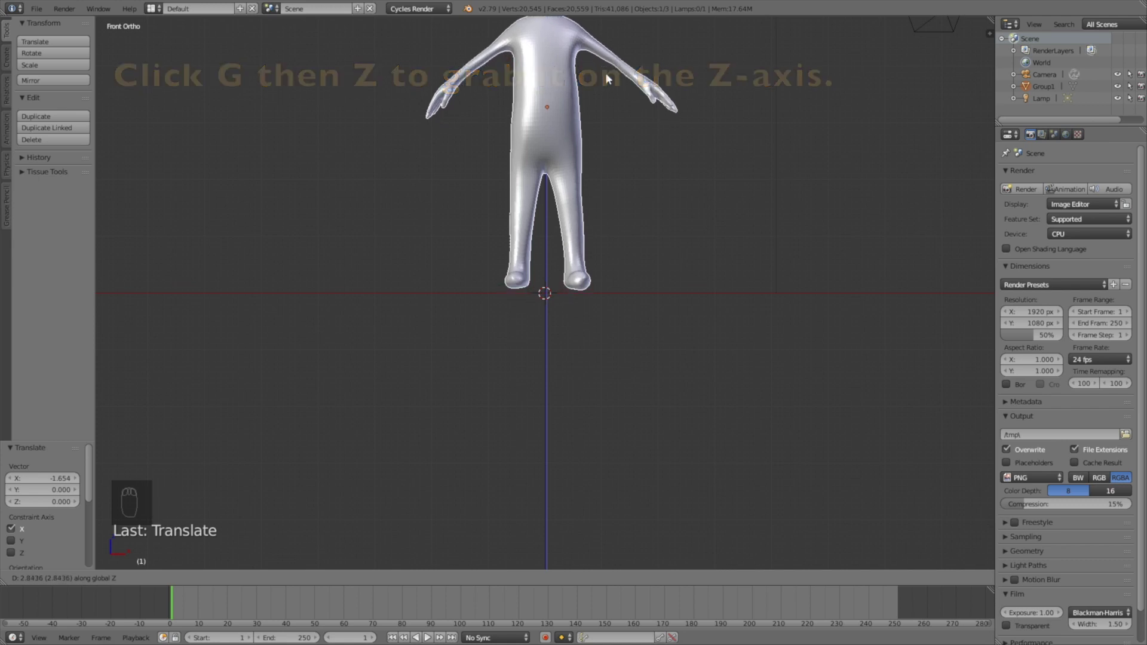
{"action": "left_click_drag", "start_coordinate": [611, 80], "coordinate": [526, 361]}
{"action": "left_click", "coordinate": [526, 361]}
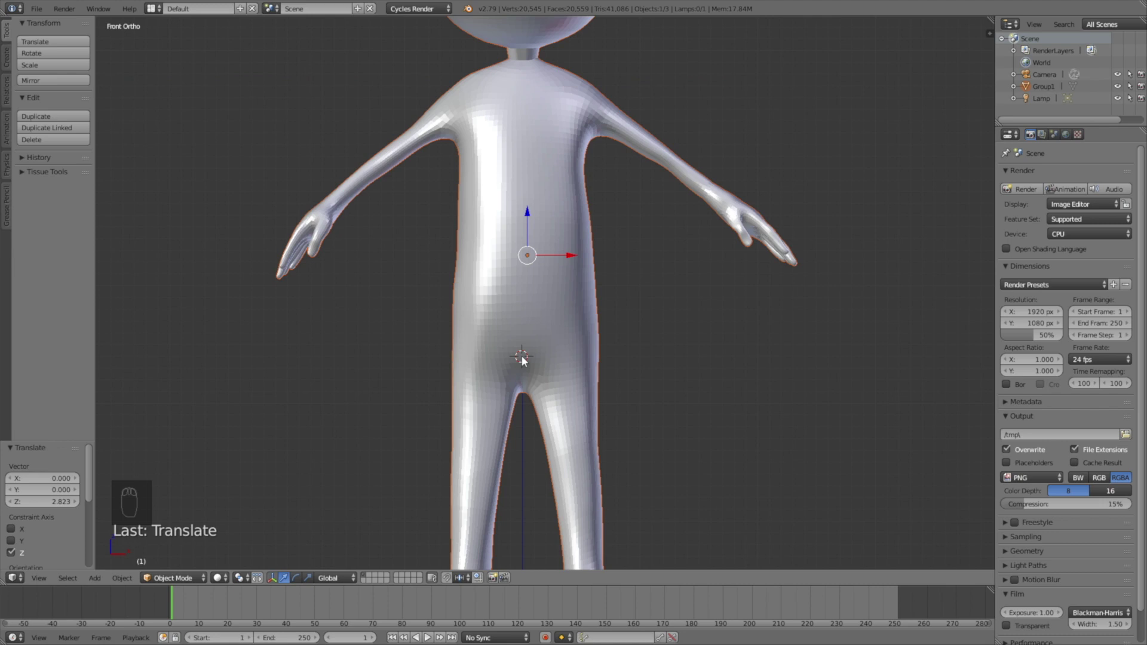
- Add a single-bone armature at the hips, enable X-Ray, and pull its tip down to the lower belly
{"action": "key", "text": "shift+a"}
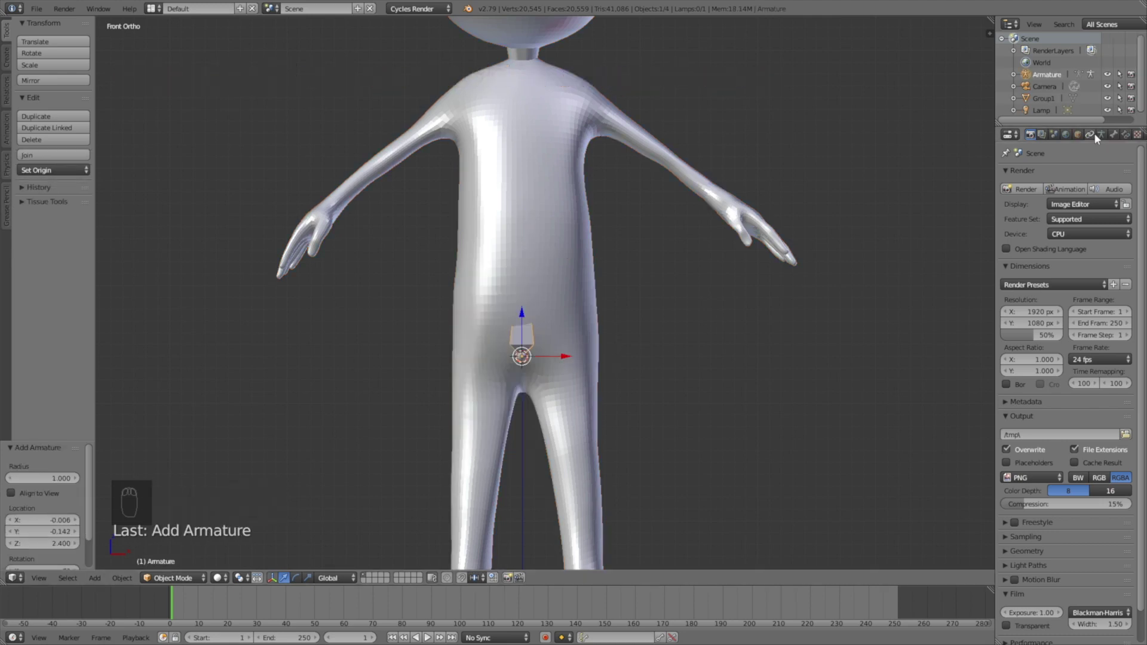
{"action": "left_click_drag", "start_coordinate": [1103, 137], "coordinate": [1084, 346]}
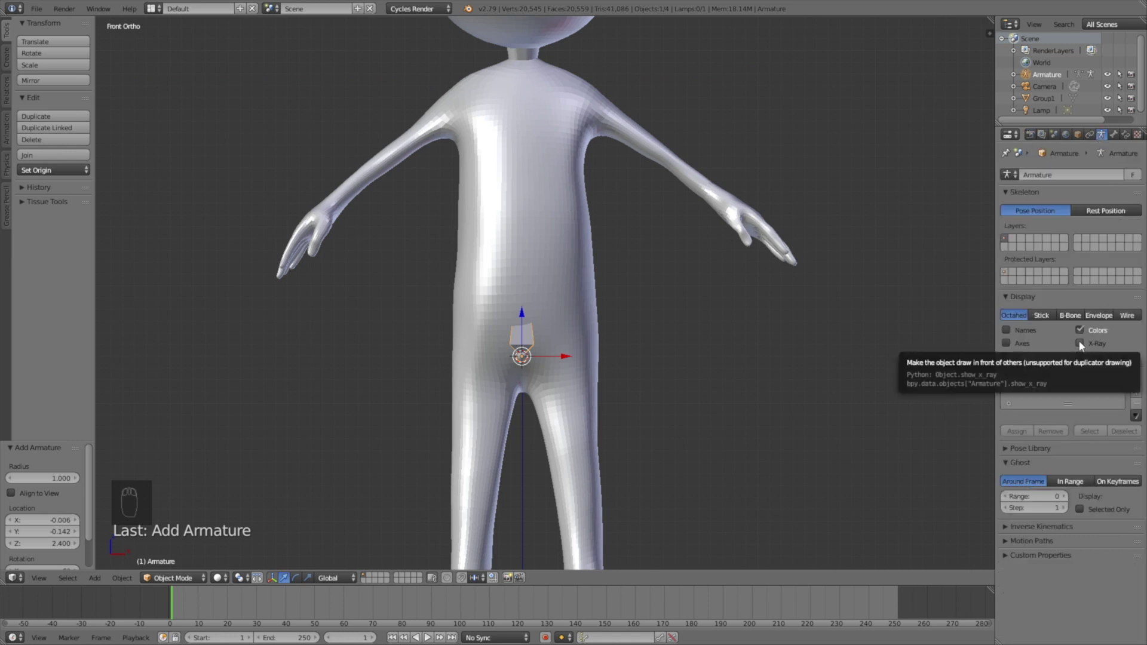
{"action": "left_click_drag", "start_coordinate": [1084, 346], "coordinate": [500, 231]}
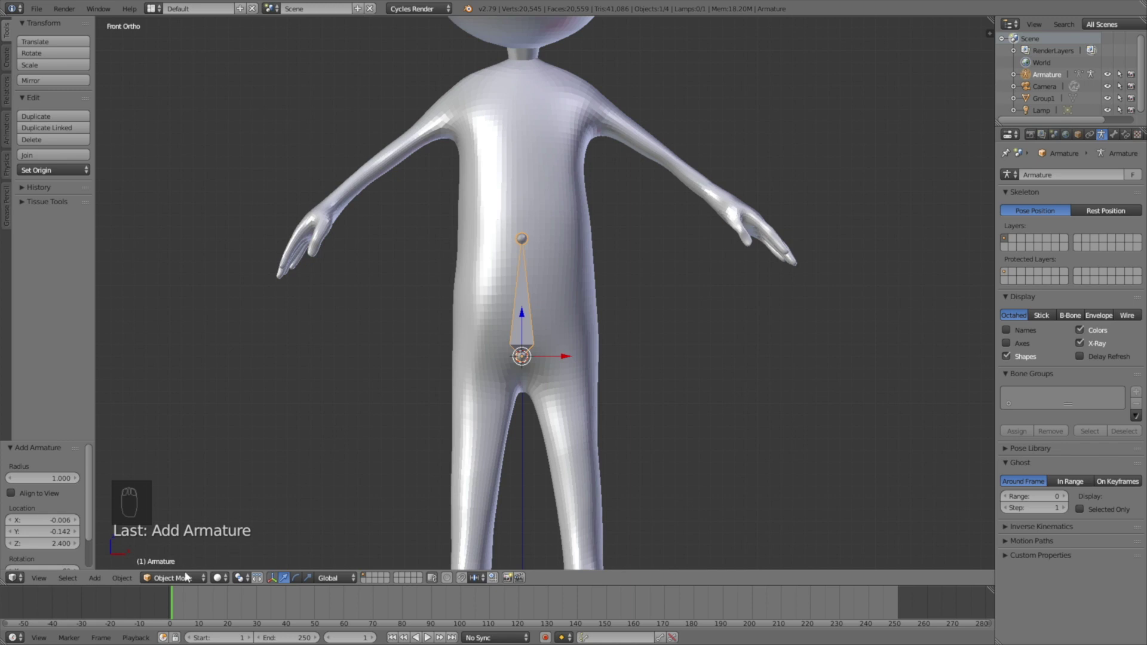
{"action": "left_click", "coordinate": [184, 576]}
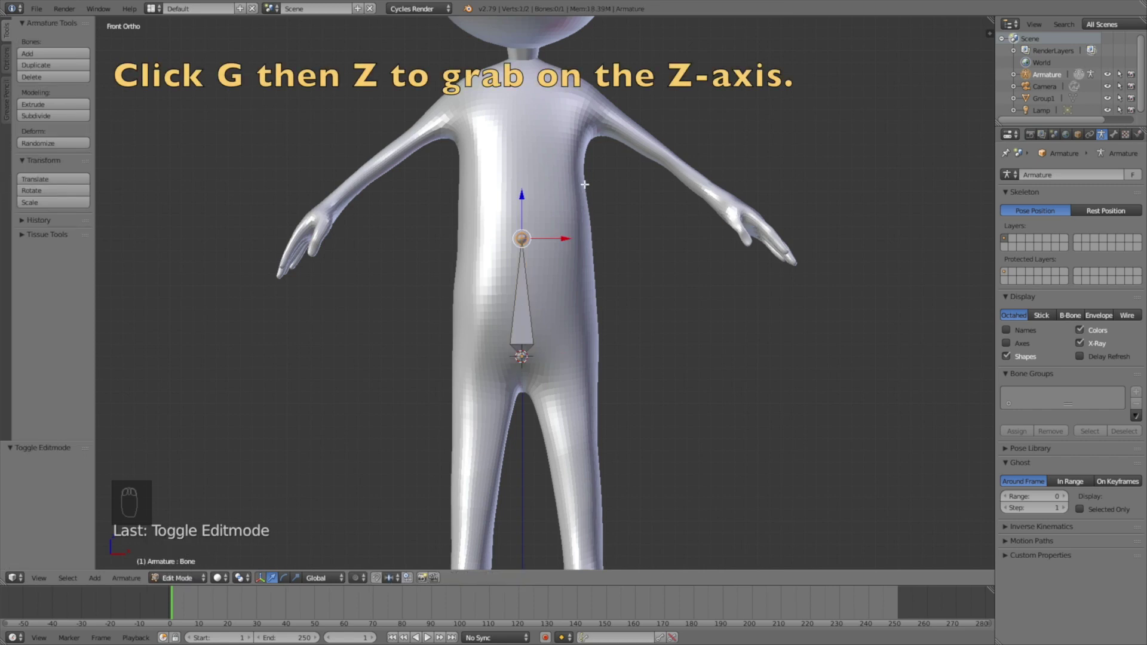
{"action": "key", "text": "g"}
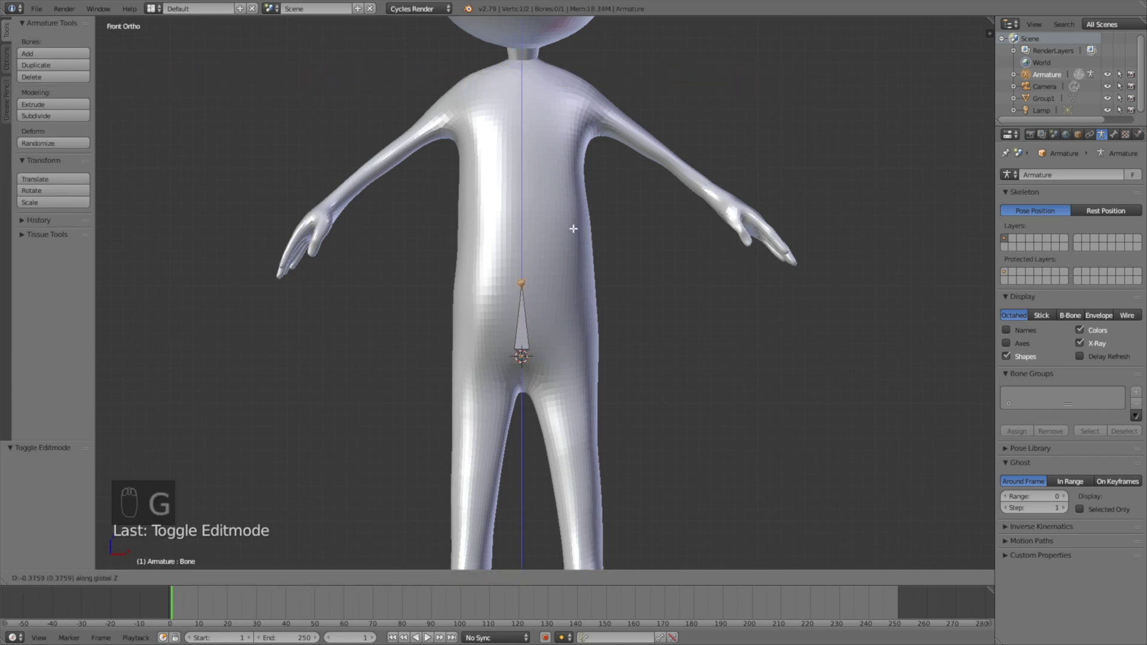
{"action": "left_click", "coordinate": [583, 563]}
- Extrude torso, neck and head bones up to the top of the head, then view from the side
{"action": "key", "text": "e"}
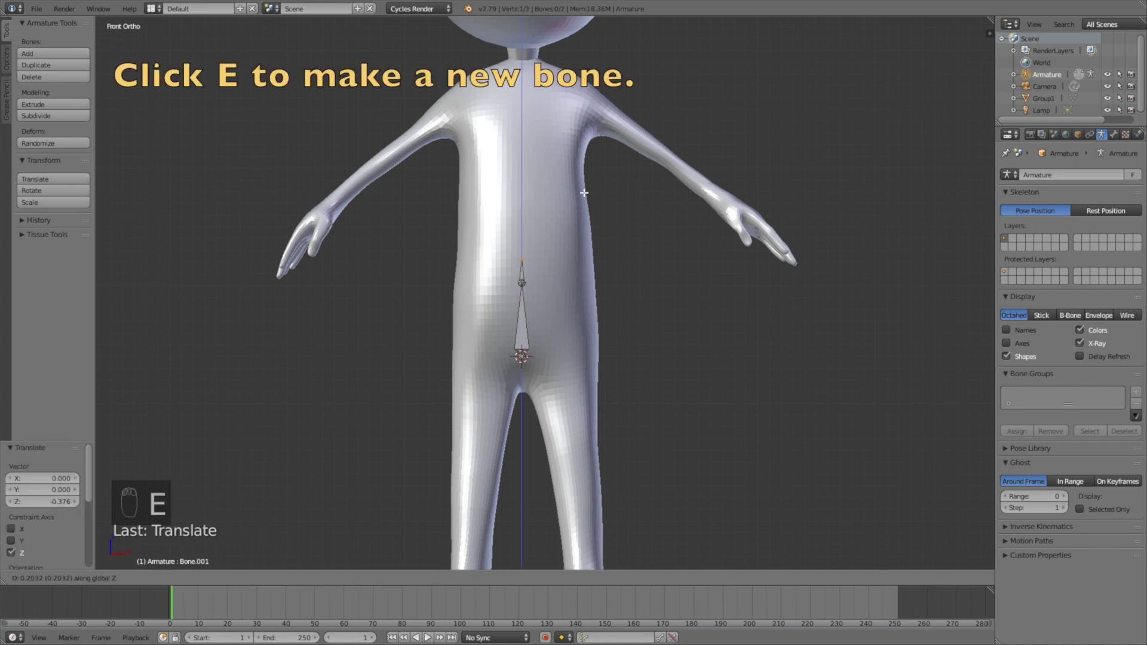
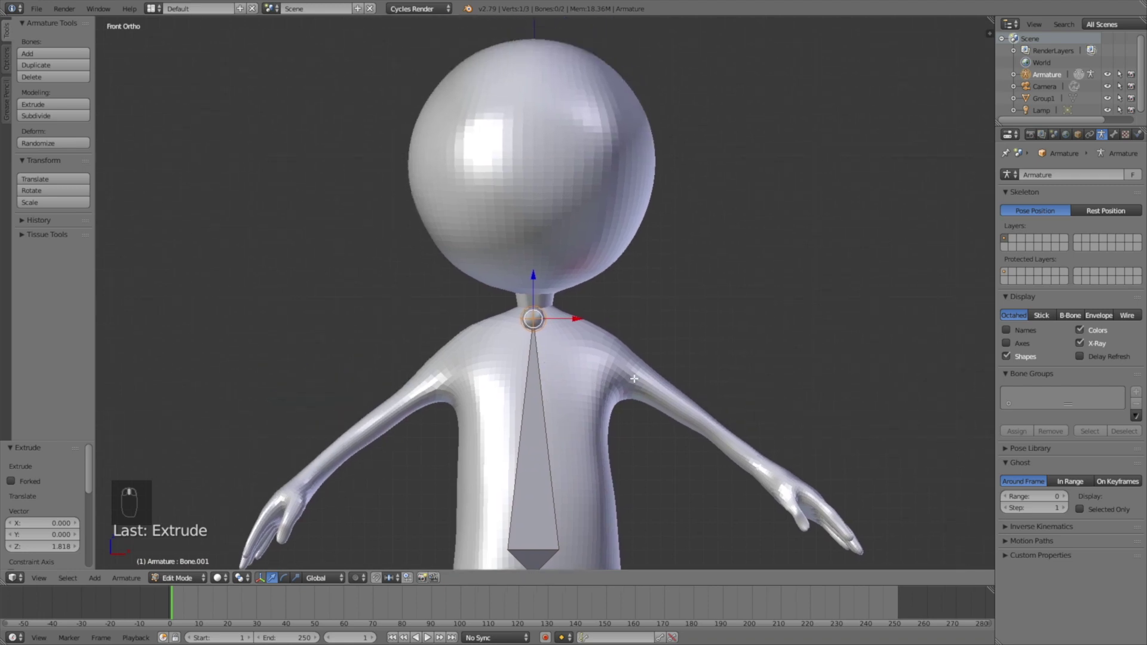
{"action": "key", "text": "e"}
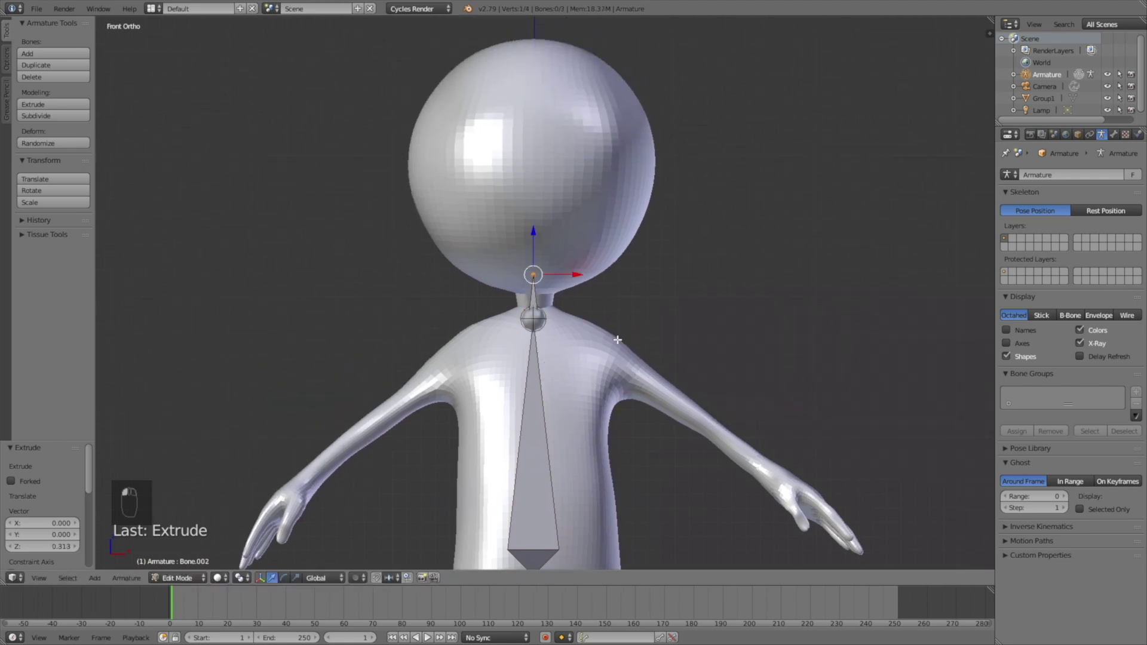
{"action": "key", "text": "e"}
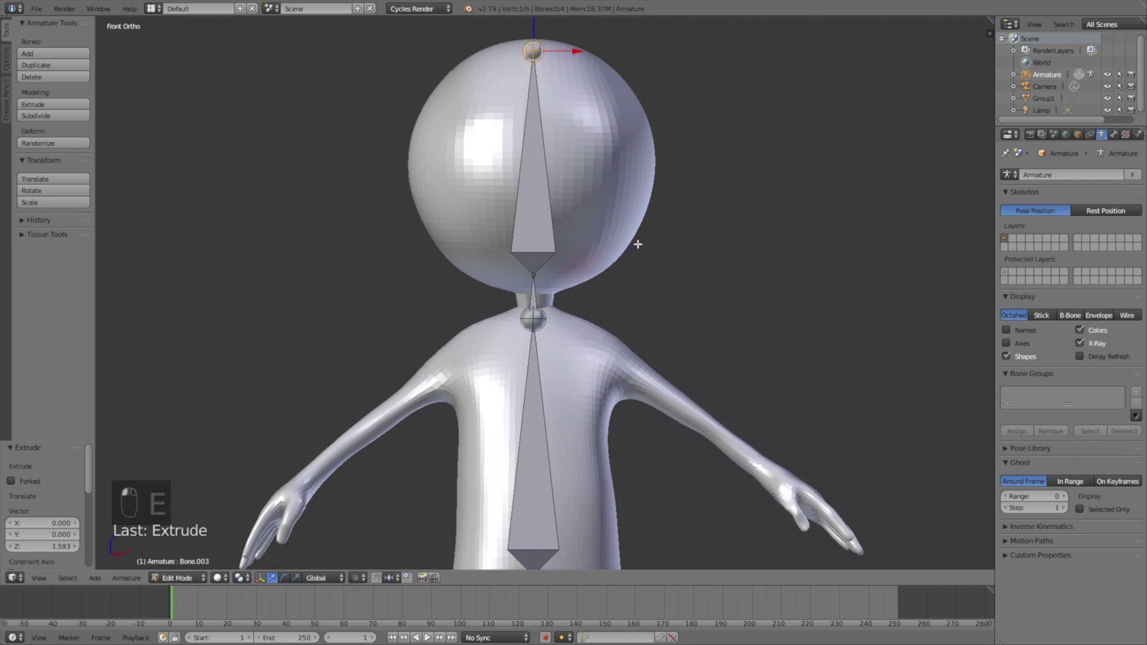
{"action": "key", "text": "KP_3"}
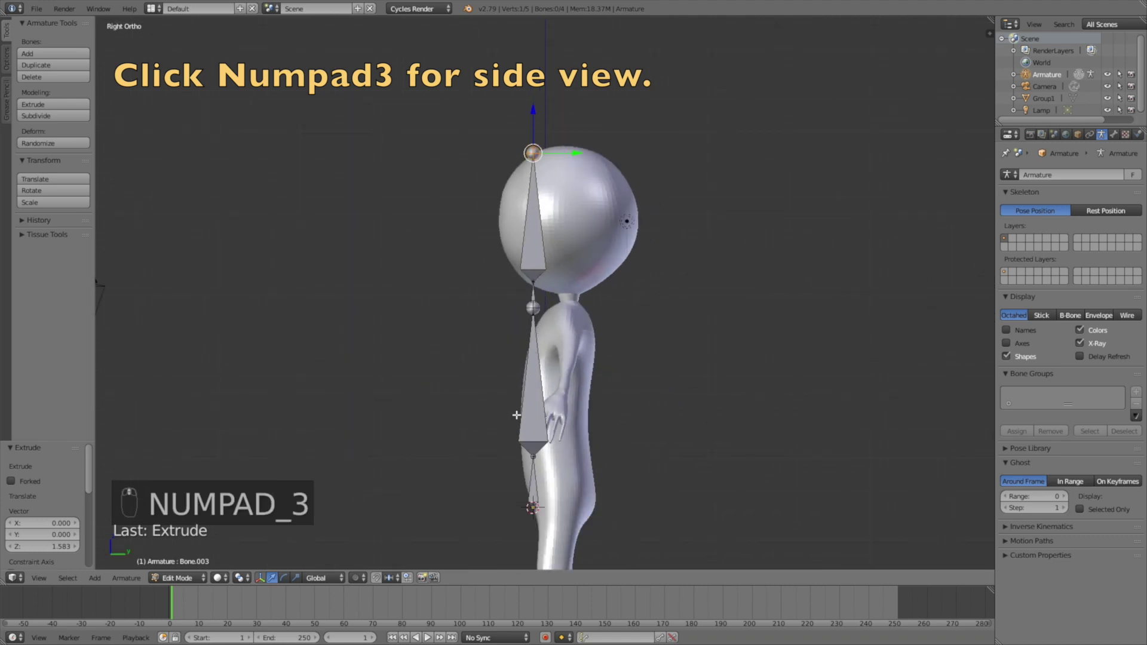
- Box-select the spine bones in side view and move them along Y into the body's middle
{"action": "key", "text": "b"}
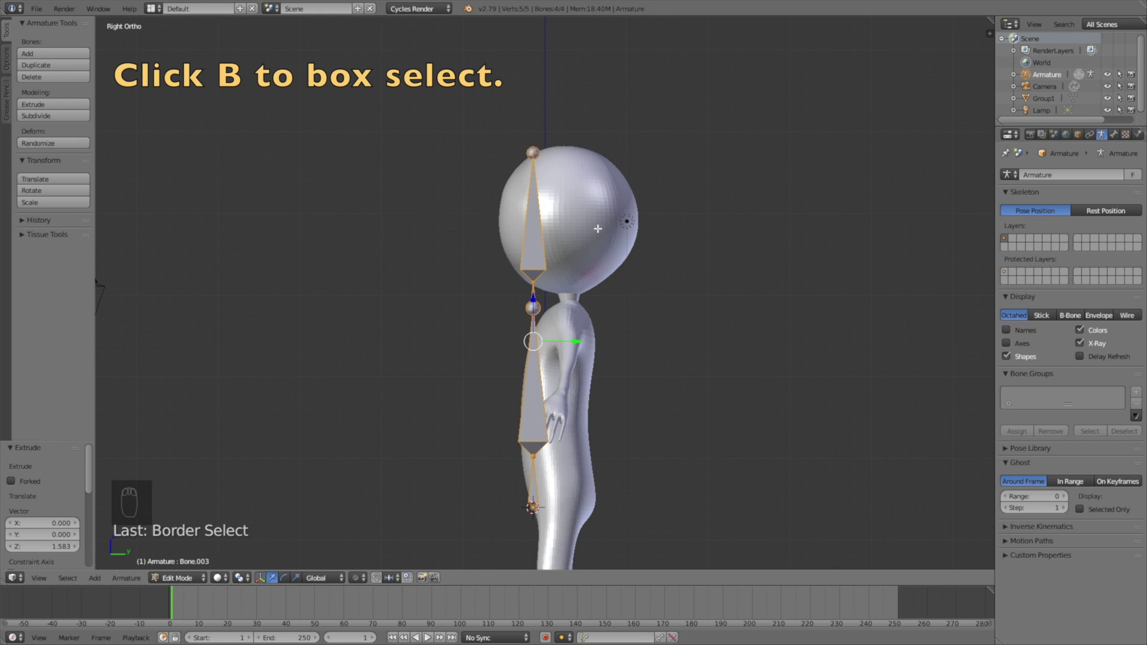
{"action": "key", "text": "g"}
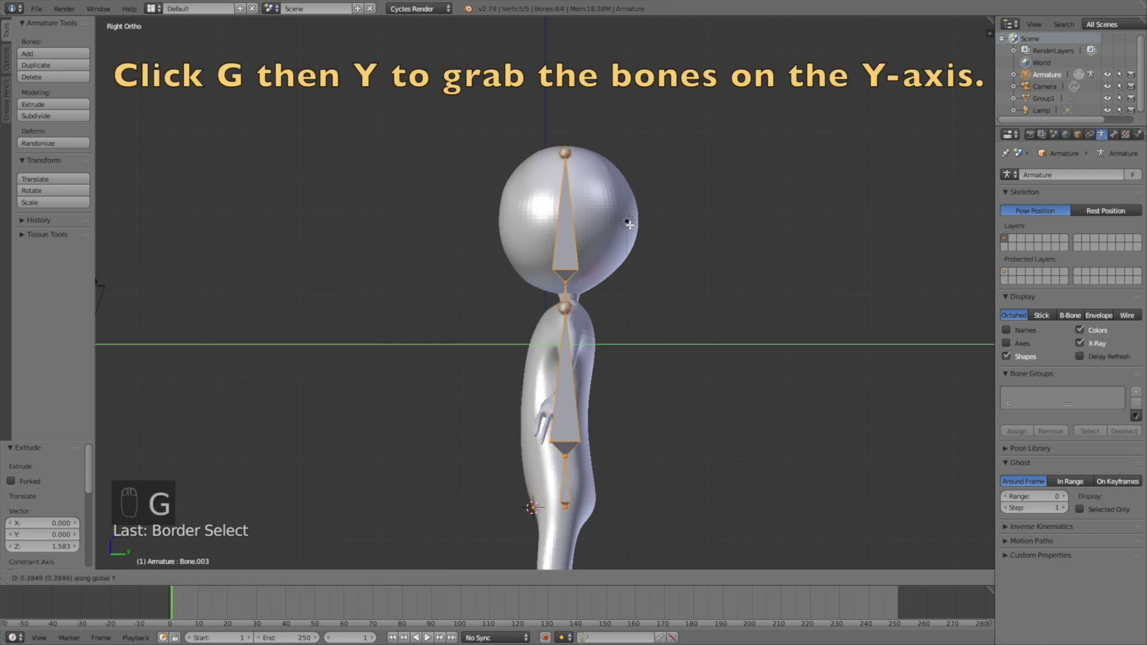
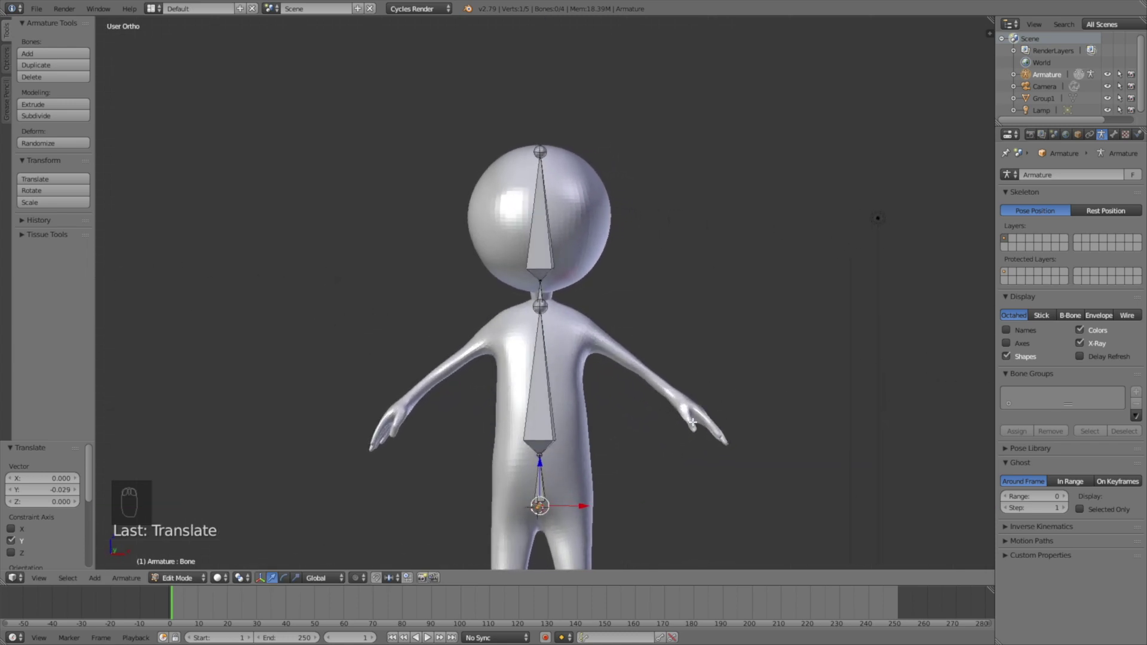
{"action": "key", "text": "KP_1"}
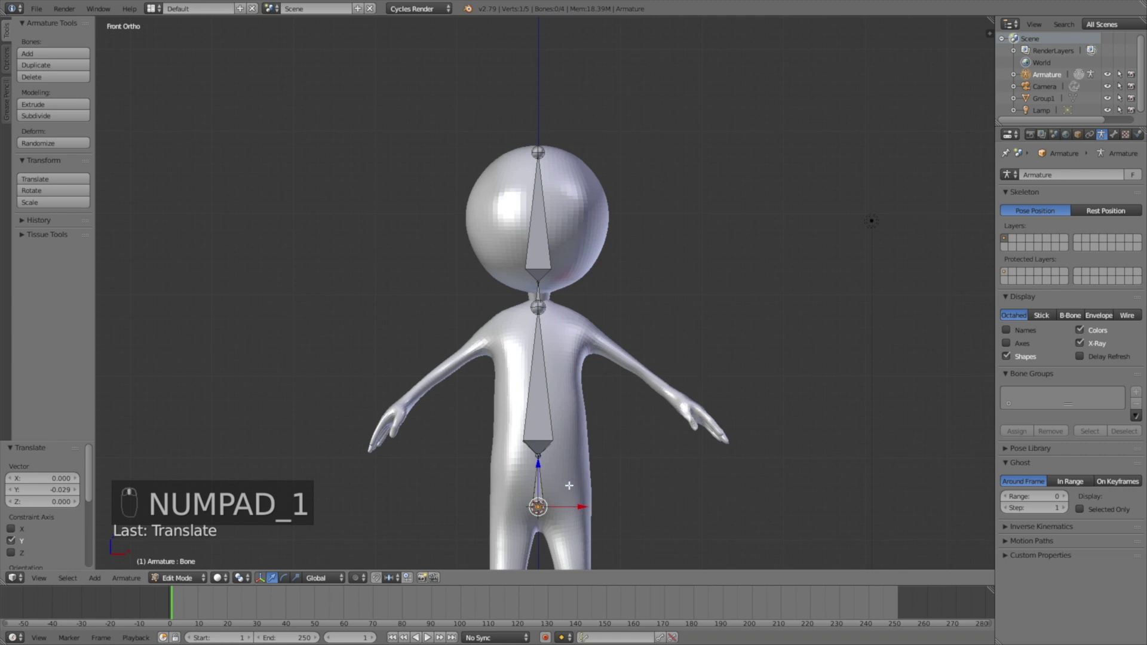
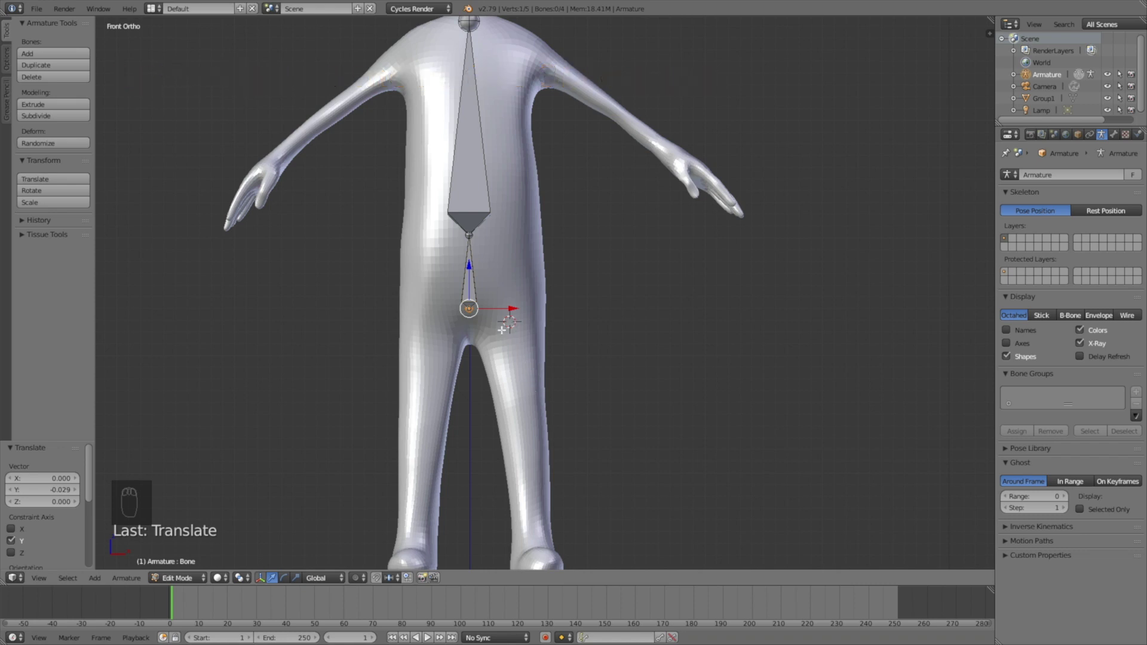
- Add a thigh bone from the hips pointing down the leg, ending at the knee
{"action": "key", "text": "shift+a"}
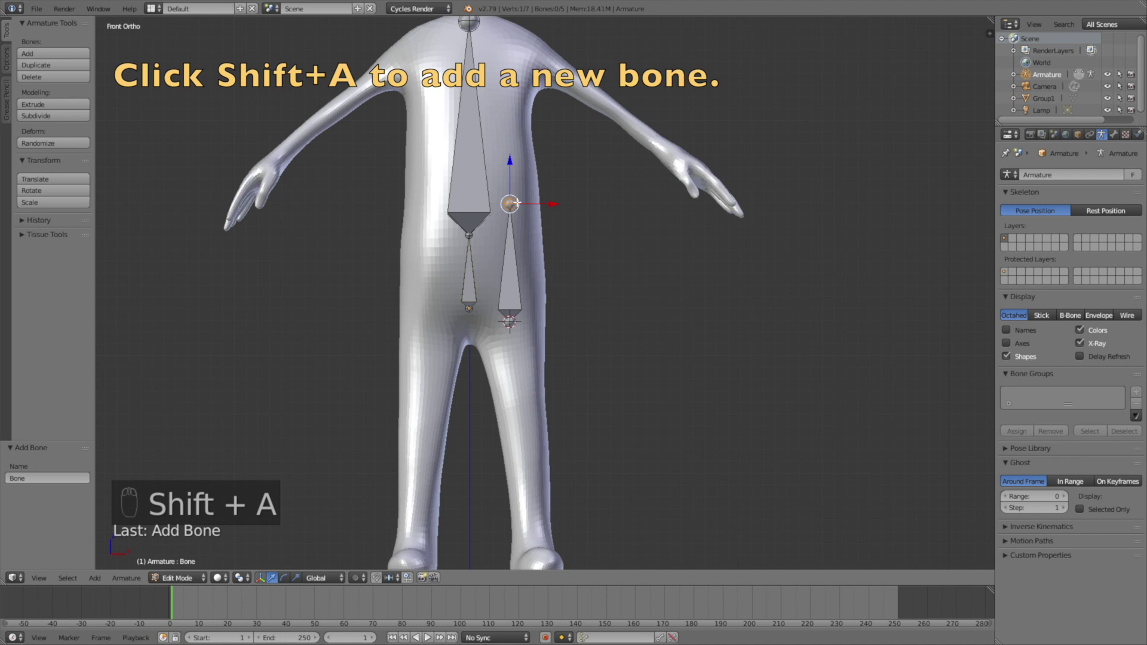
{"action": "key", "text": "g"}
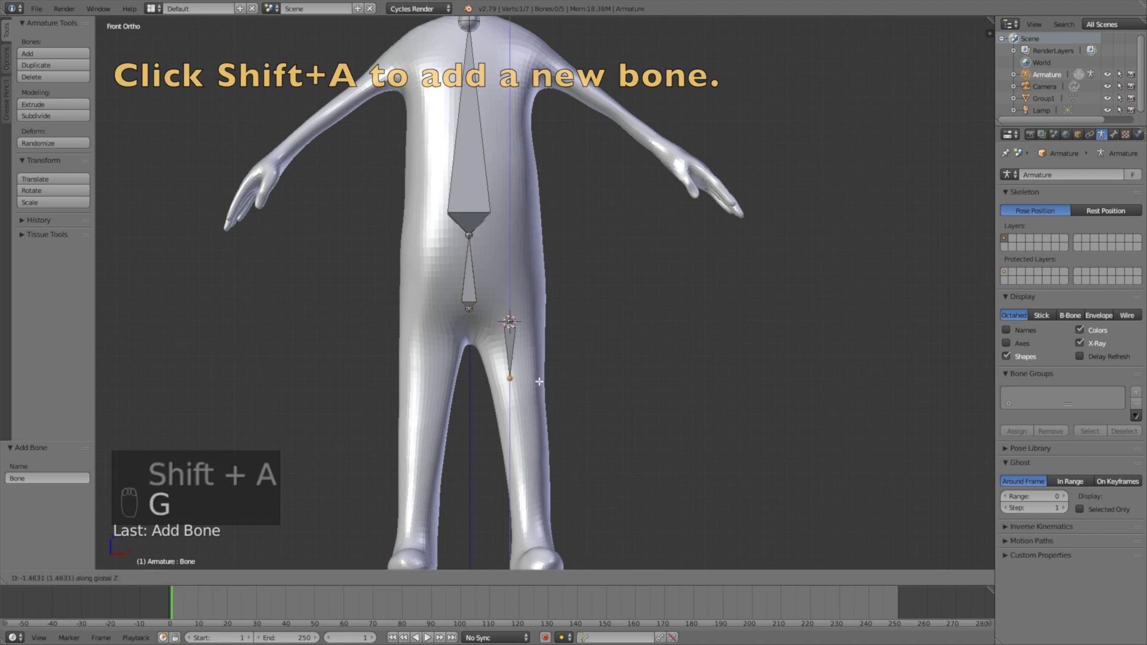
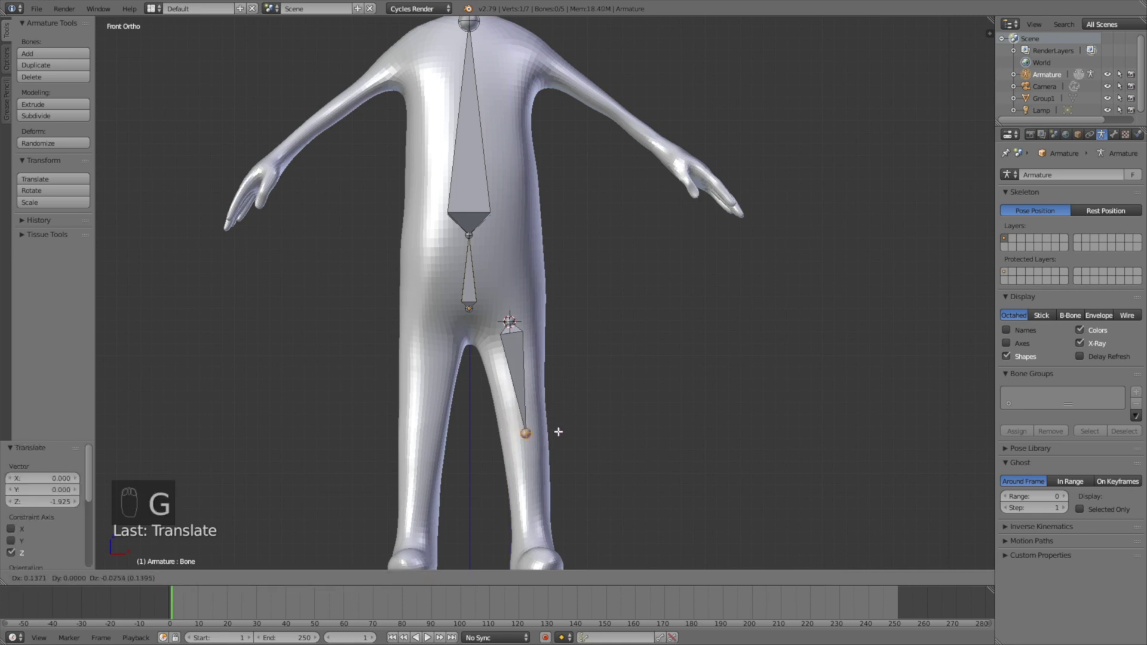
{"action": "key", "text": "g"}
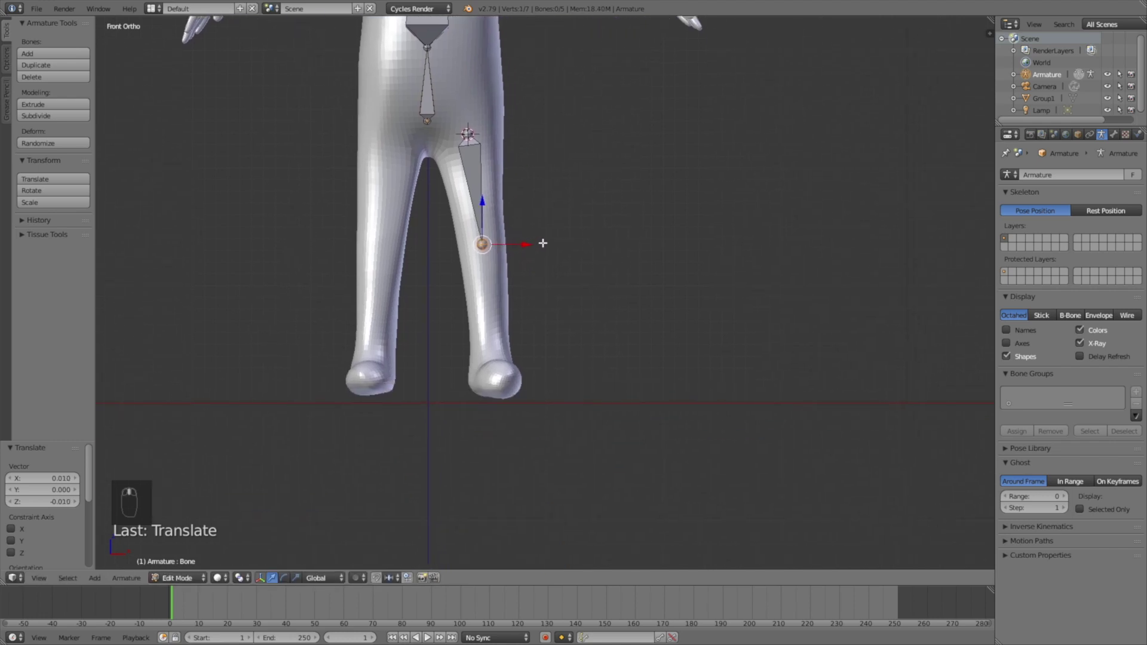
{"action": "key", "text": "g"}
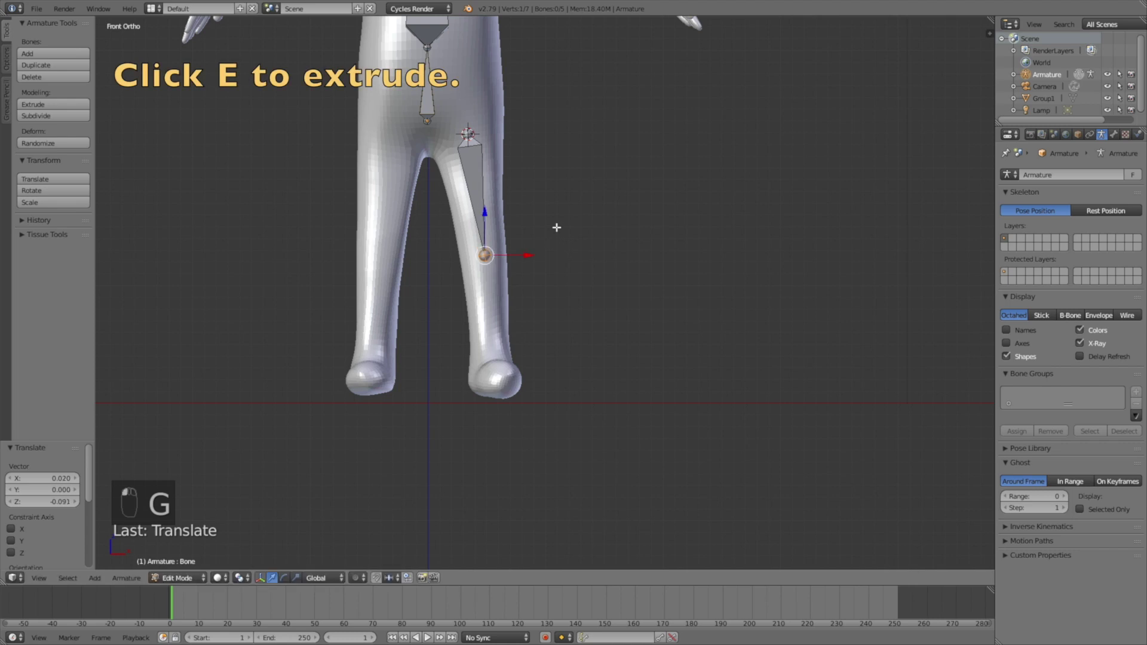
- Extrude a shin bone to the ankle, nudge the knee forward, and extrude a foot bone toward the toes
{"action": "key", "text": "e"}
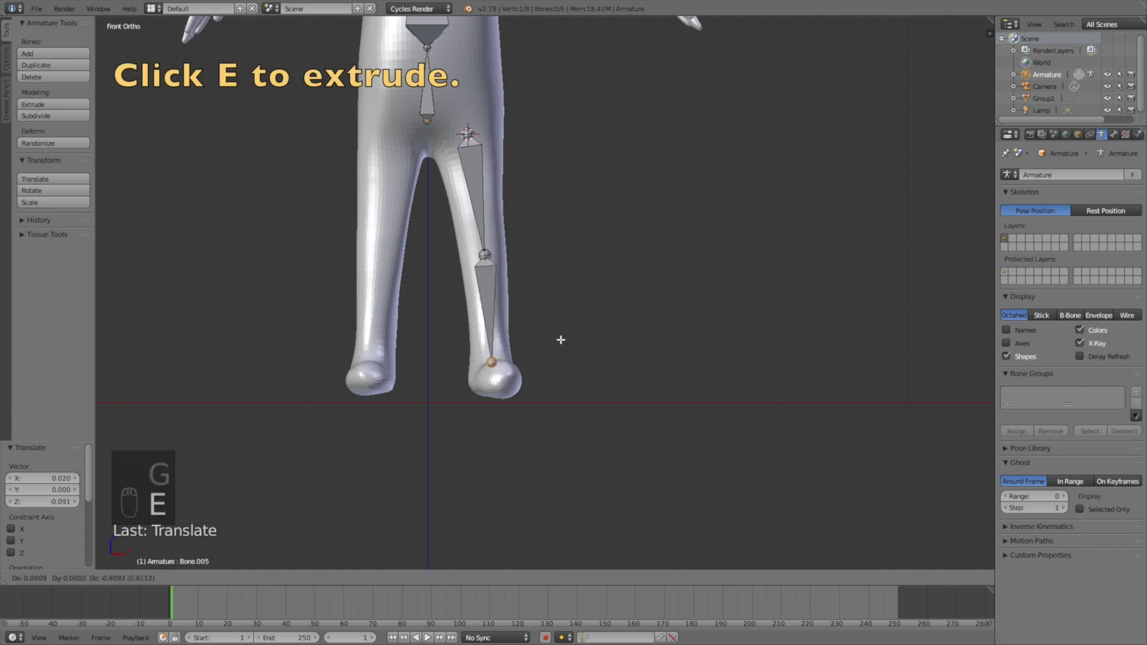
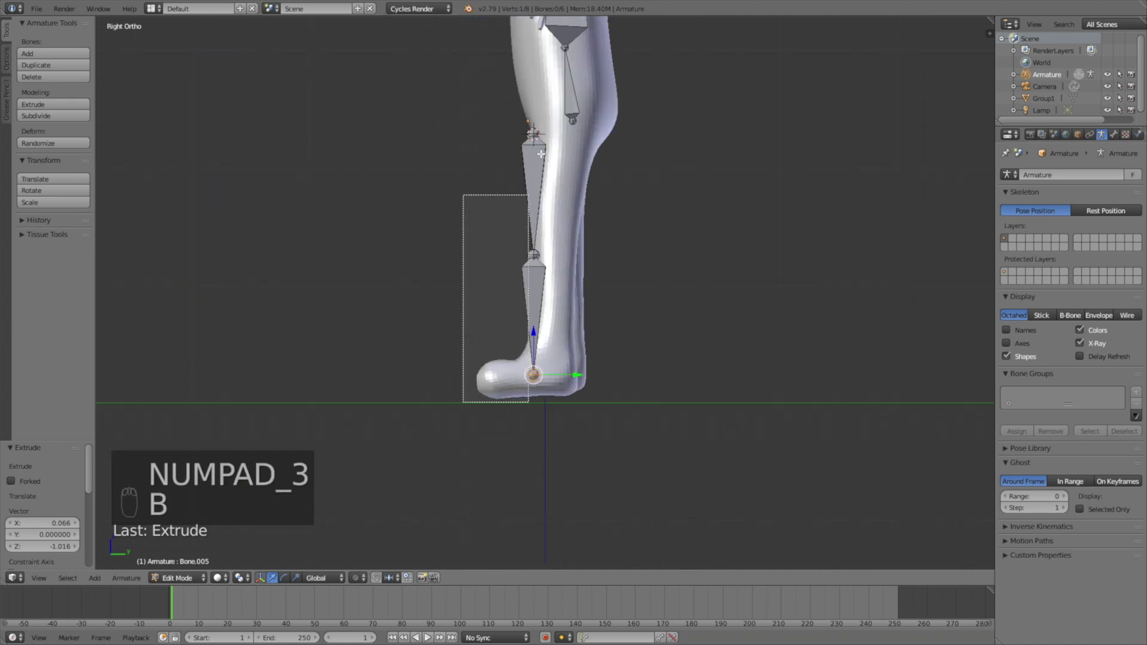
{"action": "key", "text": "g"}
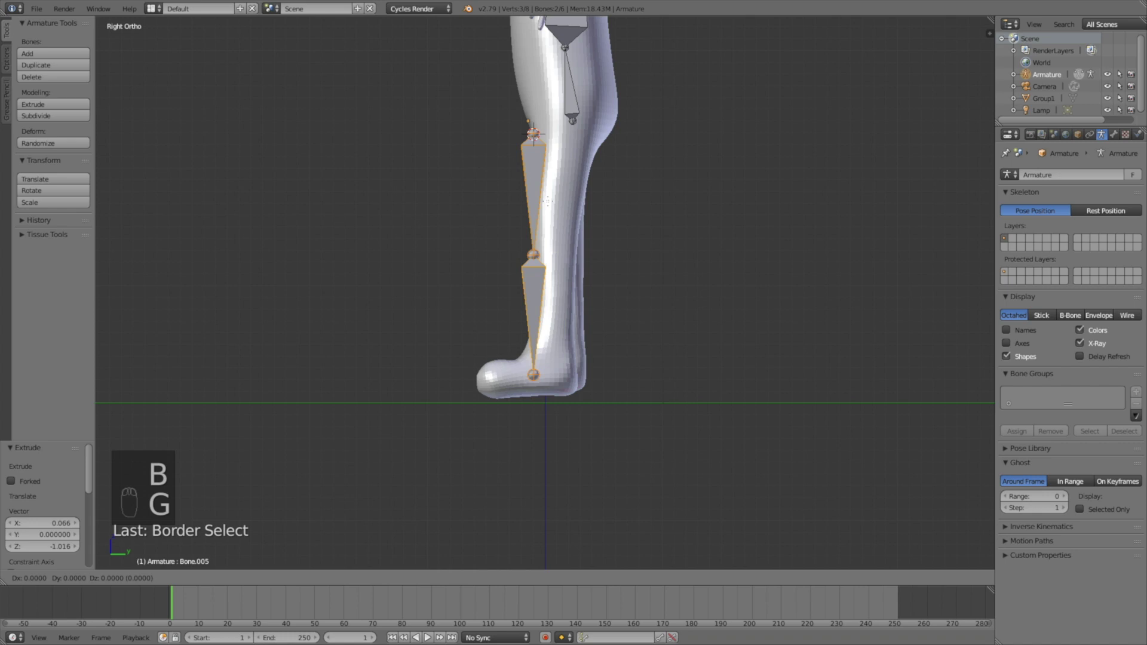
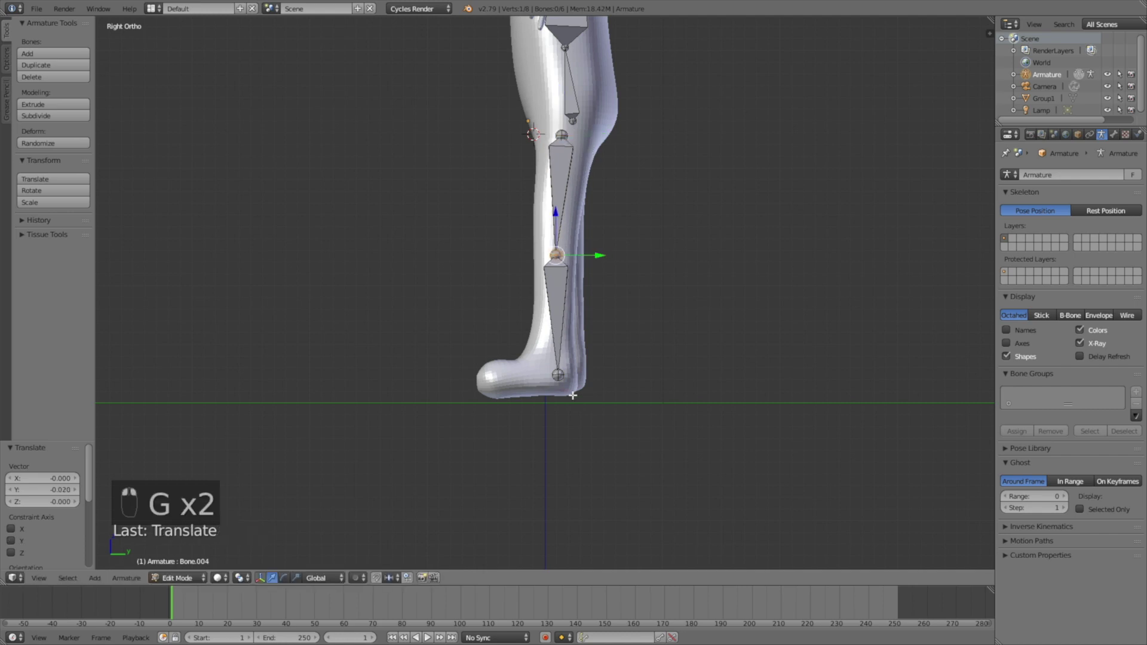
{"action": "key", "text": "g"}
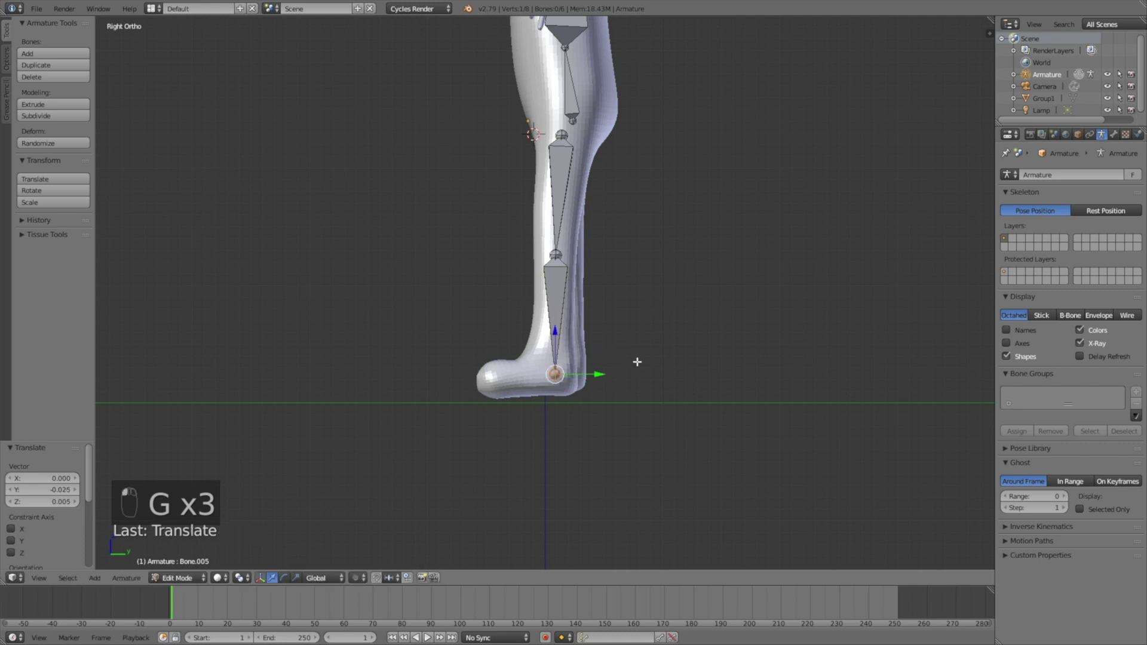
{"action": "key", "text": "e"}
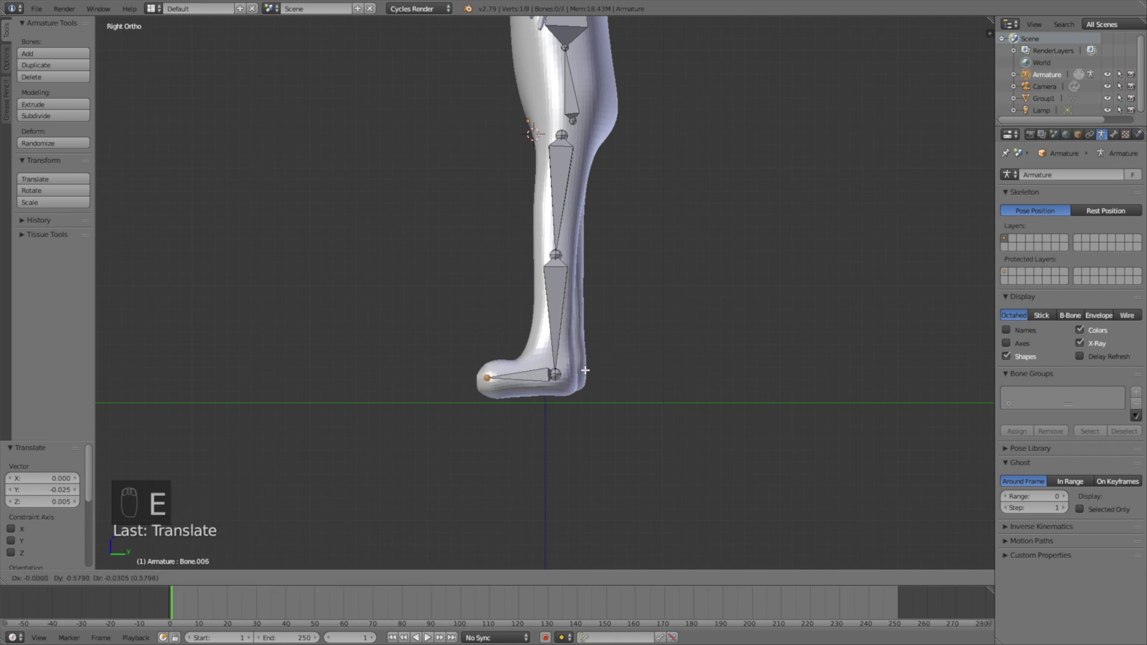
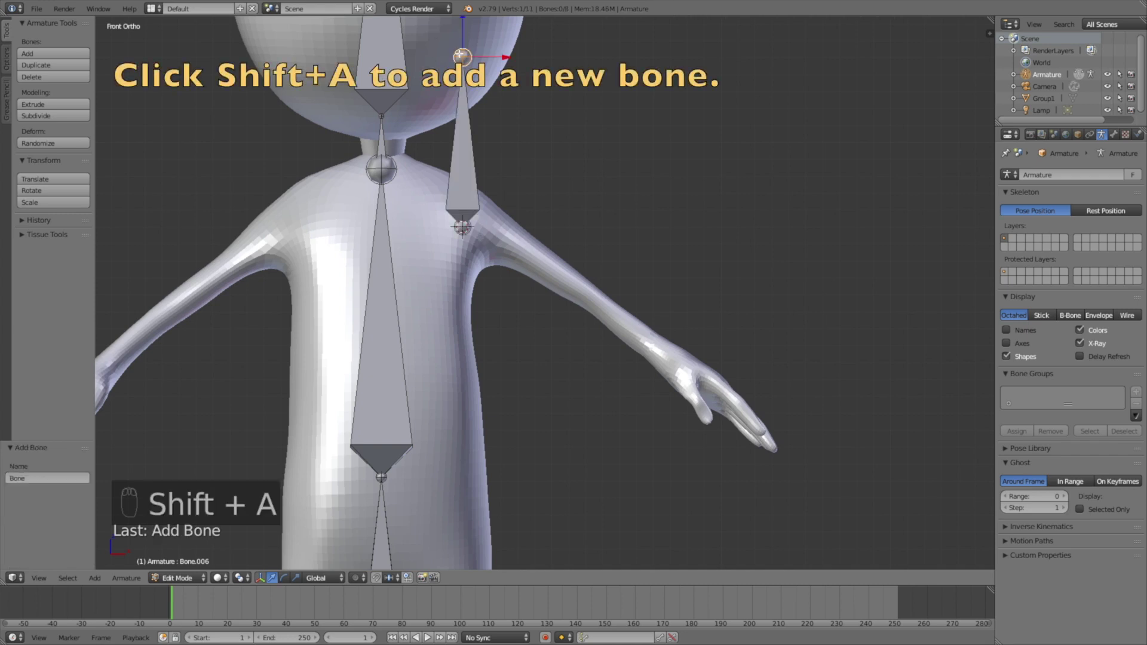
- Place a new upper-arm bone rooted at the shoulder, stretched toward the elbow
{"action": "key", "text": "g"}
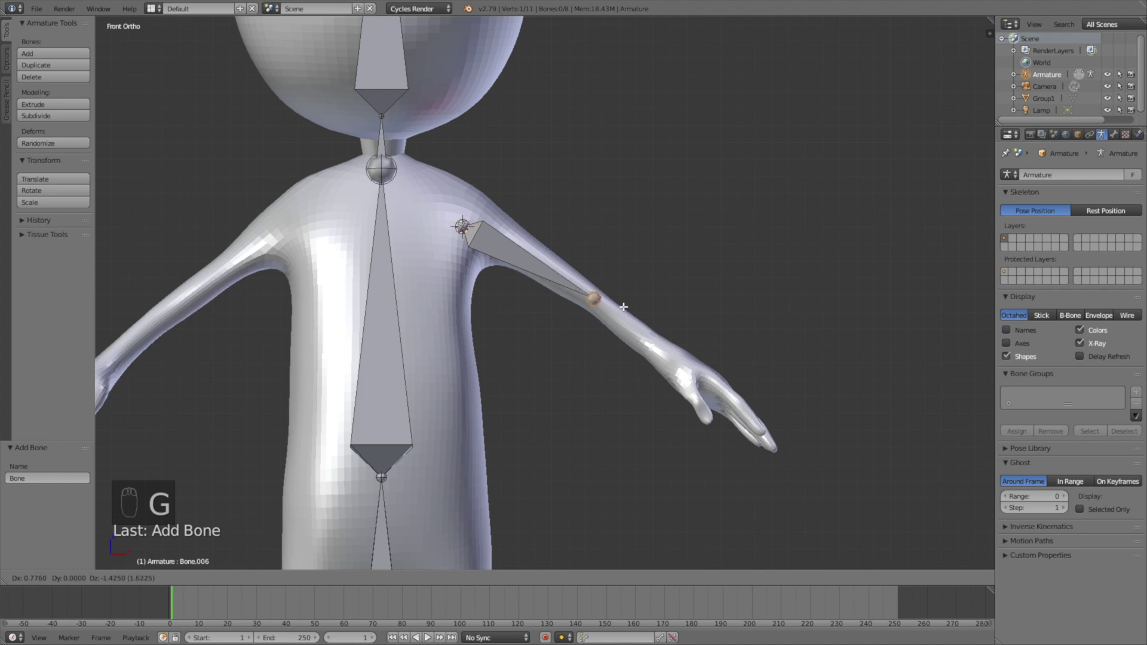
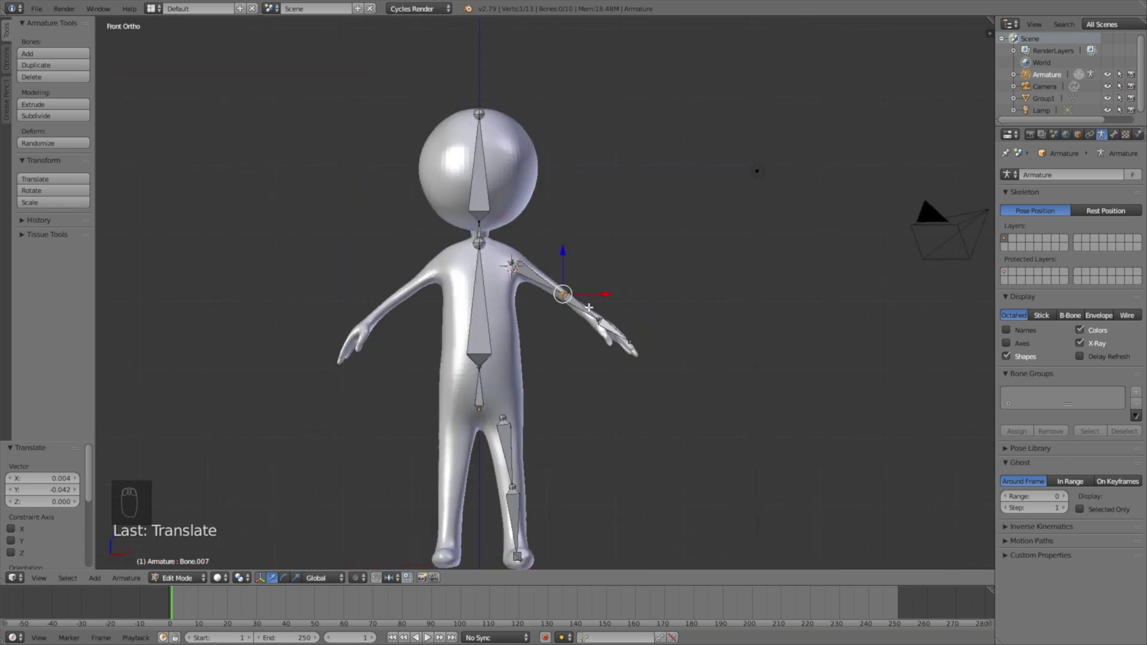
- Box-select the arm bones, duplicate them mirrored across X, and slide the copy onto the other arm
{"action": "key", "text": "a"}
{"action": "key", "text": "b"}
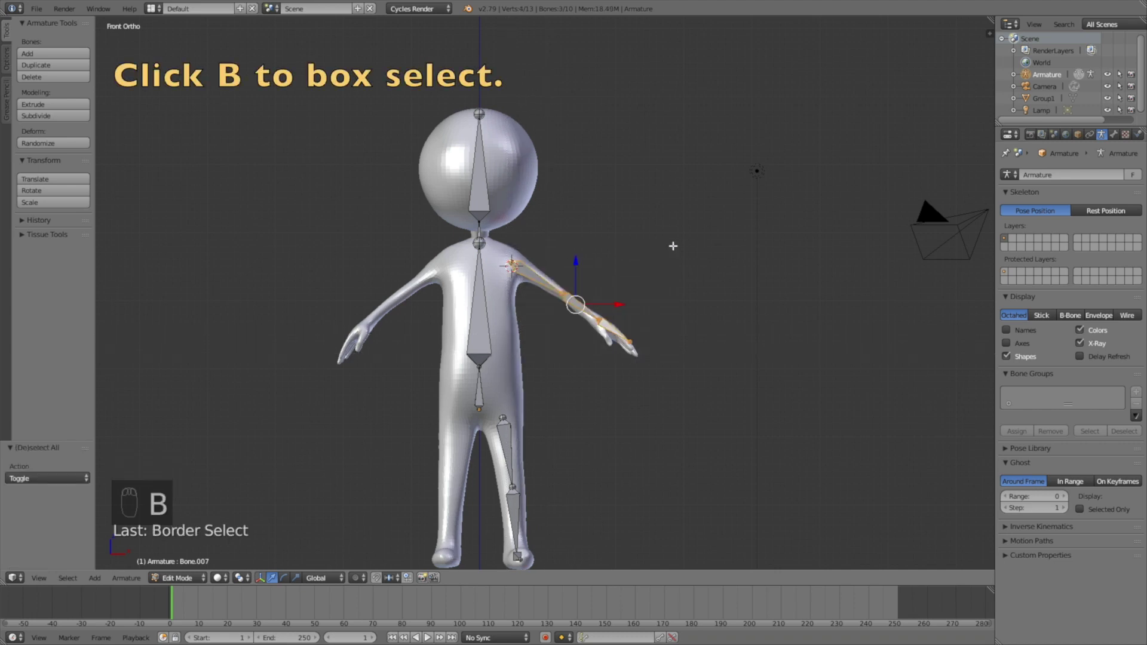
{"action": "key", "text": "shift+d"}
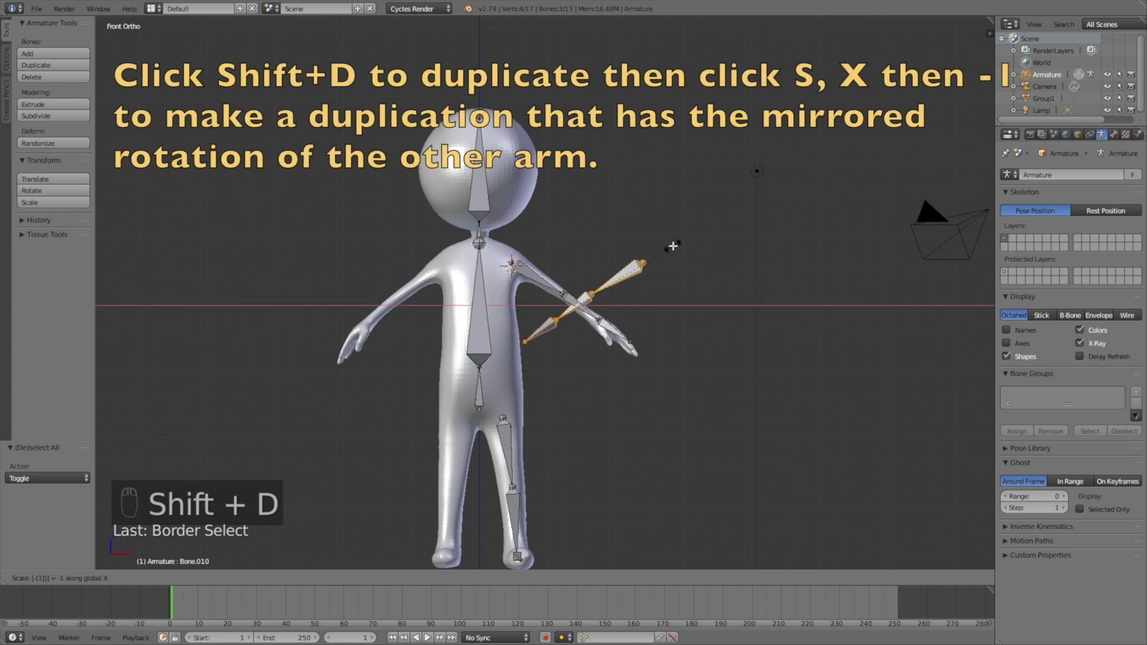
{"action": "key", "text": "g"}
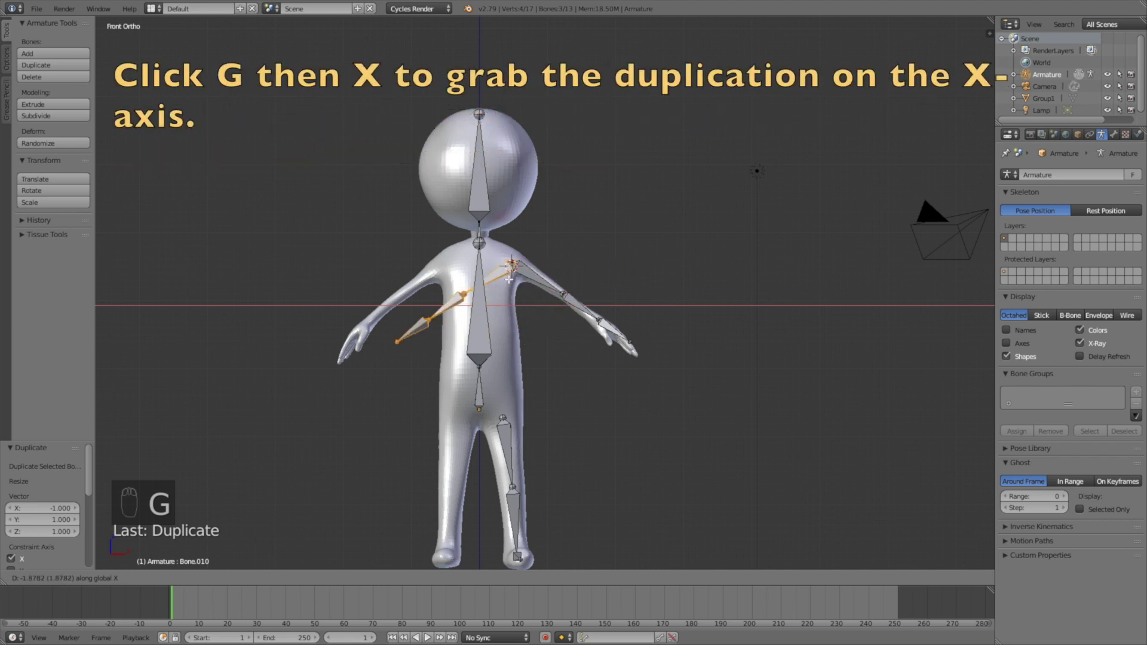
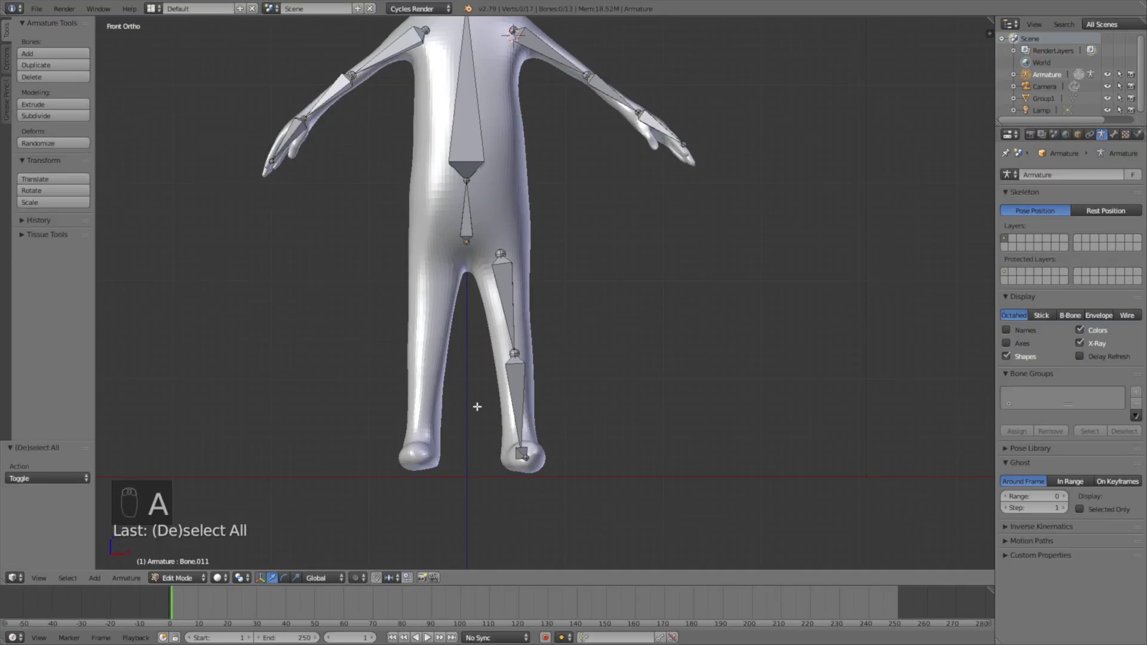
- Box-select the leg bones, duplicate them mirrored across X, and slide the copy onto the other leg
{"action": "key", "text": "b"}
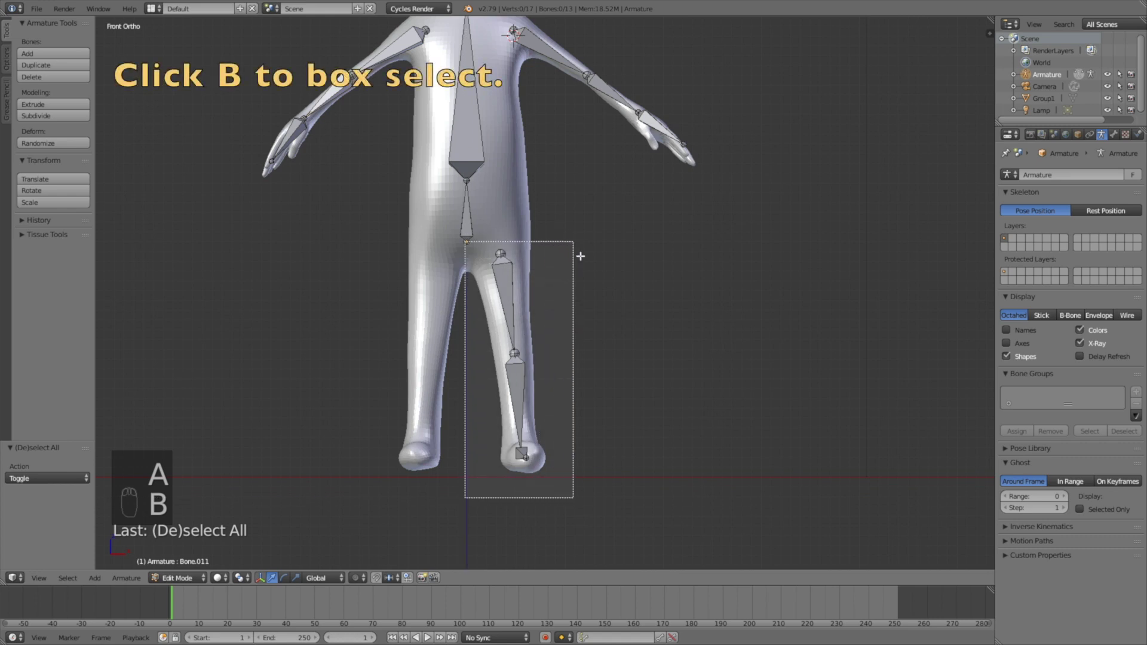
{"action": "key", "text": "b"}
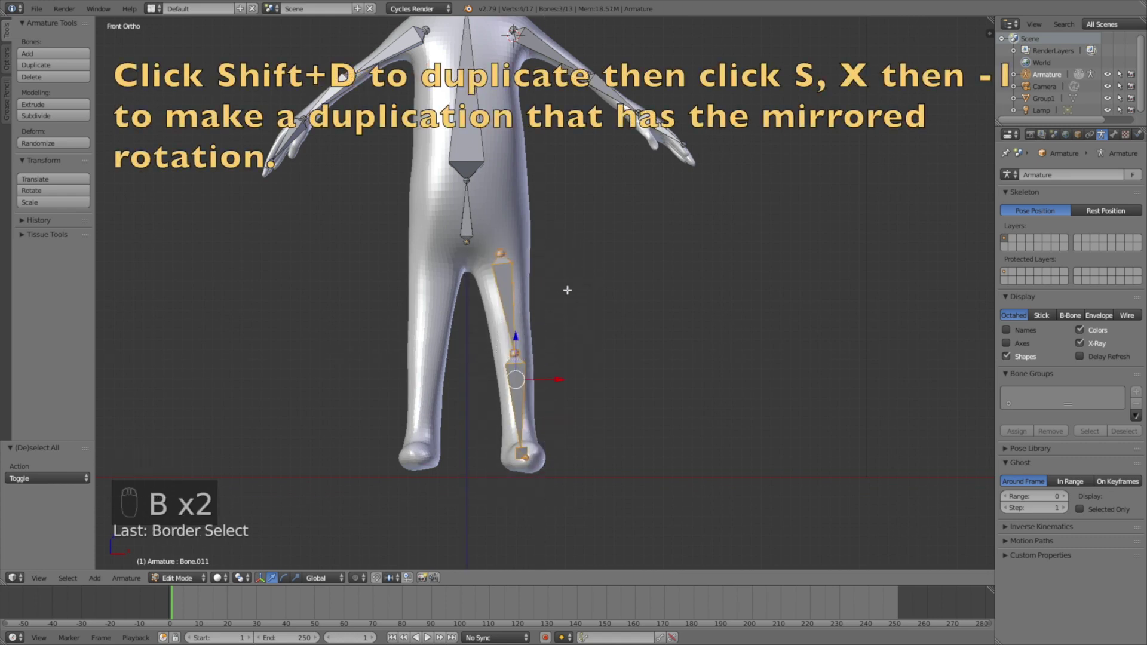
{"action": "key", "text": "shift+d"}
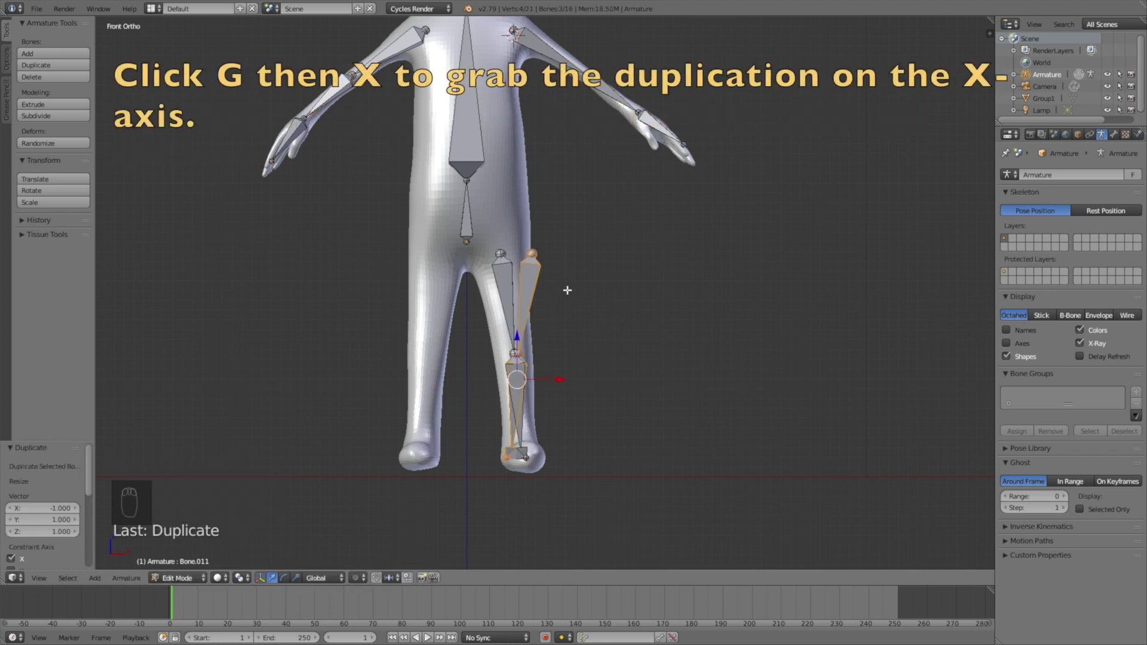
{"action": "key", "text": "g"}
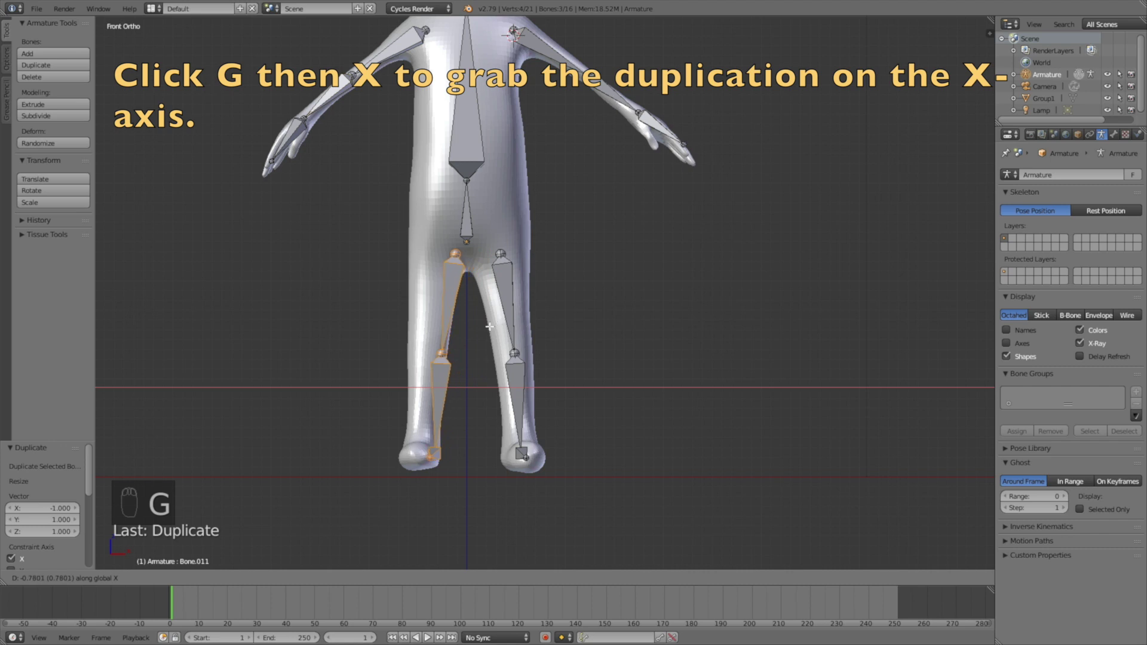
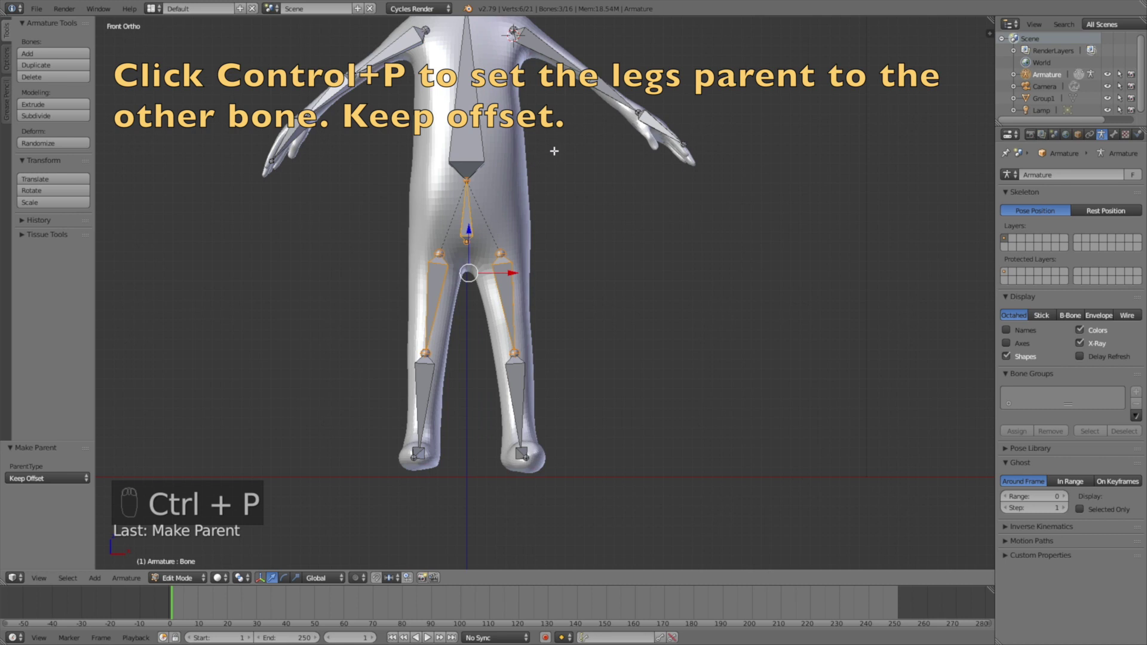
- Parent the arm bones to the spine with Keep Offset, then select the body mesh in Object Mode for parenting
{"action": "key", "text": "a"}
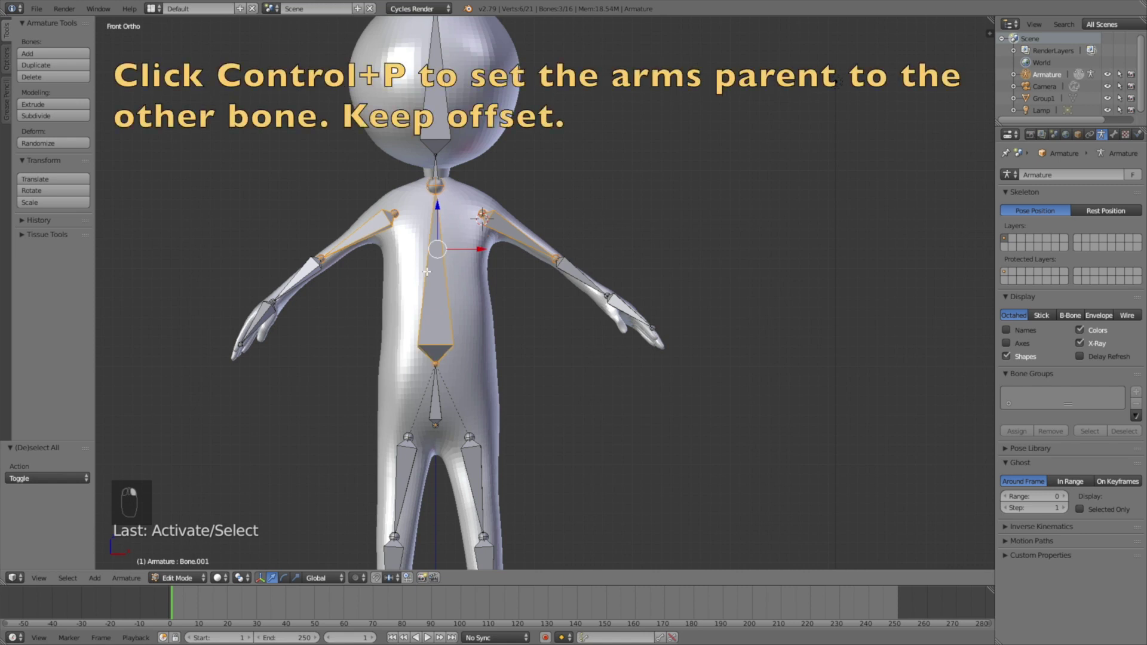
{"action": "key", "text": "ctrl+p"}
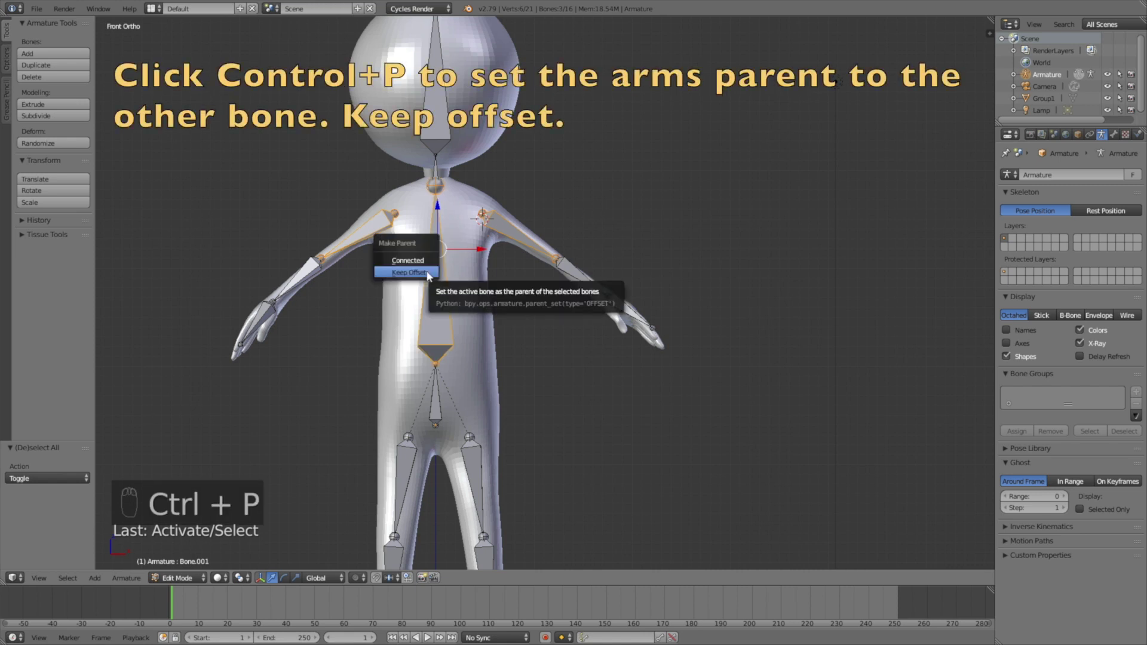
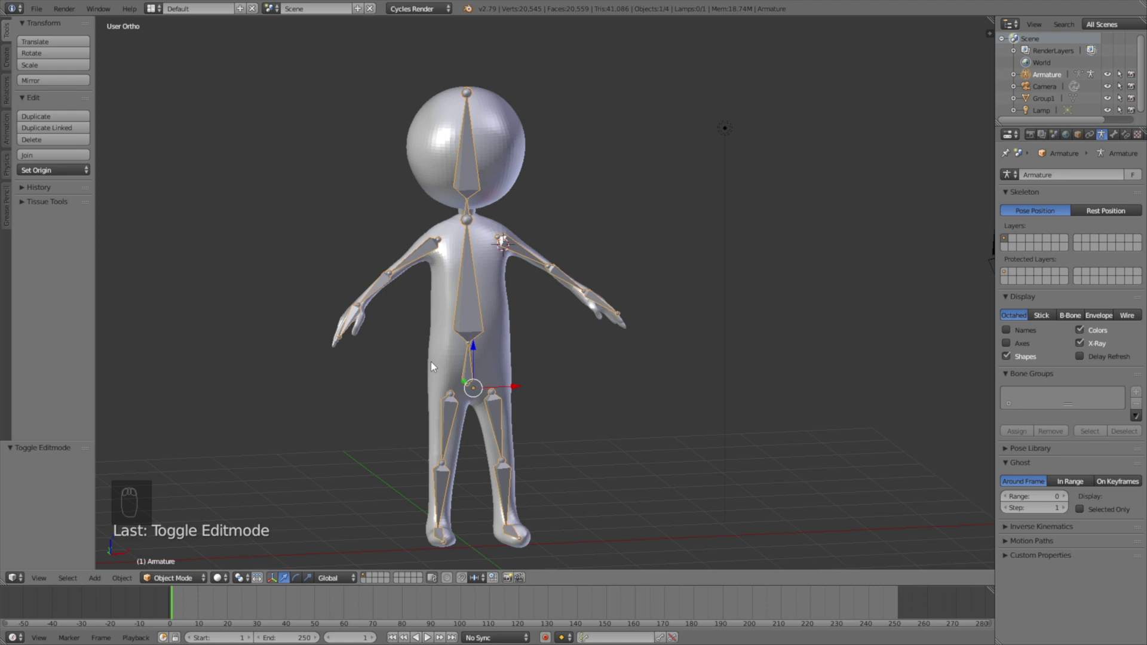
{"action": "right_click", "coordinate": [596, 302]}
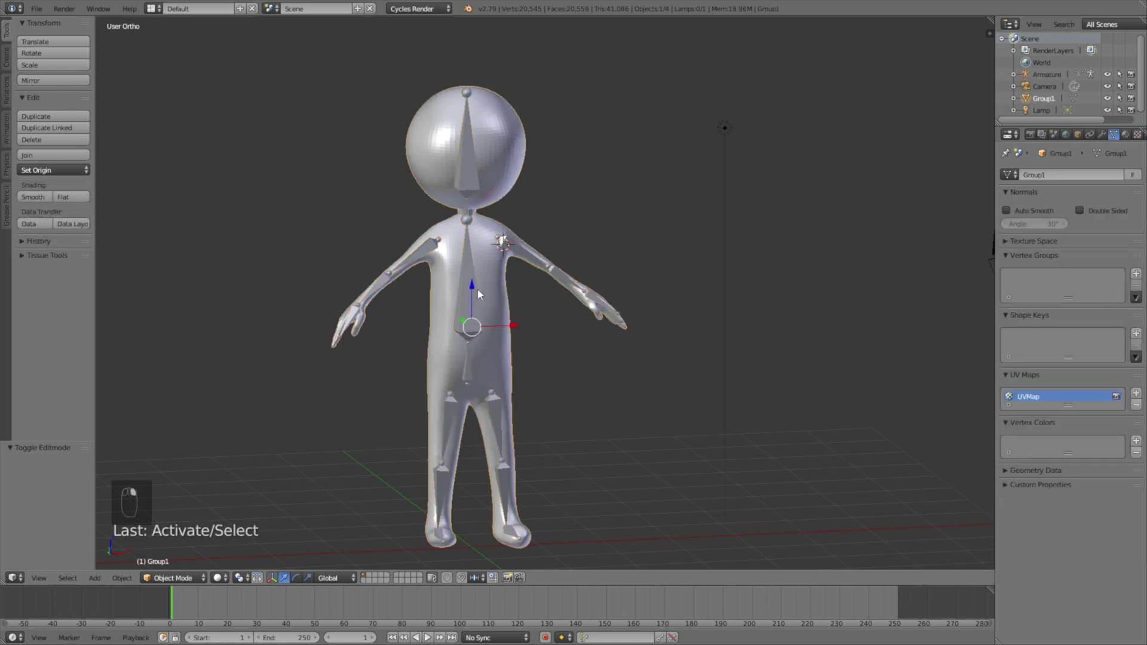
- Parent the body to the armature with automatic weights and twist the spine bone to test deformation
{"action": "key", "text": "ctrl+p"}
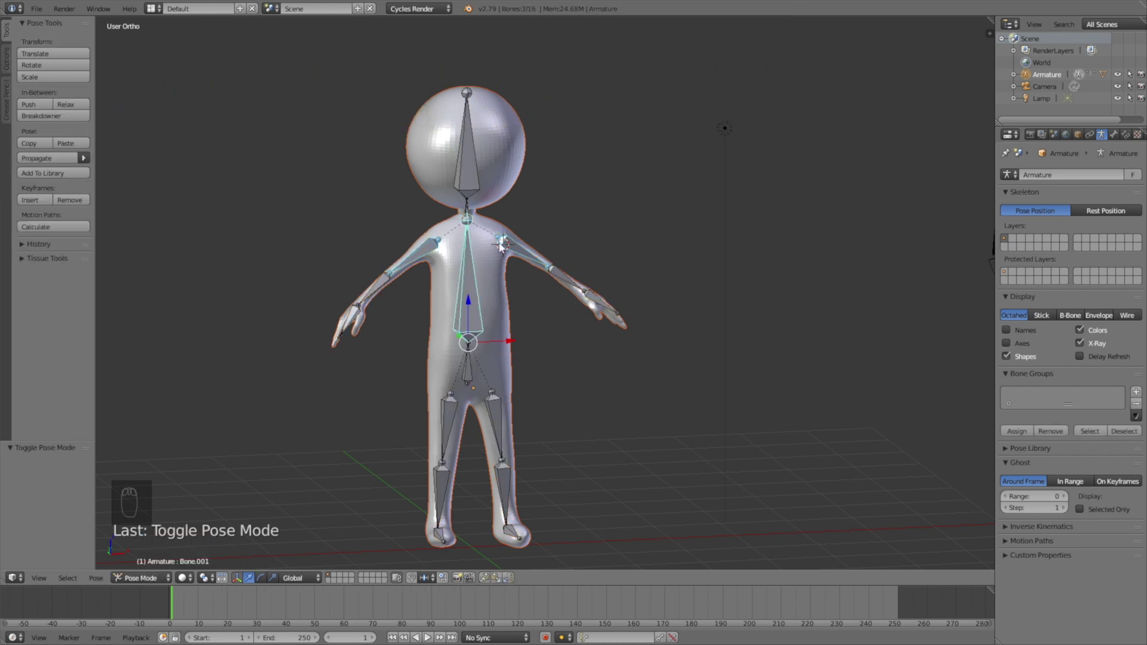
{"action": "right_click", "coordinate": [475, 283]}
{"action": "key", "text": "r"}
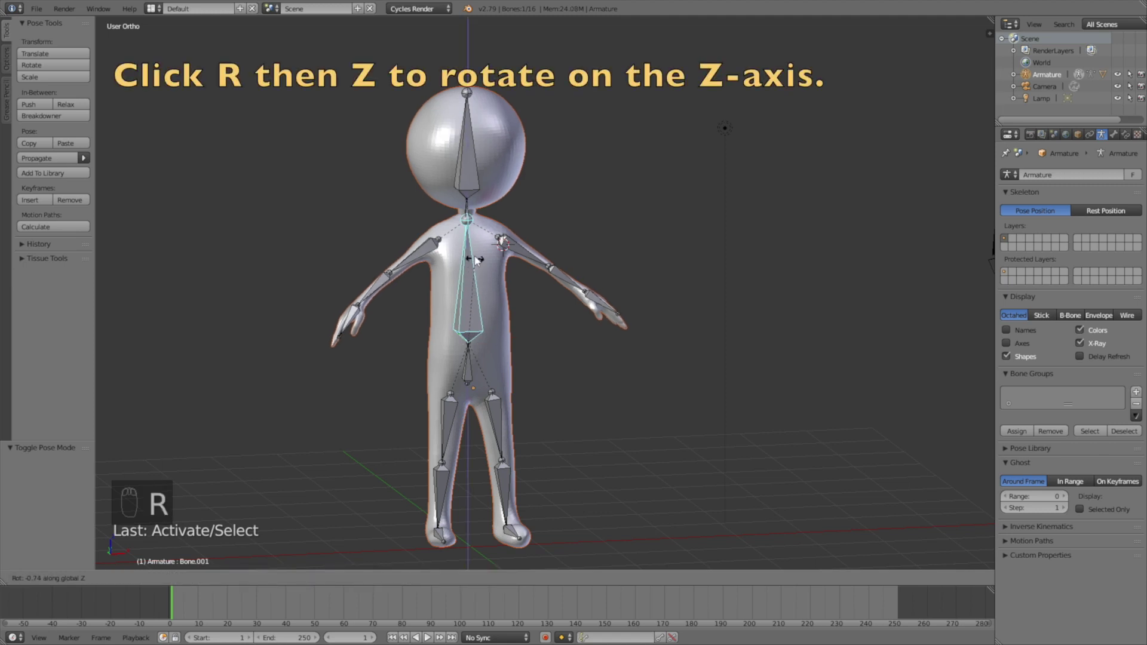
{"action": "left_click_drag", "start_coordinate": [505, 333], "coordinate": [705, 267]}
{"action": "left_click_drag", "start_coordinate": [704, 267], "coordinate": [703, 261]}
{"action": "key", "text": "r"}
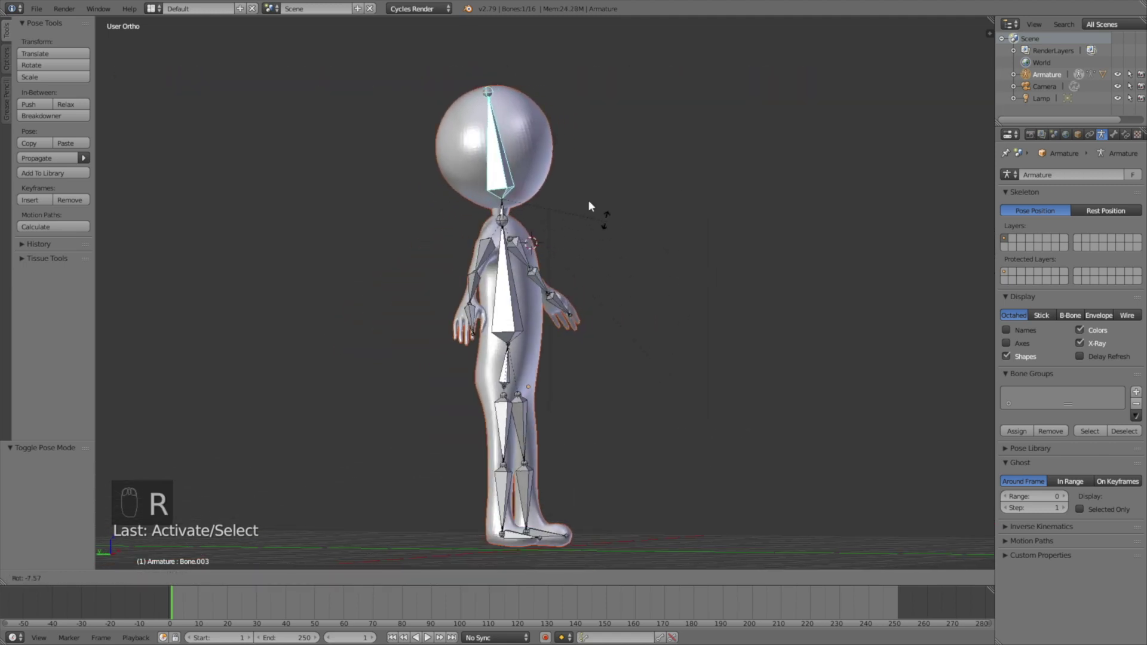
- Bend the spine bone again from the side, then reset the test rotation to the rest pose
{"action": "key", "text": "r"}
{"action": "left_click_drag", "start_coordinate": [578, 338], "coordinate": [581, 390]}
{"action": "key", "text": "r"}
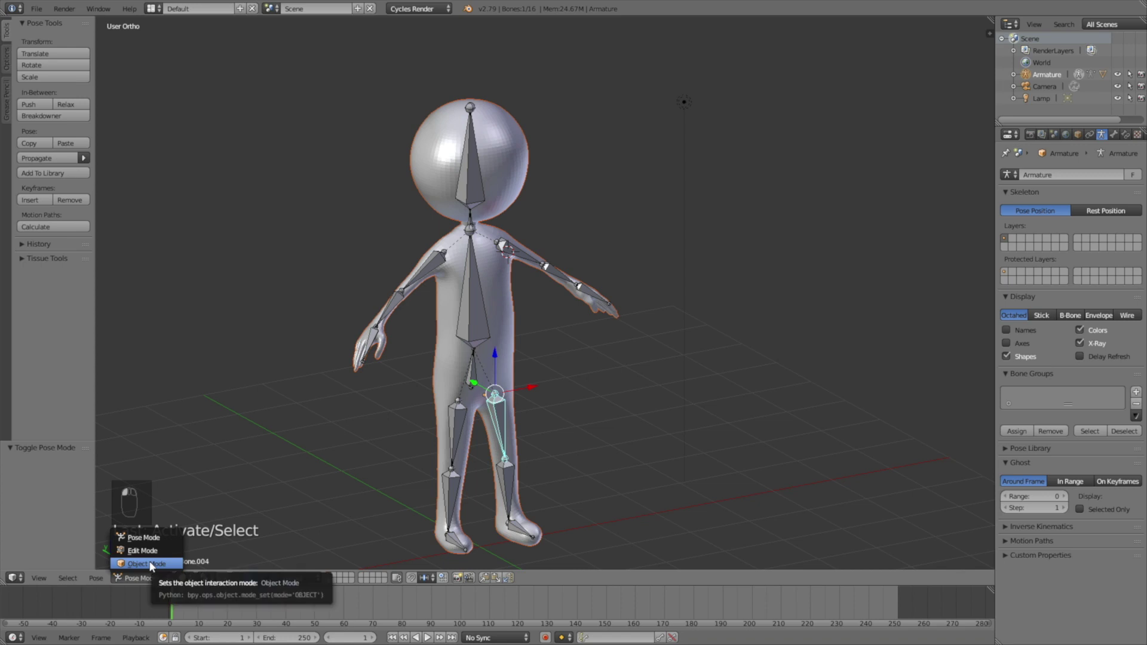
{"action": "left_click_drag", "start_coordinate": [476, 312], "coordinate": [463, 321]}
{"action": "right_click", "coordinate": [463, 322]}
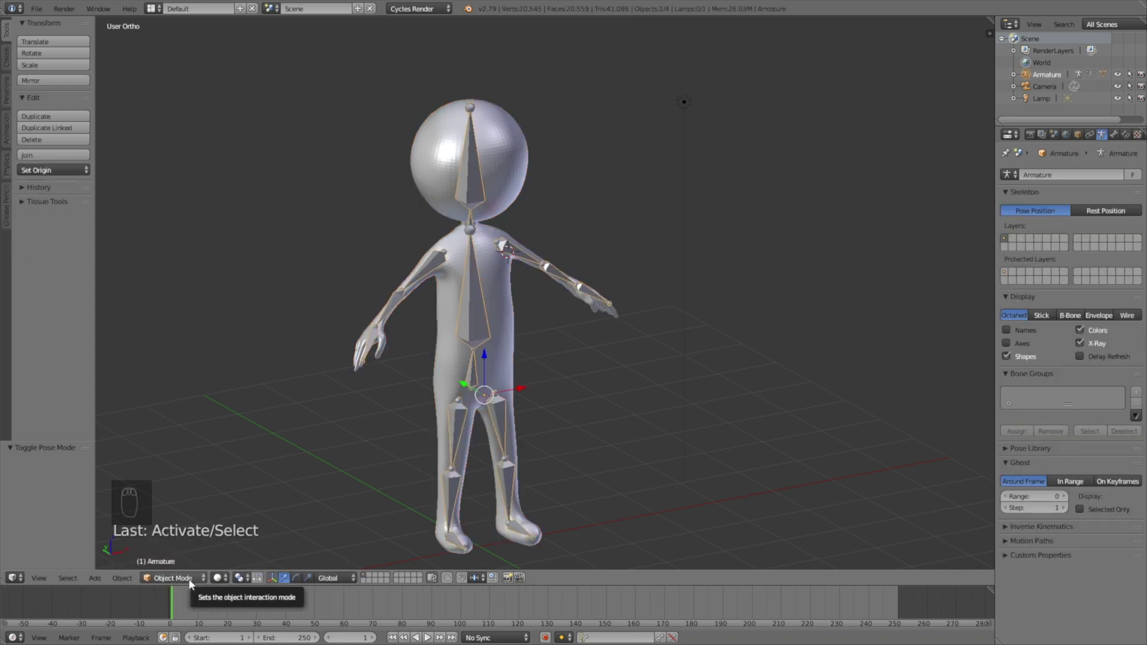
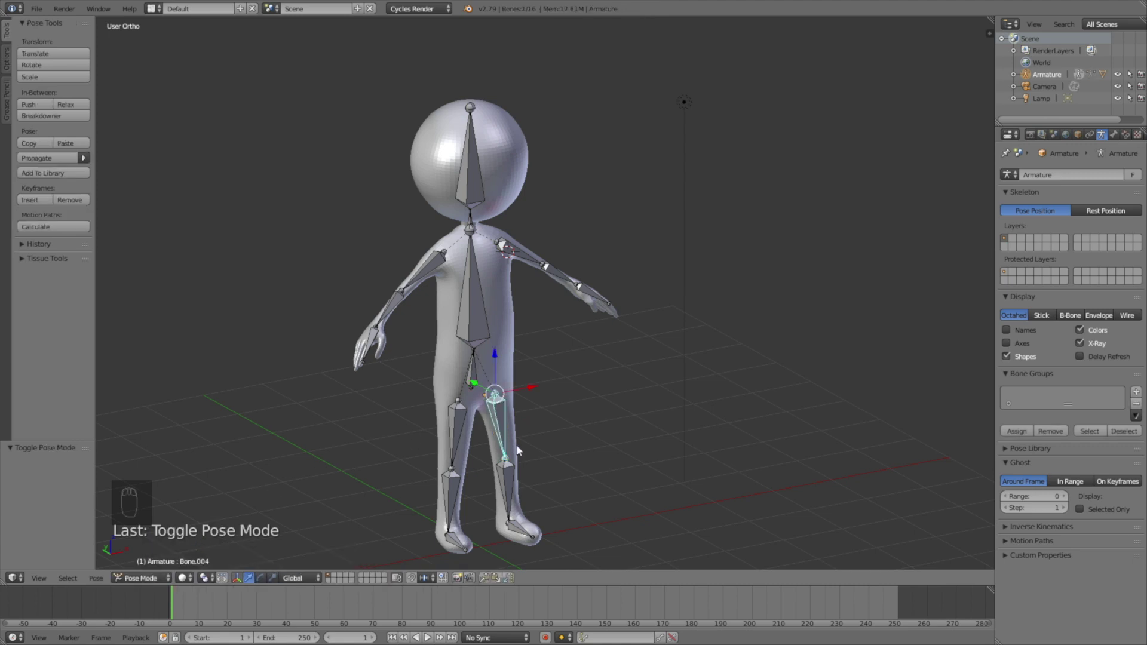
- At frame 10, show the bone transform properties and keyframe the starting leg pose
{"action": "left_click_drag", "start_coordinate": [511, 455], "coordinate": [574, 432]}
{"action": "left_click_drag", "start_coordinate": [577, 430], "coordinate": [521, 492]}
{"action": "left_click_drag", "start_coordinate": [522, 492], "coordinate": [202, 608]}
{"action": "left_click", "coordinate": [202, 607]}
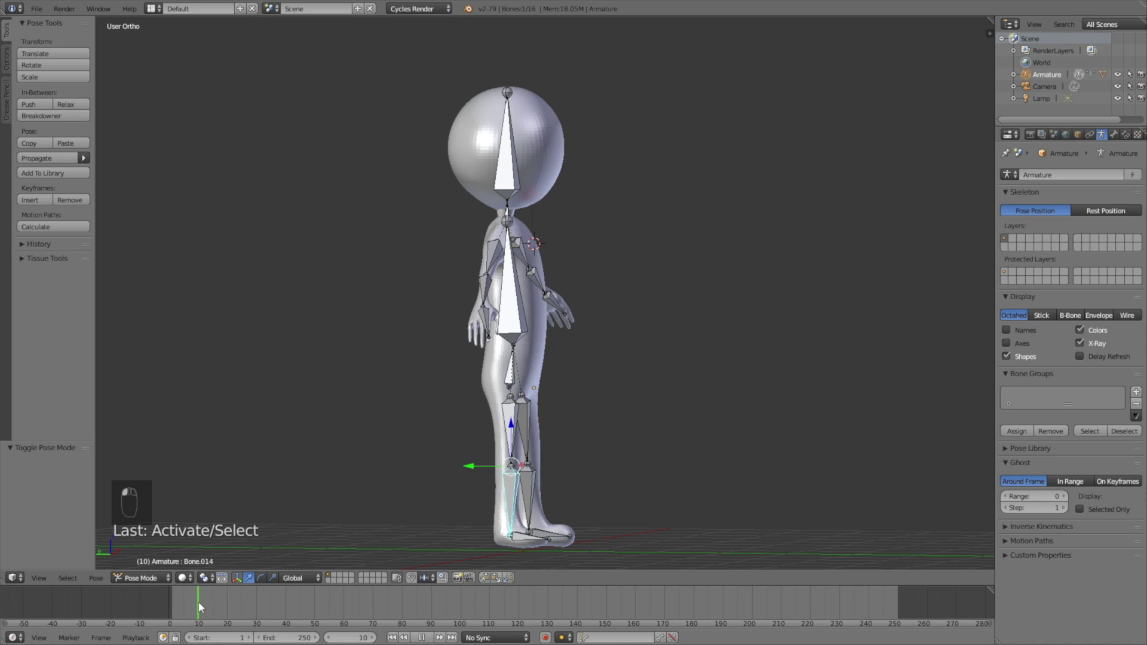
{"action": "key", "text": "n"}
{"action": "key", "text": "i"}
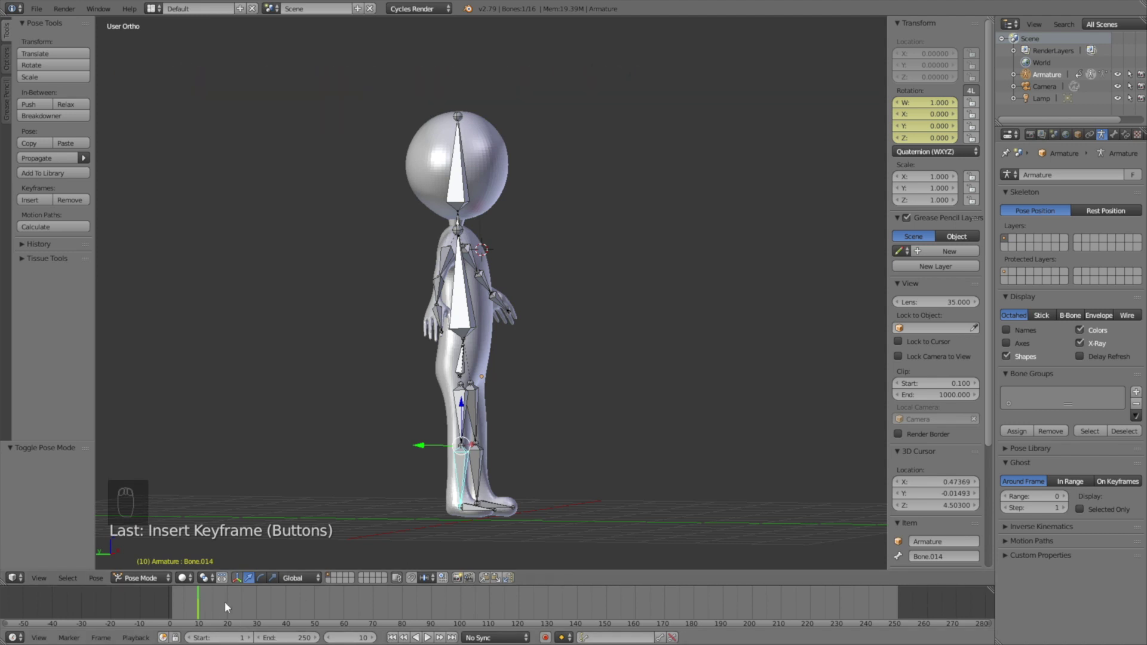
- At frame 20, swing the leg into a stepping pose and keyframe it
{"action": "left_click_drag", "start_coordinate": [230, 608], "coordinate": [615, 390]}
{"action": "middle_click", "coordinate": [614, 389]}
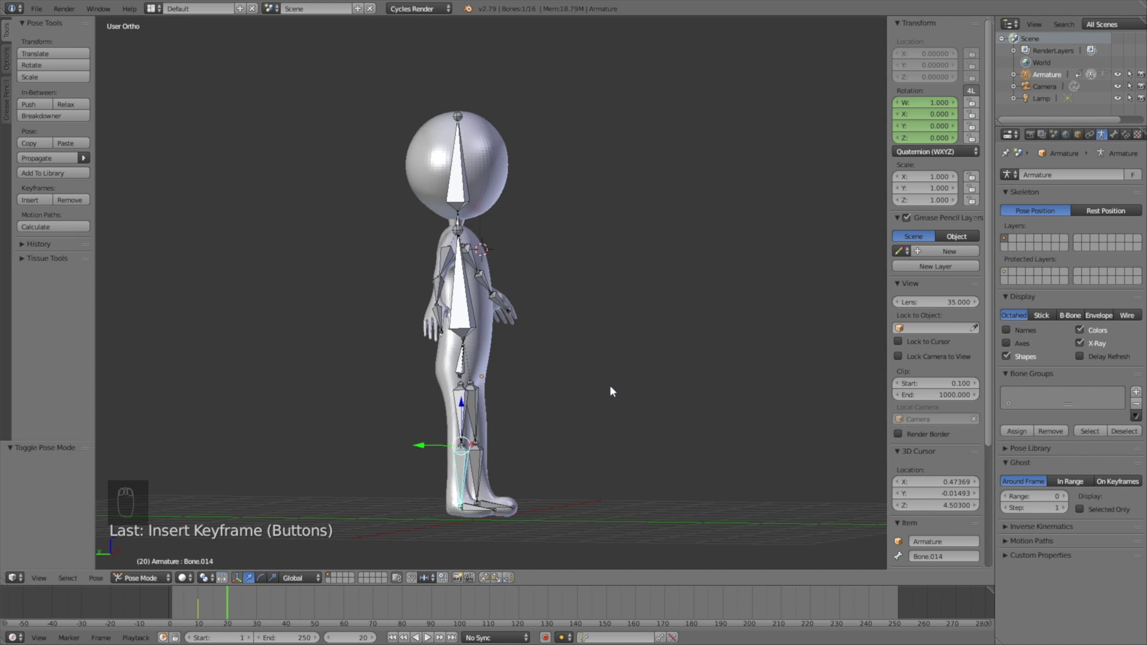
{"action": "key", "text": "r"}
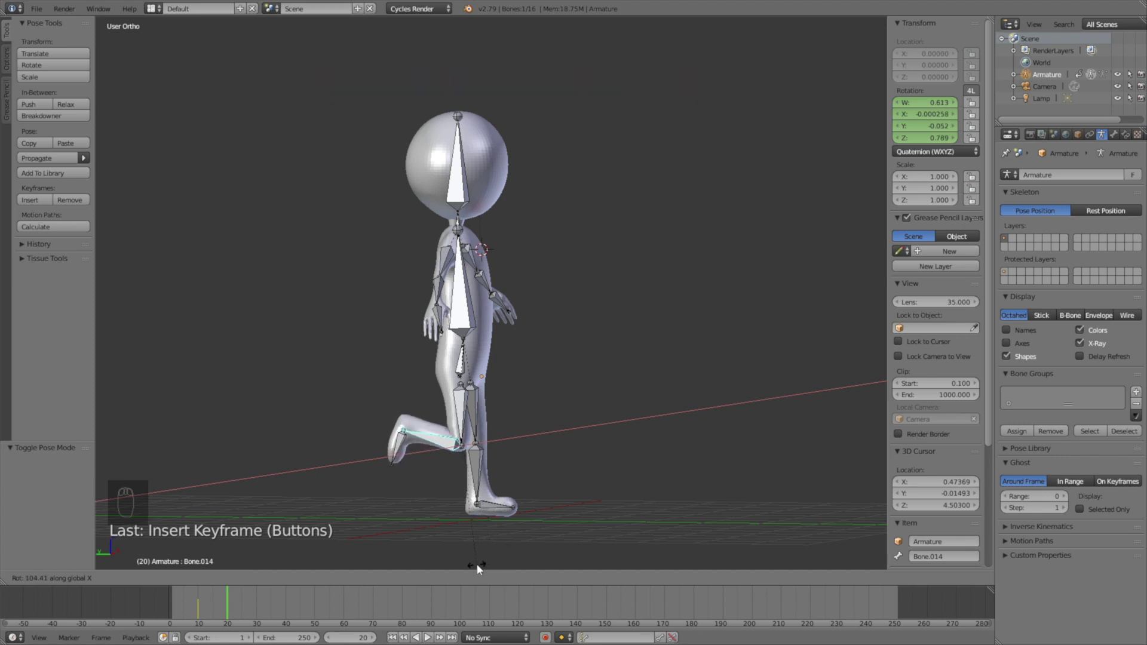
{"action": "left_click_drag", "start_coordinate": [483, 569], "coordinate": [931, 128]}
{"action": "key", "text": "i"}
- At frame 28, swing the leg back to straight and keyframe it
{"action": "left_click_drag", "start_coordinate": [245, 607], "coordinate": [483, 414]}
{"action": "key", "text": "r"}
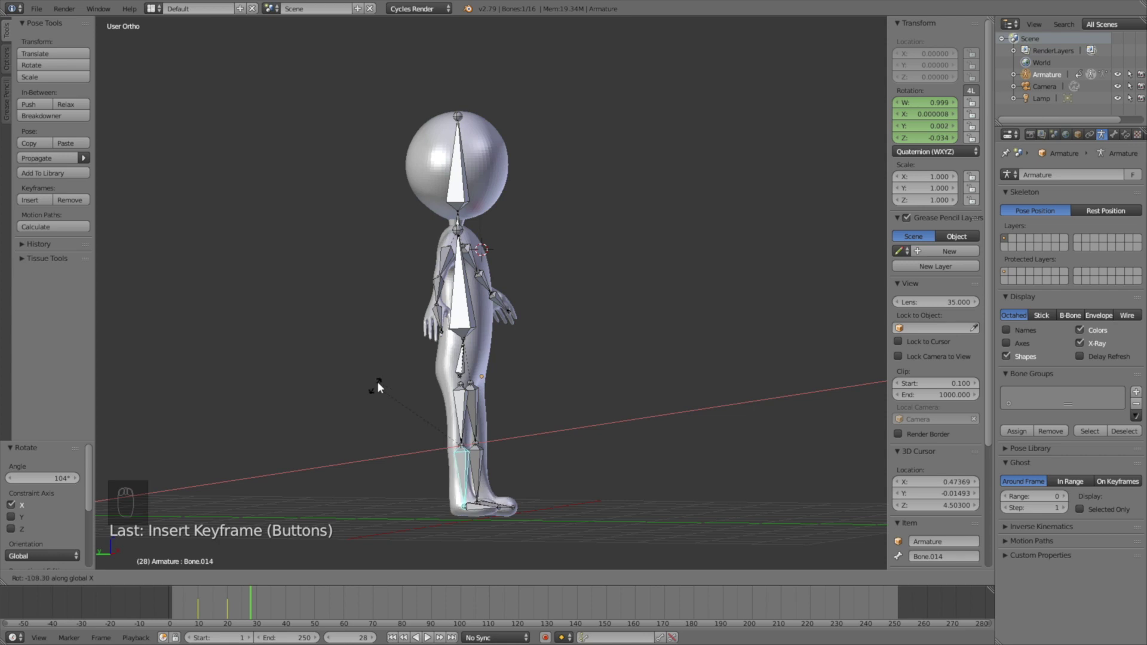
{"action": "left_click_drag", "start_coordinate": [721, 393], "coordinate": [921, 121]}
{"action": "left_click", "coordinate": [921, 121]}
{"action": "key", "text": "i"}
- Keyframe the head bone at frame 10, then tilt it forward at frame 24 and keyframe that
{"action": "left_click_drag", "start_coordinate": [249, 611], "coordinate": [227, 615]}
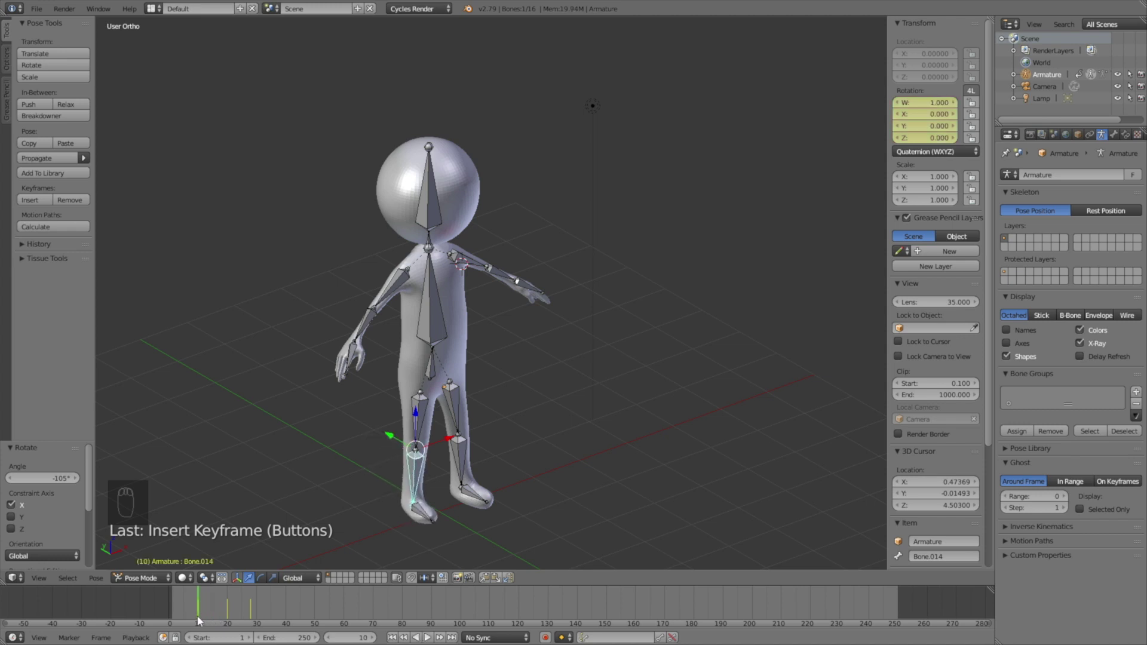
{"action": "left_click", "coordinate": [202, 619]}
{"action": "right_click", "coordinate": [422, 195]}
{"action": "key", "text": "i"}
{"action": "left_click_drag", "start_coordinate": [226, 608], "coordinate": [248, 607]}
{"action": "key", "text": "r"}
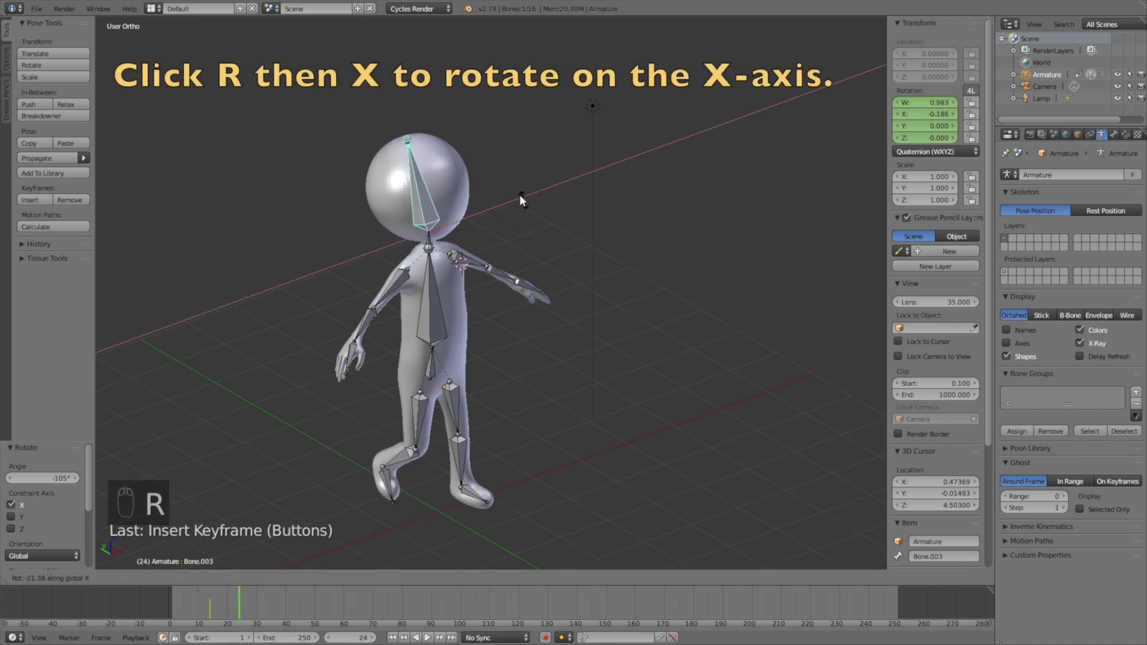
{"action": "left_click", "coordinate": [515, 191]}
{"action": "key", "text": "i"}
- Move to frame 35 and begin rotating the head bone again
{"action": "left_click_drag", "start_coordinate": [249, 607], "coordinate": [424, 385]}
{"action": "key", "text": "r"}
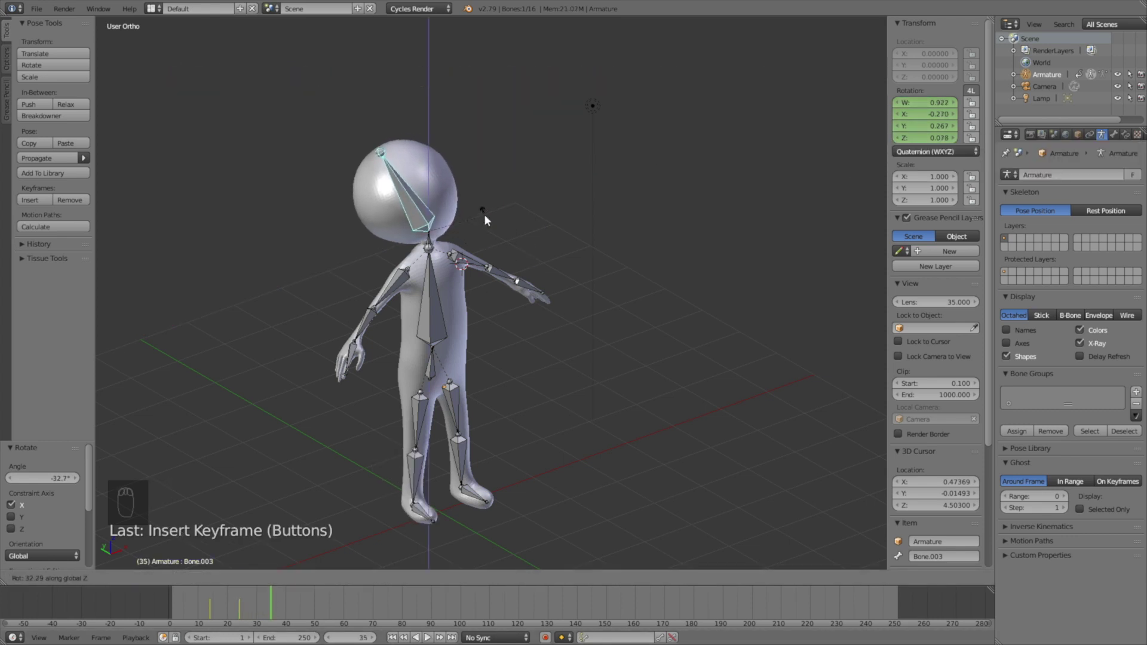
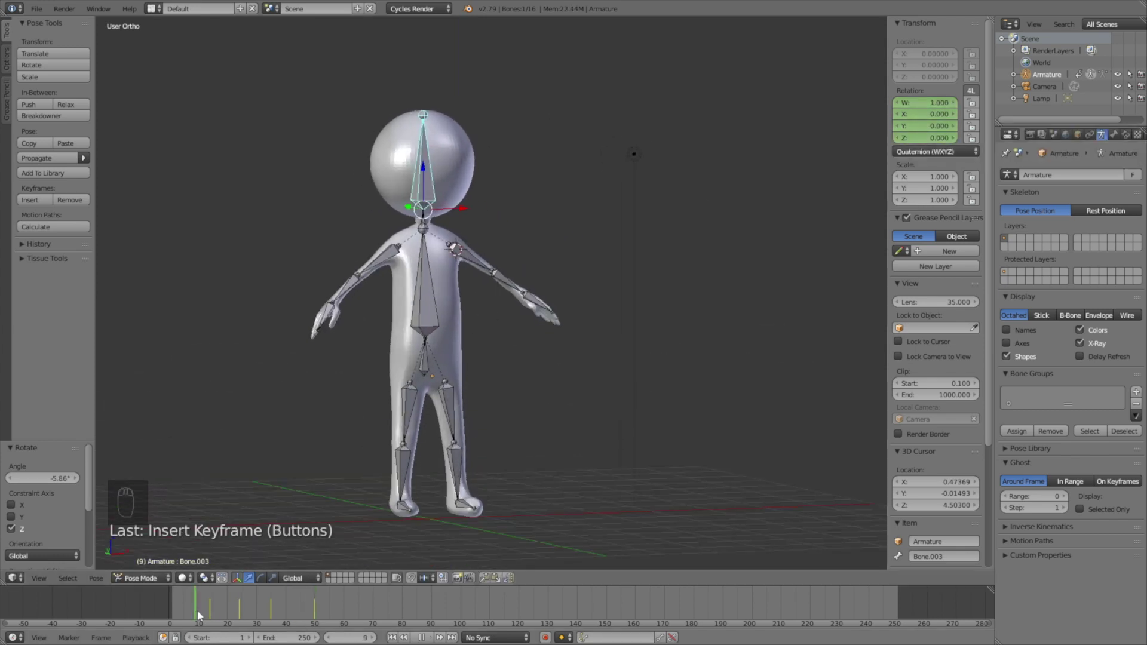
- Keyframe a bone, then rotate the limbs into a walk step at the next frame and keyframe it
{"action": "right_click", "coordinate": [429, 633]}
{"action": "key", "text": "i"}
{"action": "left_click", "coordinate": [288, 608]}
{"action": "key", "text": "r"}
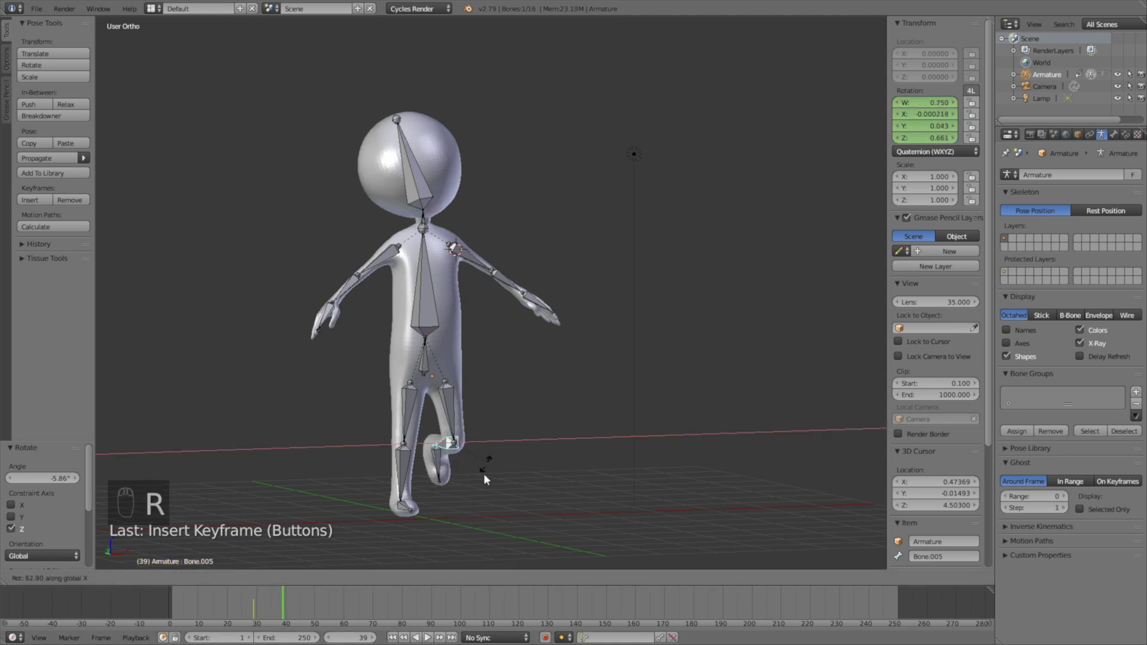
{"action": "left_click_drag", "start_coordinate": [485, 486], "coordinate": [927, 119]}
{"action": "key", "text": "i"}
- Rotate the limbs into further walk-step poses at later frames and keyframe each one
{"action": "left_click", "coordinate": [304, 603]}
{"action": "key", "text": "r"}
{"action": "left_click_drag", "start_coordinate": [395, 422], "coordinate": [937, 120]}
{"action": "key", "text": "i"}
{"action": "left_click", "coordinate": [269, 618]}
{"action": "left_click_drag", "start_coordinate": [439, 314], "coordinate": [501, 315]}
{"action": "key", "text": "r"}
{"action": "left_click_drag", "start_coordinate": [501, 316], "coordinate": [478, 272]}
{"action": "left_click_drag", "start_coordinate": [258, 611], "coordinate": [242, 610]}
{"action": "key", "text": "i"}
- Continue posing and keyframing the limb rotations across the following frames
{"action": "left_click_drag", "start_coordinate": [268, 612], "coordinate": [549, 359]}
{"action": "key", "text": "r"}
{"action": "key", "text": "i"}
{"action": "left_click_drag", "start_coordinate": [303, 605], "coordinate": [241, 618]}
{"action": "left_click_drag", "start_coordinate": [382, 289], "coordinate": [358, 299]}
{"action": "key", "text": "i"}
{"action": "left_click", "coordinate": [297, 602]}
{"action": "key", "text": "r"}
{"action": "left_click_drag", "start_coordinate": [375, 330], "coordinate": [425, 335]}
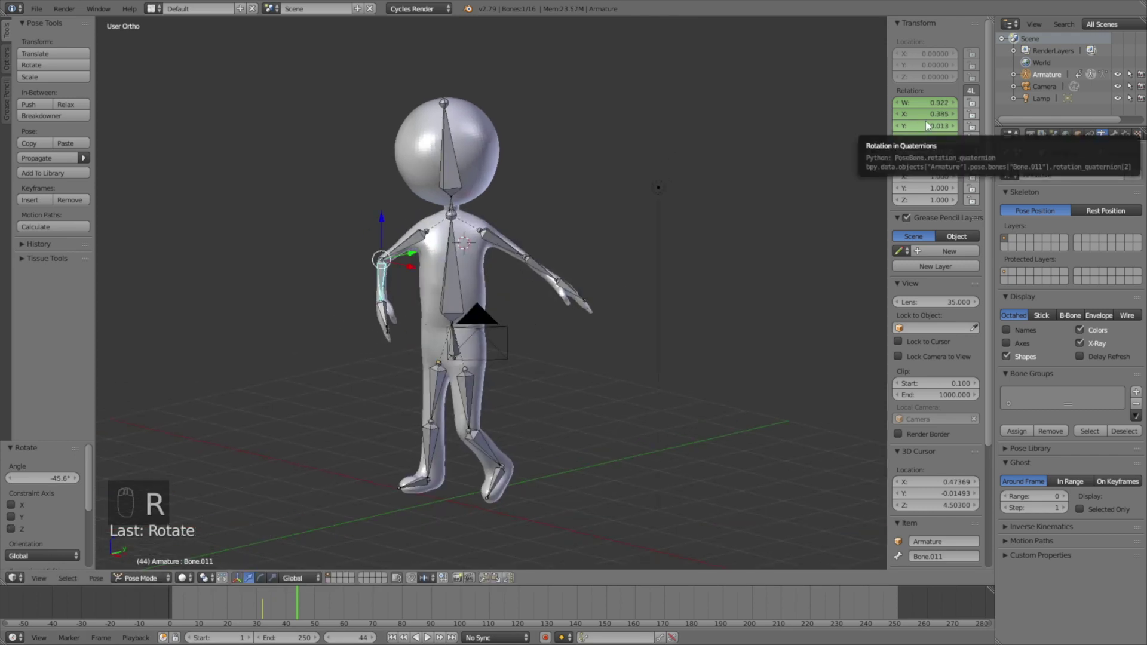
{"action": "key", "text": "i"}
- Play back the walk, pose and keyframe the arm bones at a later frame, and keyframe the final pose
{"action": "left_click_drag", "start_coordinate": [285, 620], "coordinate": [419, 637]}
{"action": "left_click", "coordinate": [433, 635]}
{"action": "left_click_drag", "start_coordinate": [419, 631], "coordinate": [346, 602]}
{"action": "left_click_drag", "start_coordinate": [453, 293], "coordinate": [346, 599]}
{"action": "left_click_drag", "start_coordinate": [346, 599], "coordinate": [626, 224]}
{"action": "key", "text": "r"}
{"action": "left_click_drag", "start_coordinate": [550, 349], "coordinate": [506, 368]}
{"action": "key", "text": "i"}
{"action": "right_click", "coordinate": [537, 304]}
{"action": "key", "text": "r"}
{"action": "key", "text": "i"}
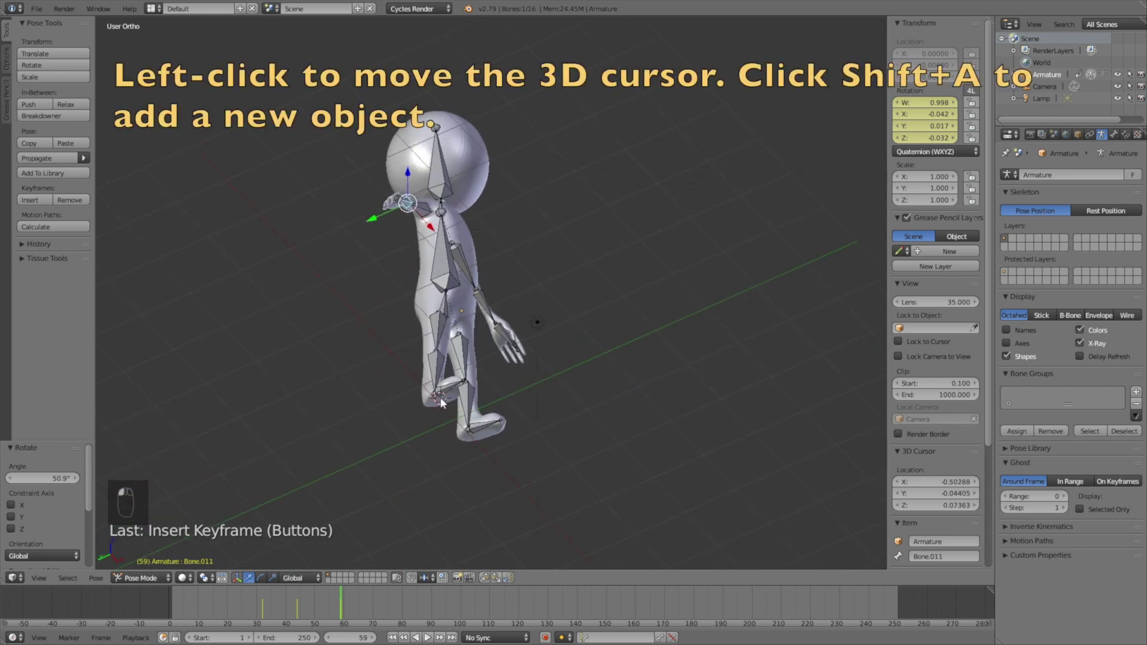
- Add a plane, lower it to the character's feet and scale it up into a wide floor
{"action": "key", "text": "shift+a"}
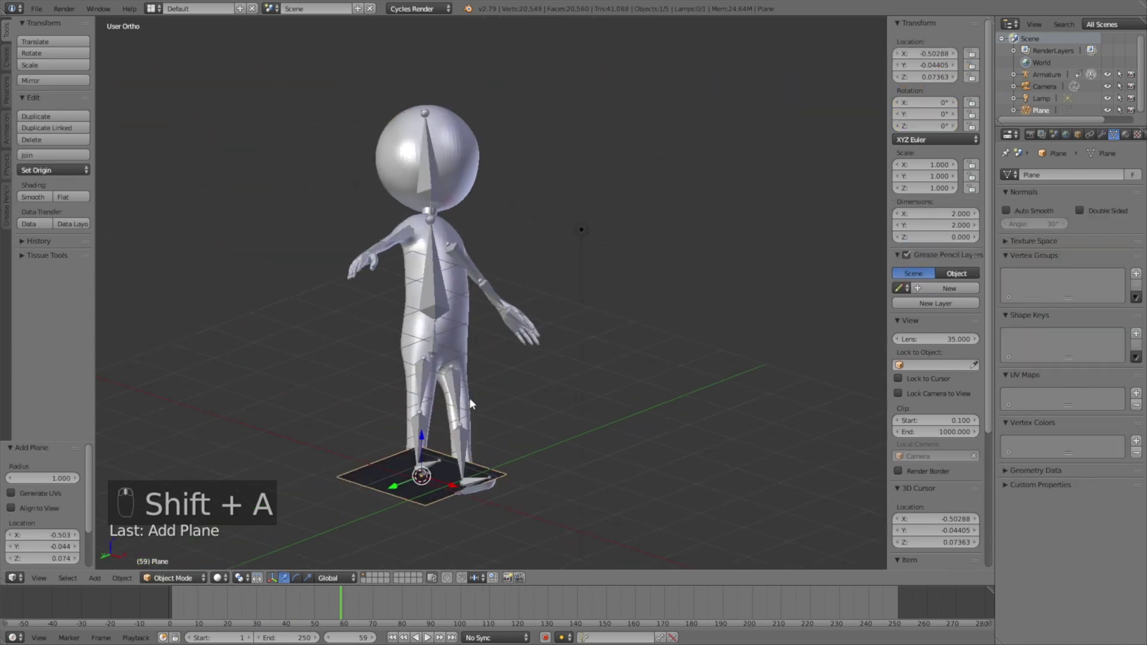
{"action": "key", "text": "g"}
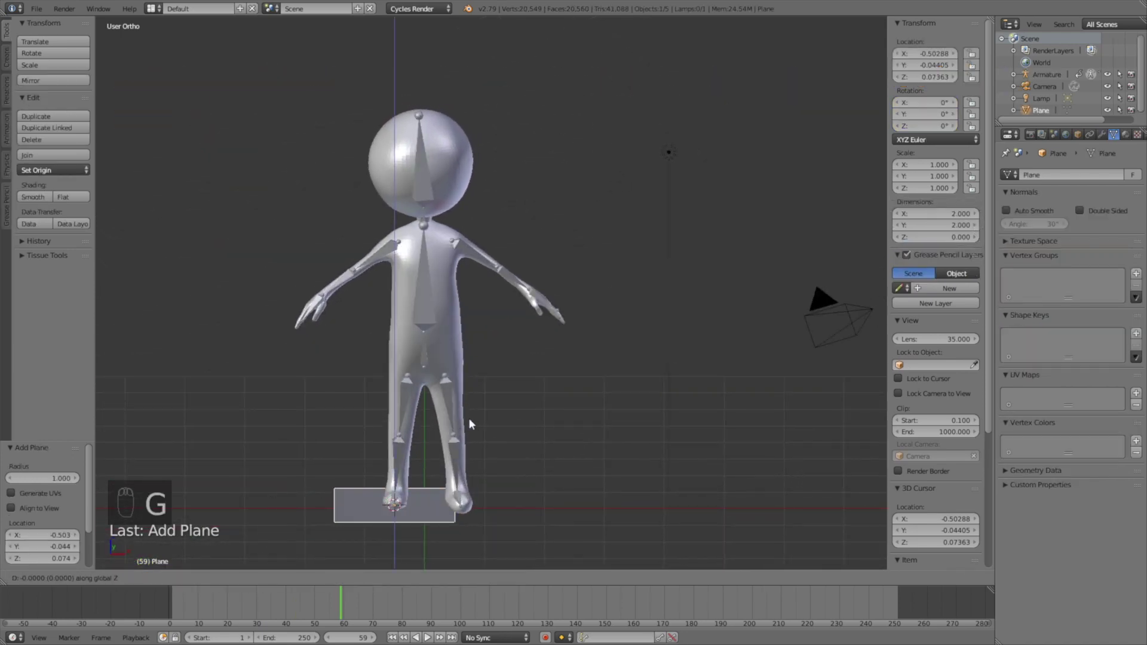
{"action": "left_click_drag", "start_coordinate": [478, 429], "coordinate": [536, 303]}
{"action": "key", "text": "s"}
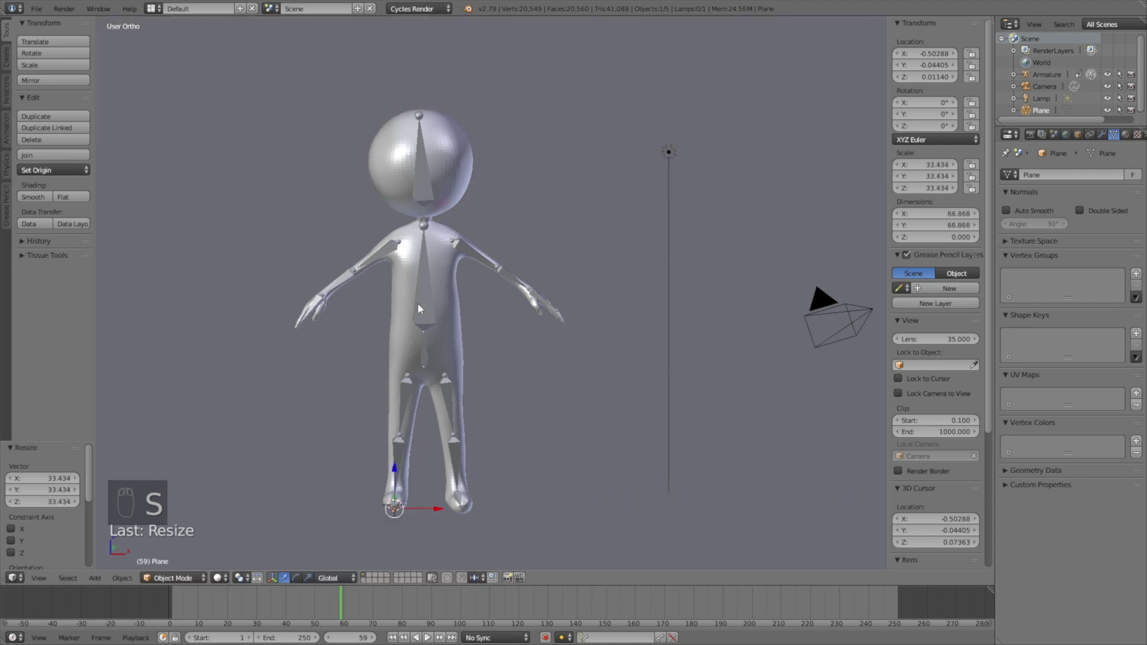
{"action": "left_click_drag", "start_coordinate": [495, 283], "coordinate": [632, 213]}
{"action": "key", "text": "s"}
{"action": "left_click_drag", "start_coordinate": [631, 212], "coordinate": [570, 240]}
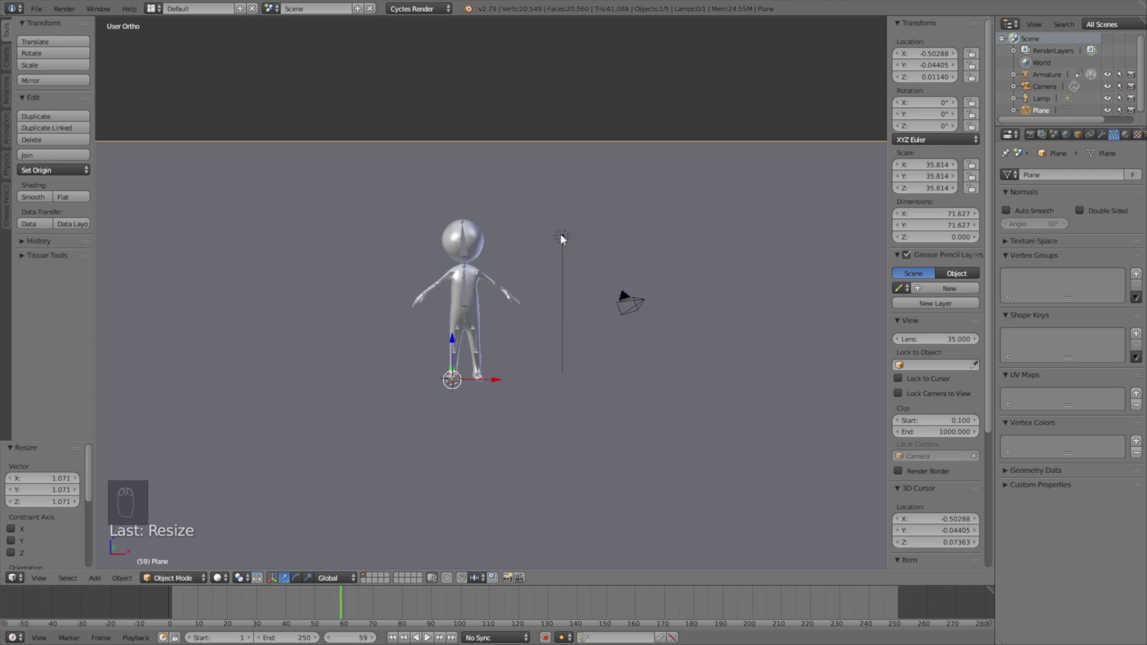
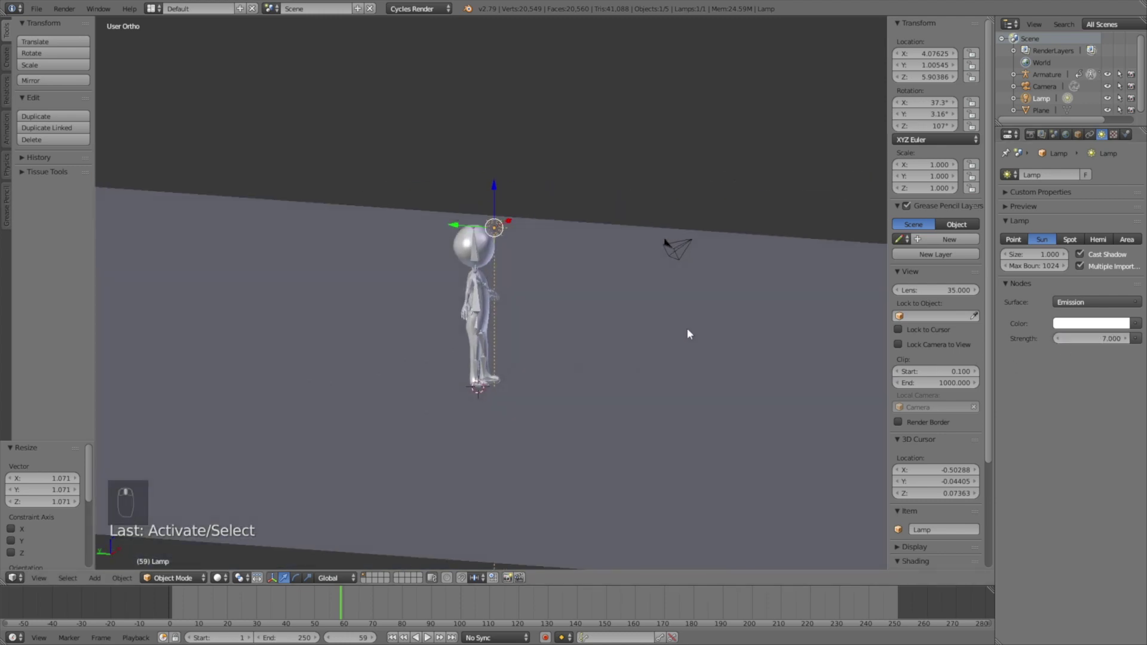
- Move and rotate the sun lamp toward the character and preview the scene in rendered view
{"action": "key", "text": "g"}
{"action": "key", "text": "r"}
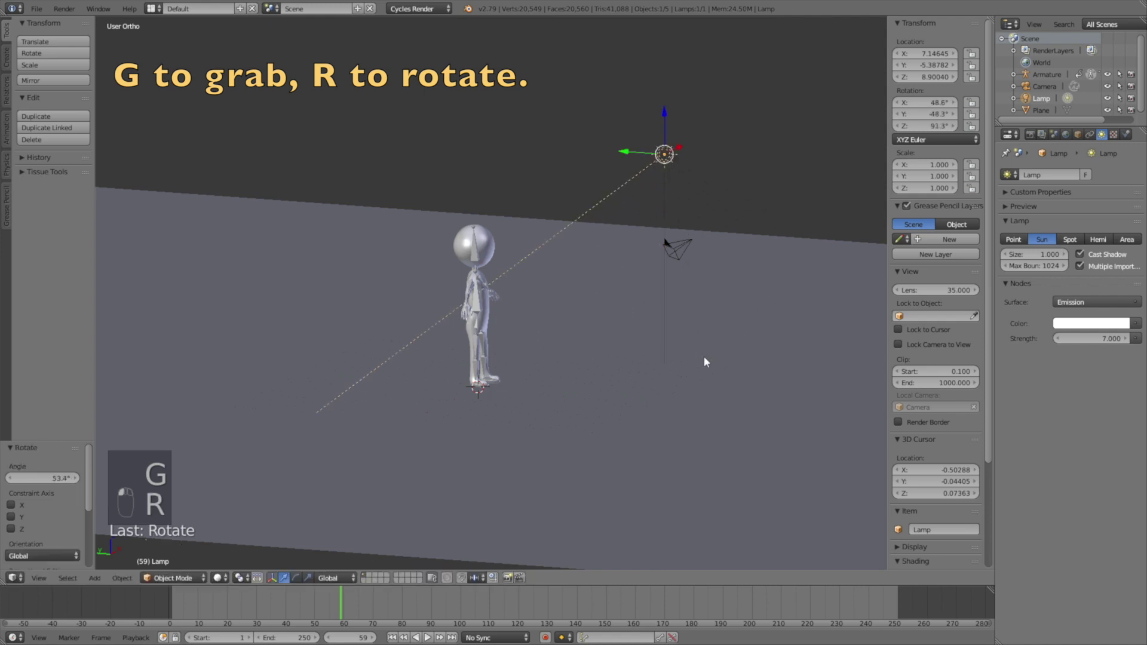
{"action": "left_click_drag", "start_coordinate": [718, 326], "coordinate": [687, 336]}
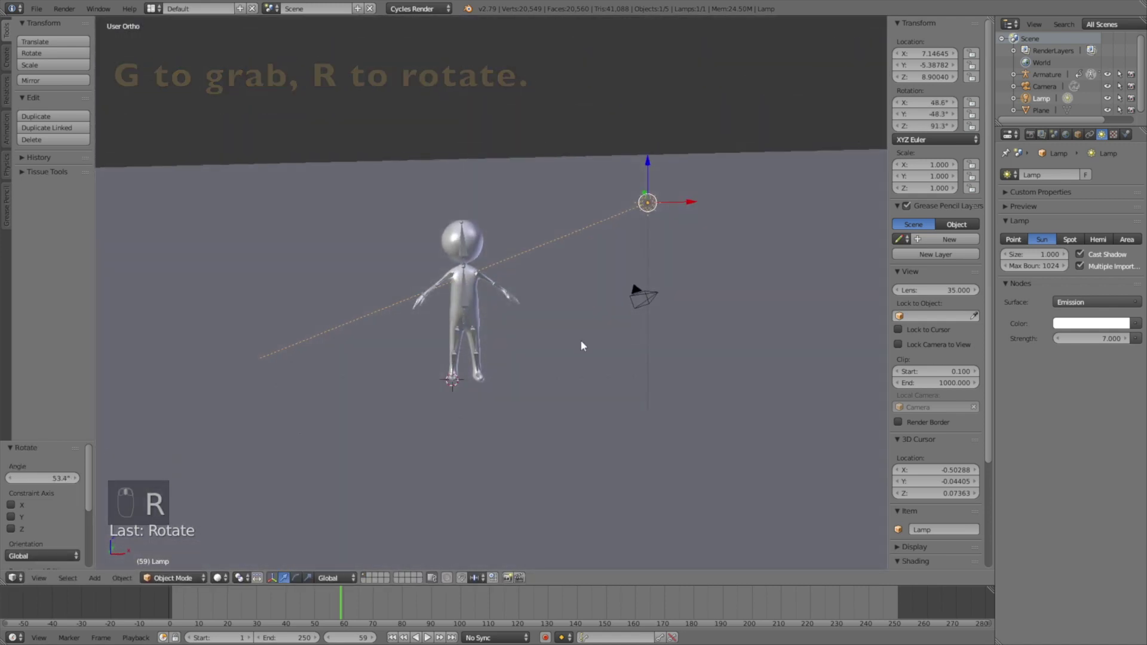
{"action": "left_click", "coordinate": [201, 585]}
{"action": "key", "text": "shift+z"}
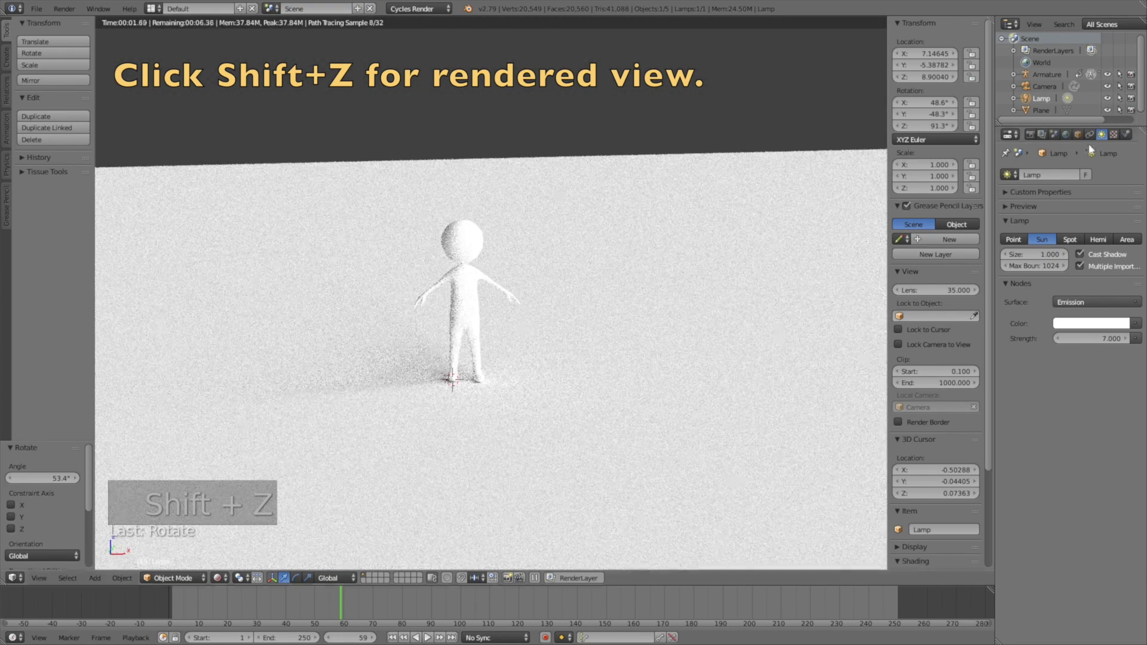
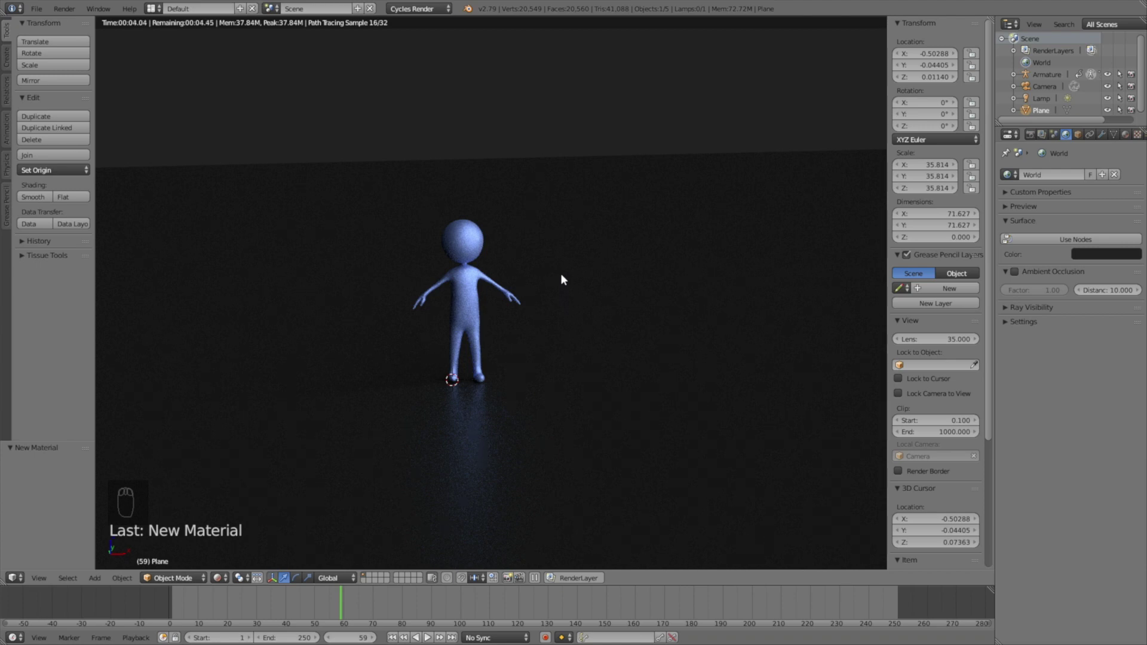
- Look through the camera, fly it to frame the character and enlarge the floor to fill the shot
{"action": "key", "text": "shift+z"}
{"action": "key", "text": "KP_0"}
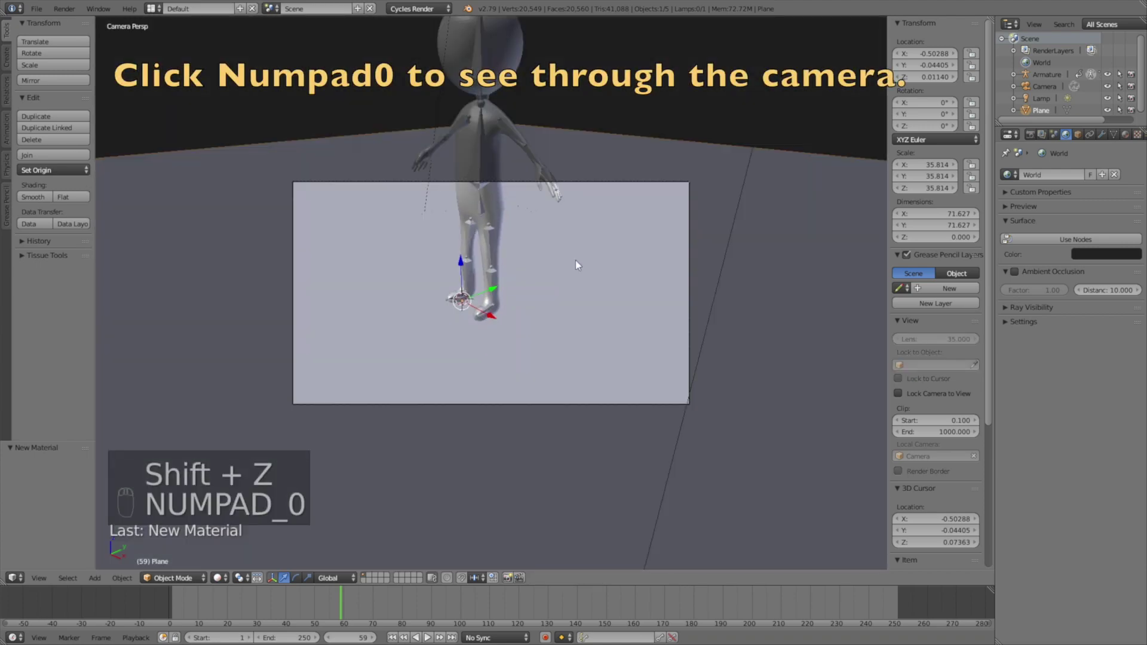
{"action": "key", "text": "shift+f"}
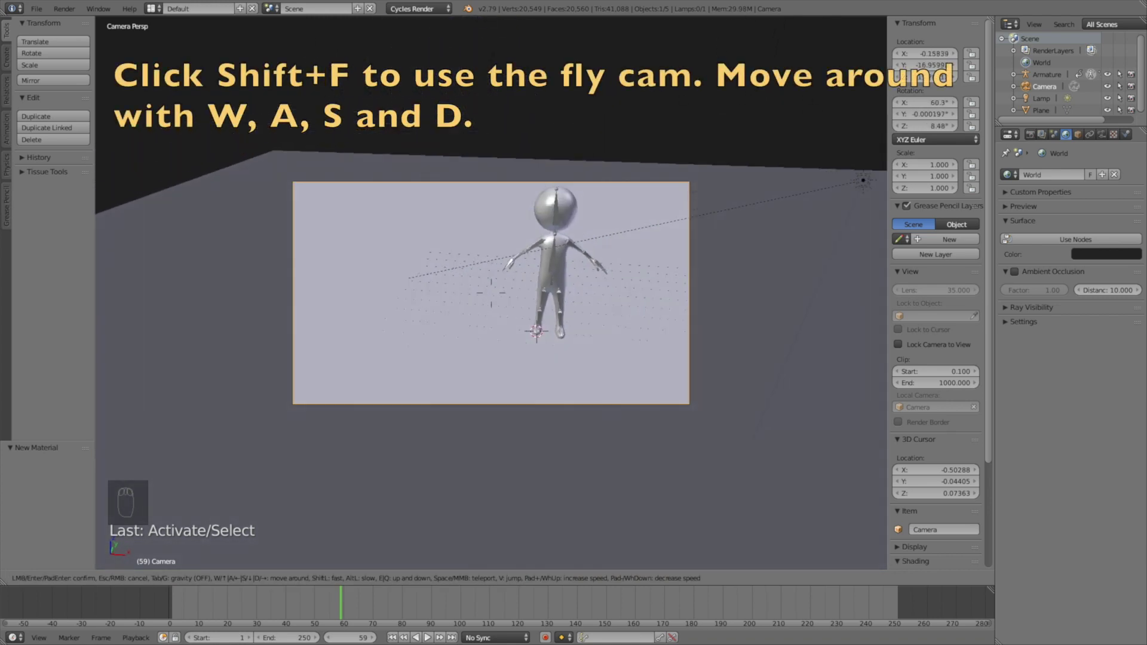
{"action": "left_click", "coordinate": [503, 296]}
{"action": "key", "text": "shift+z"}
{"action": "left_click_drag", "start_coordinate": [661, 234], "coordinate": [199, 41]}
{"action": "key", "text": "s"}
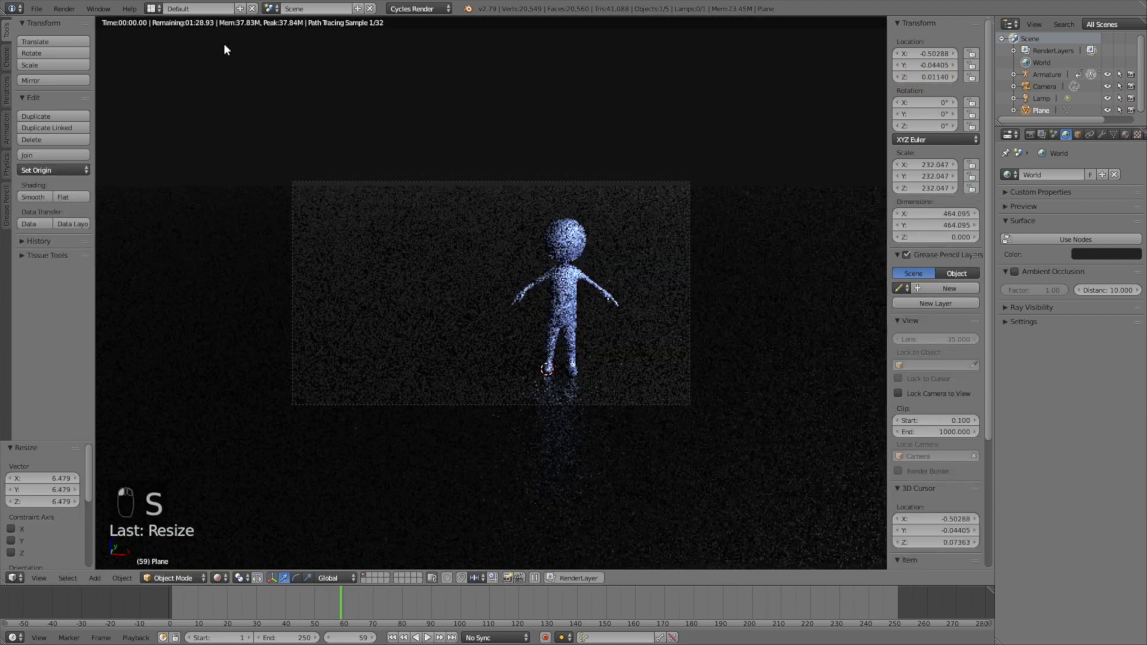
- Add a Subdivision Surface modifier to smooth the character and move to a later frame
{"action": "left_click", "coordinate": [689, 187]}
{"action": "right_click", "coordinate": [685, 188]}
{"action": "middle_click", "coordinate": [1109, 141]}
{"action": "right_click", "coordinate": [1107, 273]}
{"action": "middle_click", "coordinate": [567, 297]}
{"action": "left_click", "coordinate": [1032, 131]}
{"action": "middle_click", "coordinate": [731, 324]}
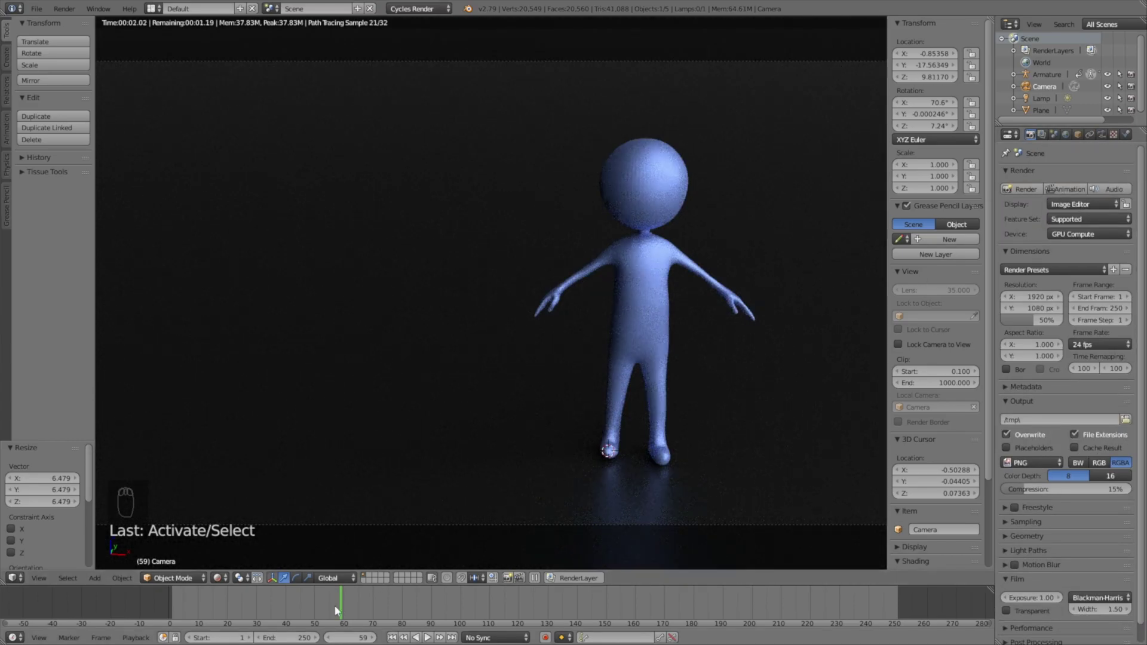
{"action": "left_click", "coordinate": [156, 606]}
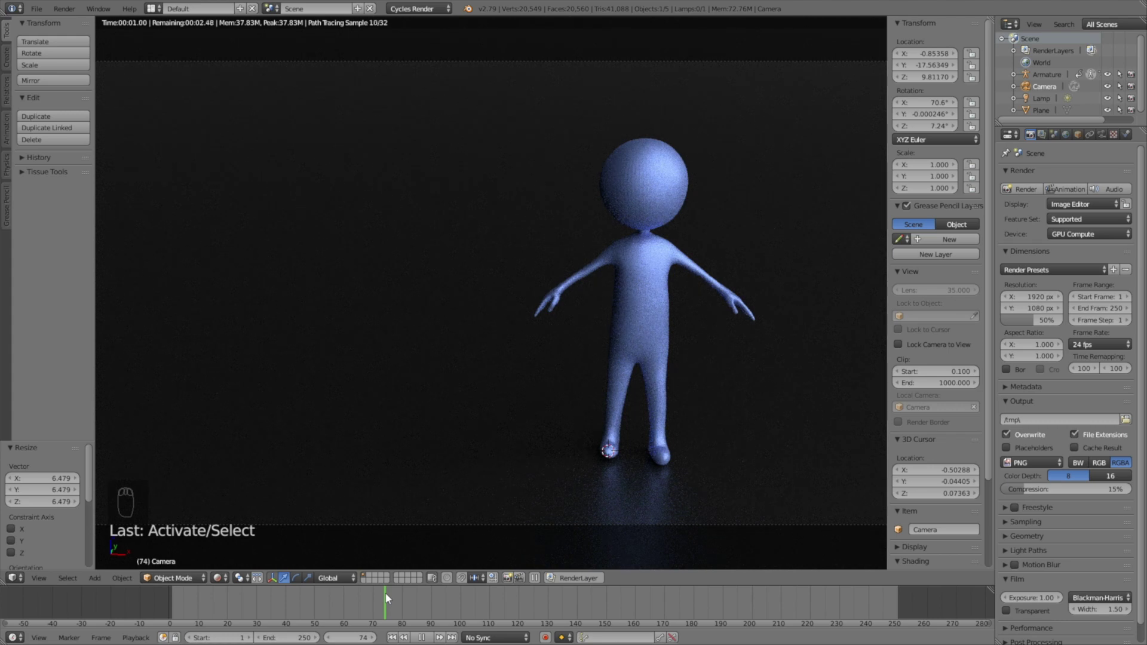
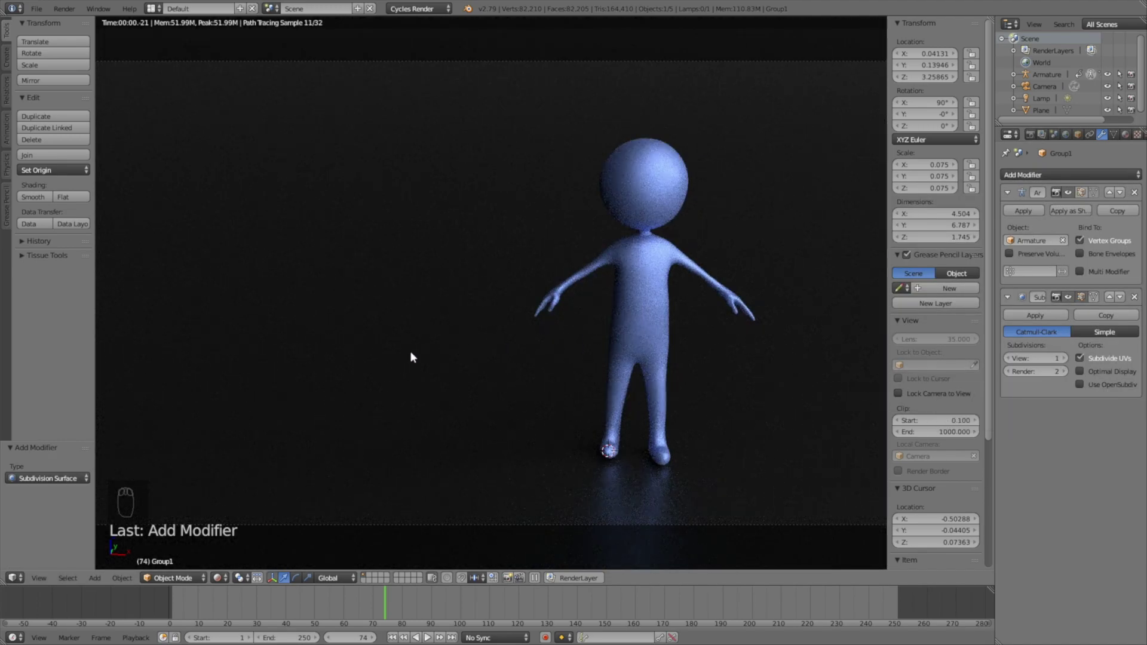
- Smooth the character's shading, then fly the scene camera around to a new angled shot
{"action": "left_click_drag", "start_coordinate": [36, 196], "coordinate": [585, 289]}
{"action": "middle_click", "coordinate": [585, 289]}
{"action": "key", "text": "shift+z"}
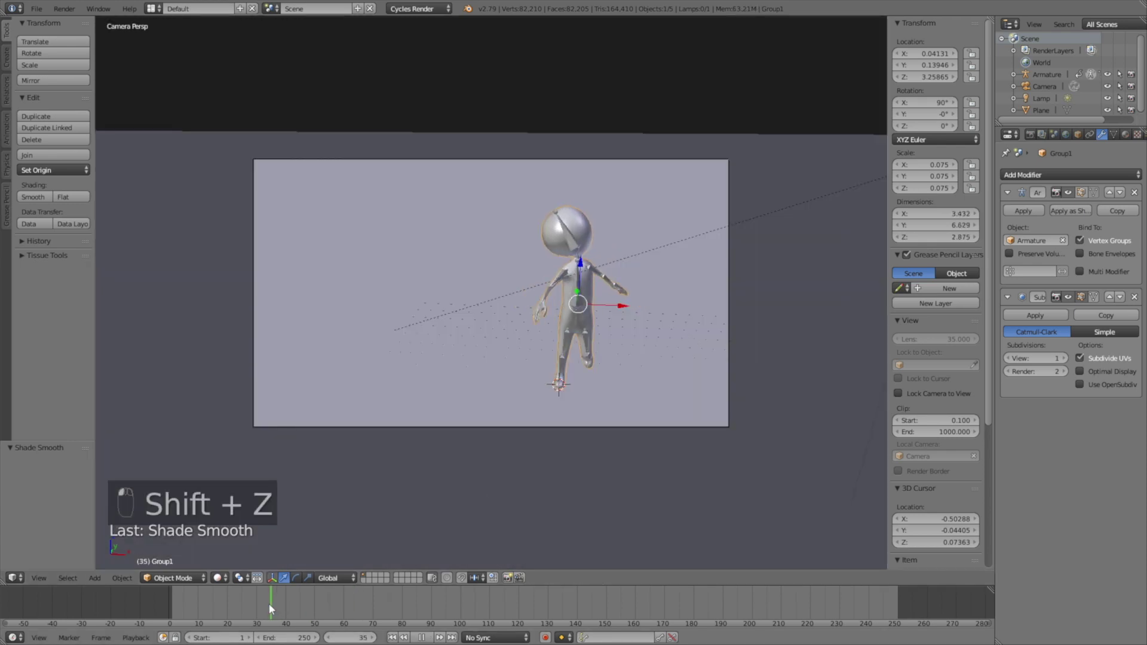
{"action": "right_click", "coordinate": [684, 163]}
{"action": "key", "text": "shift+a"}
{"action": "key", "text": "shift+f"}
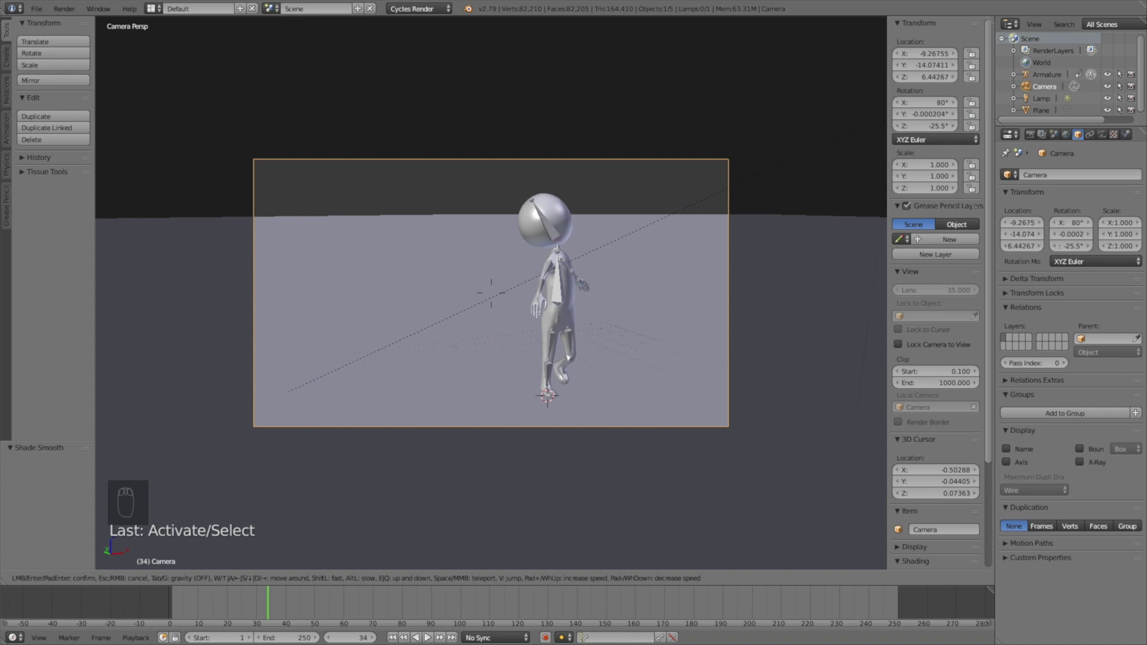
{"action": "left_click", "coordinate": [497, 296]}
- Preview the rendered shot and fly the camera again to refine the framing
{"action": "key", "text": "shift+z"}
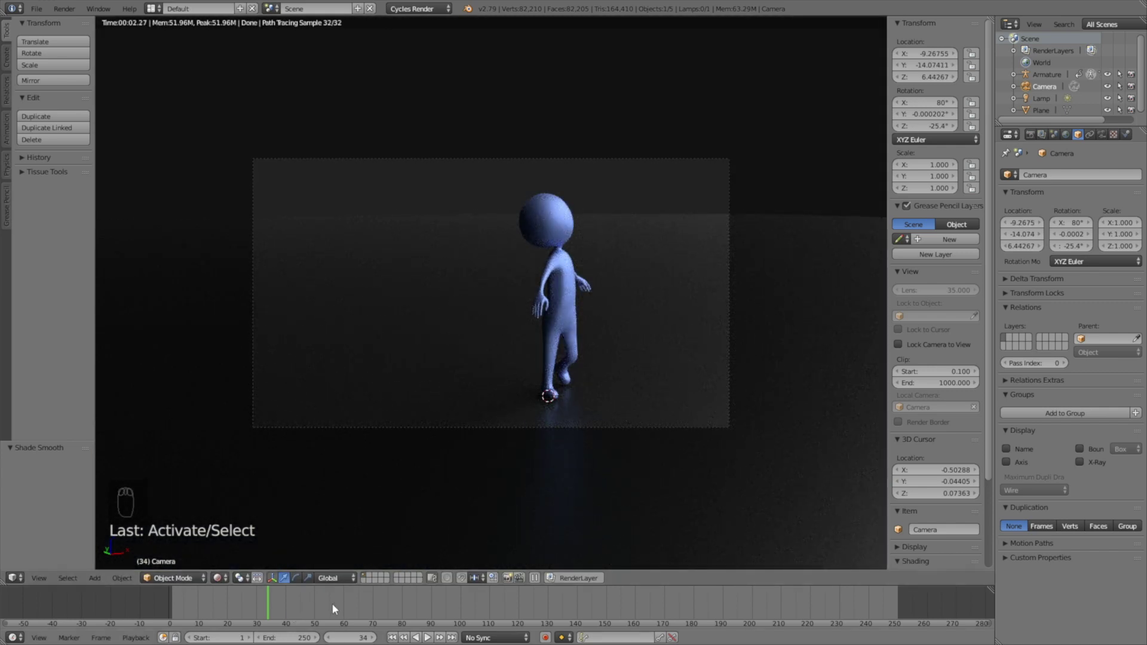
{"action": "key", "text": "shift+z"}
{"action": "key", "text": "shift+f"}
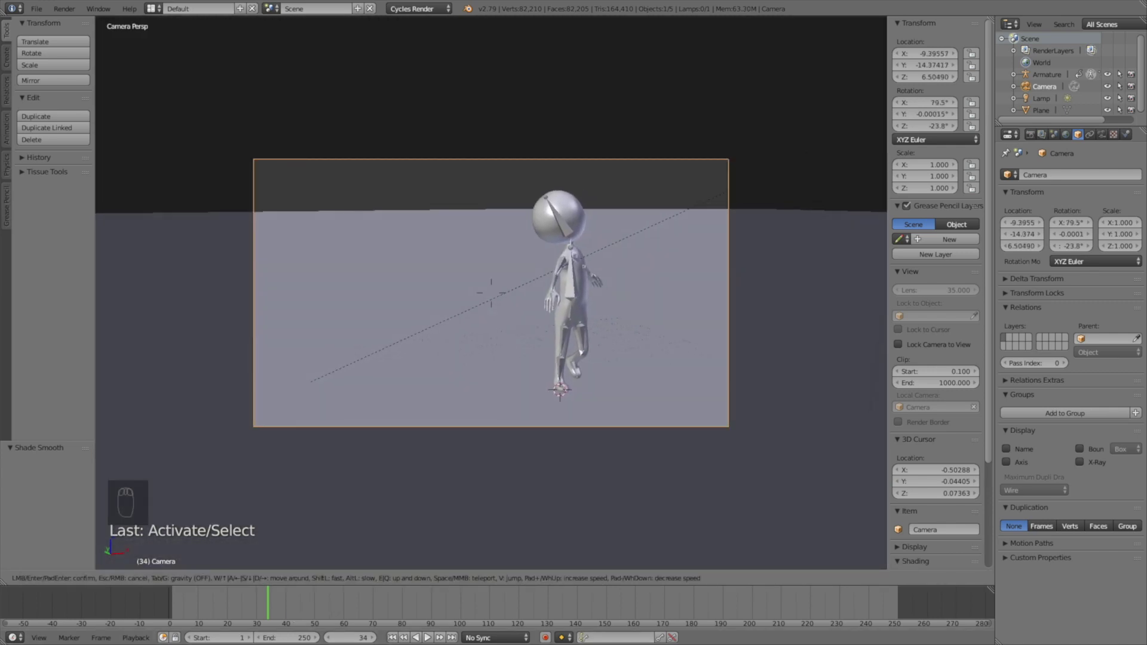
{"action": "left_click", "coordinate": [430, 633]}
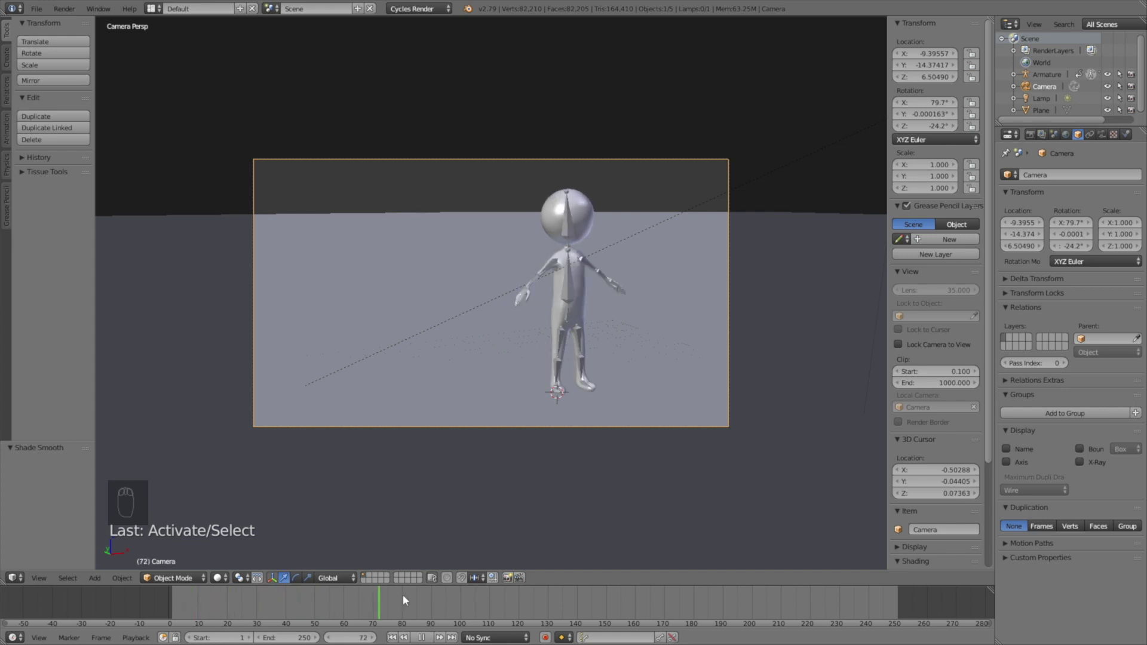
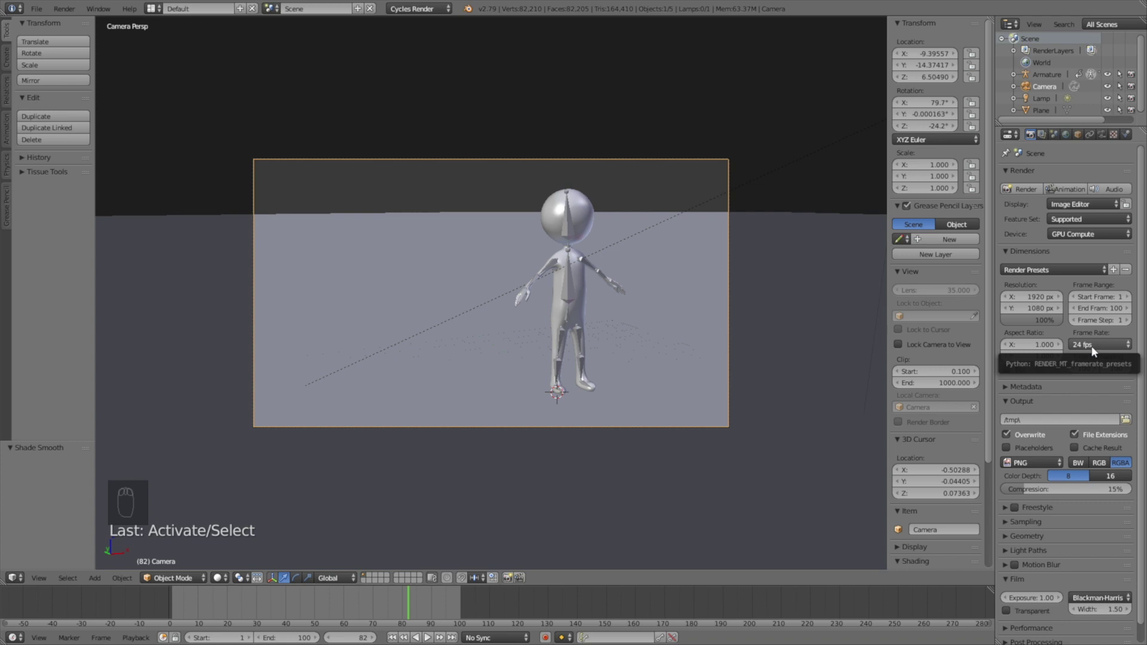
- Set the frame rate to 30 fps and output FFmpeg video in an MPEG-4 container with H.264
{"action": "left_click_drag", "start_coordinate": [1096, 351], "coordinate": [1102, 410]}
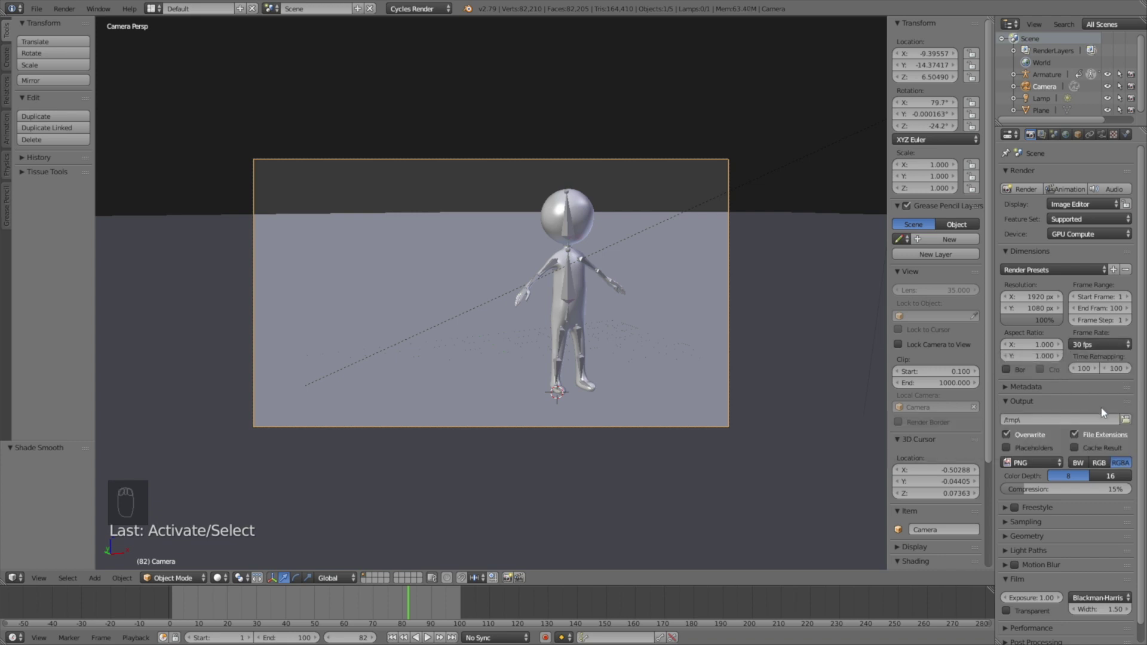
{"action": "left_click_drag", "start_coordinate": [1056, 467], "coordinate": [1037, 416]}
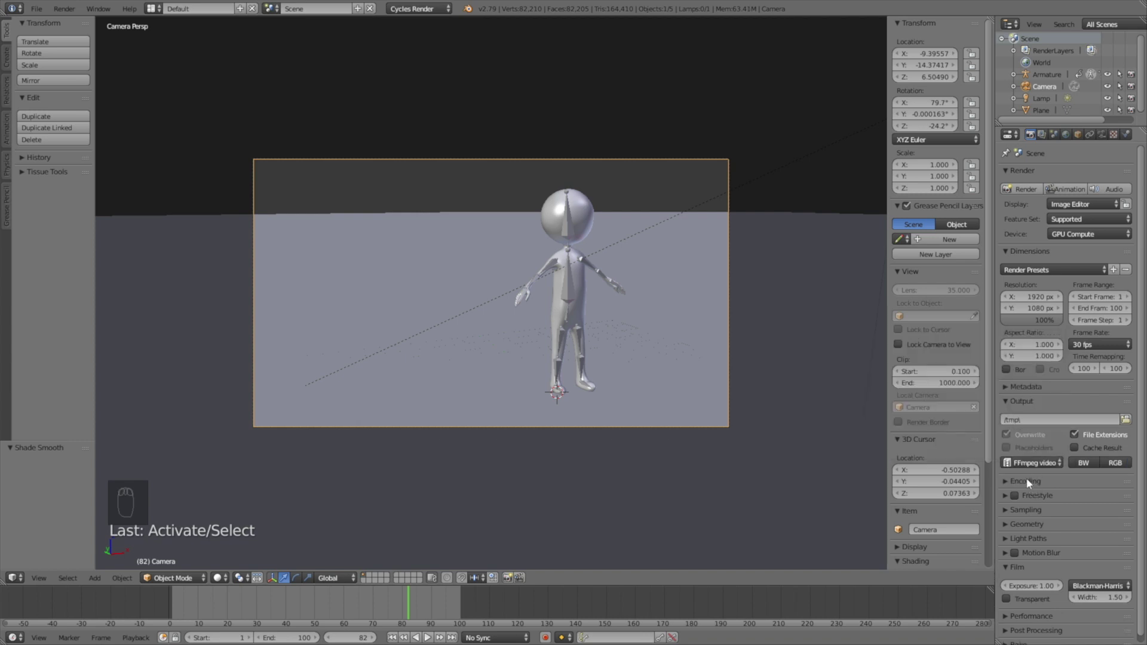
{"action": "left_click_drag", "start_coordinate": [1030, 482], "coordinate": [1053, 531]}
{"action": "left_click_drag", "start_coordinate": [1073, 555], "coordinate": [1027, 554]}
- Set output quality to High and encoding speed to Medium for the video render
{"action": "left_click_drag", "start_coordinate": [1027, 555], "coordinate": [1038, 501]}
{"action": "left_click_drag", "start_coordinate": [1038, 502], "coordinate": [1104, 570]}
{"action": "key", "text": "0"}
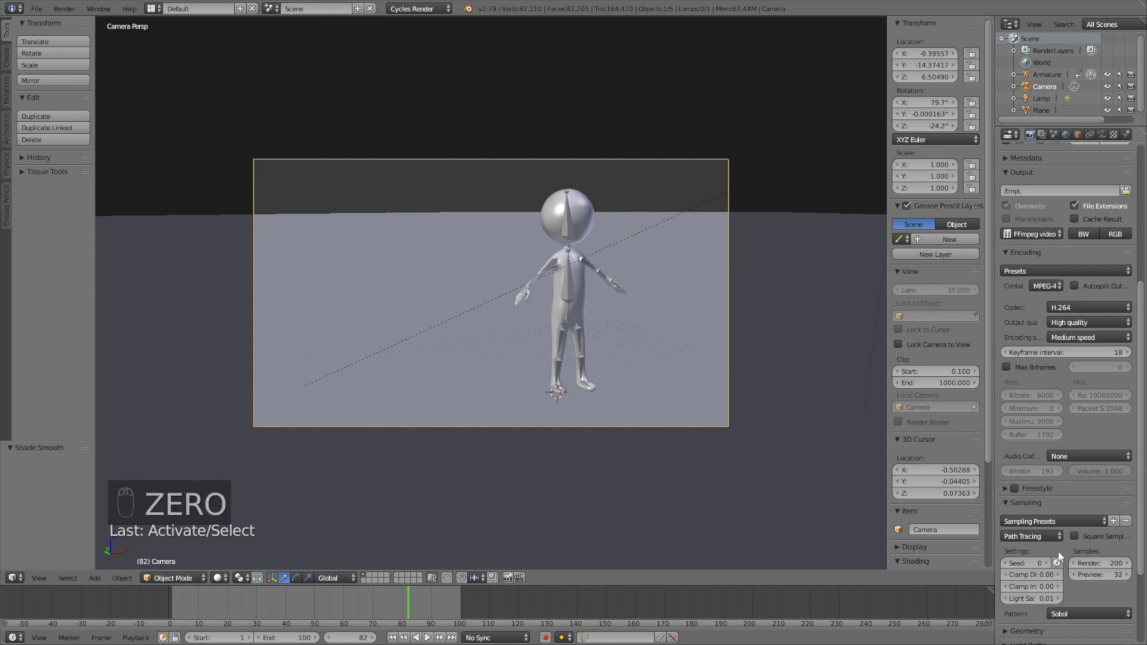
{"action": "left_click_drag", "start_coordinate": [1062, 568], "coordinate": [1080, 543]}
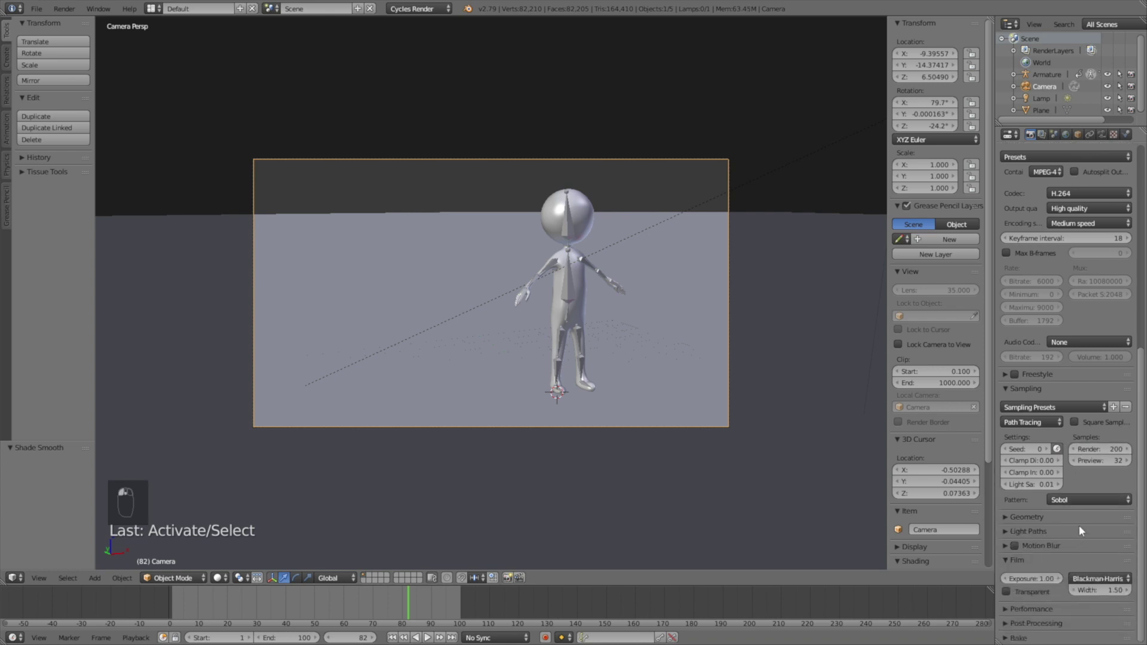
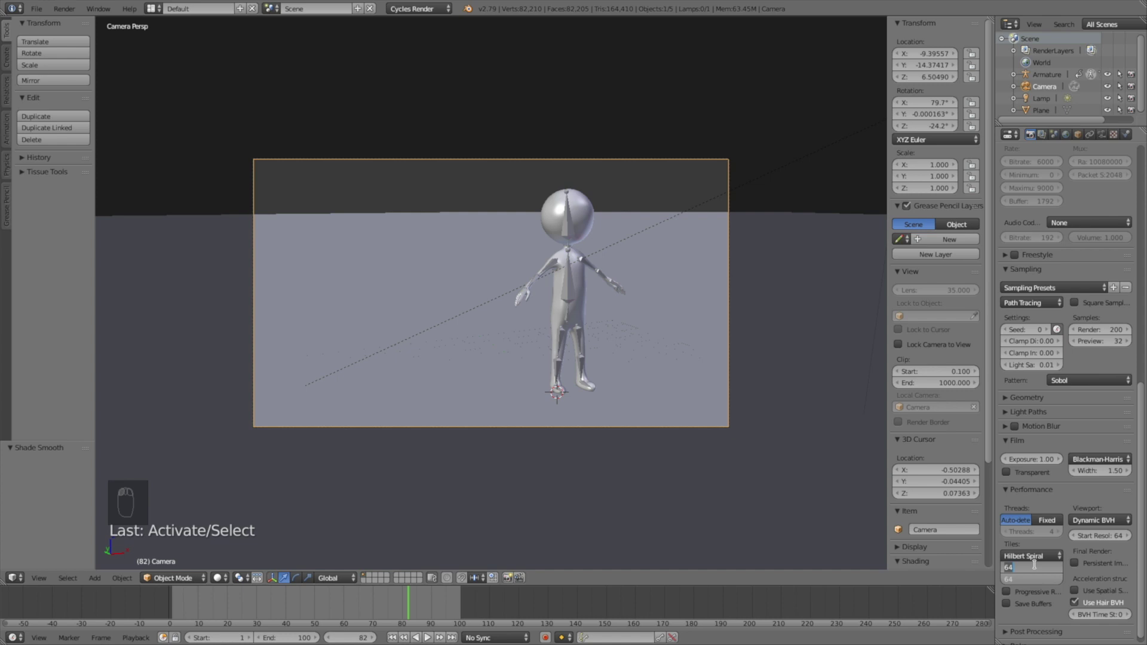
{"action": "key", "text": "0"}
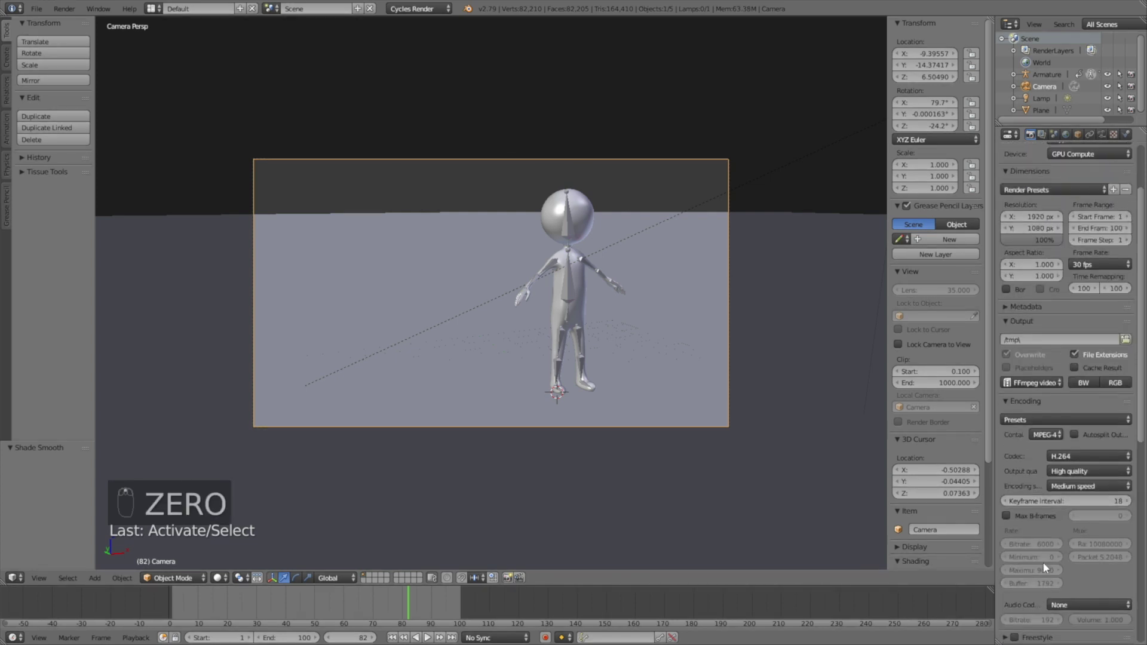